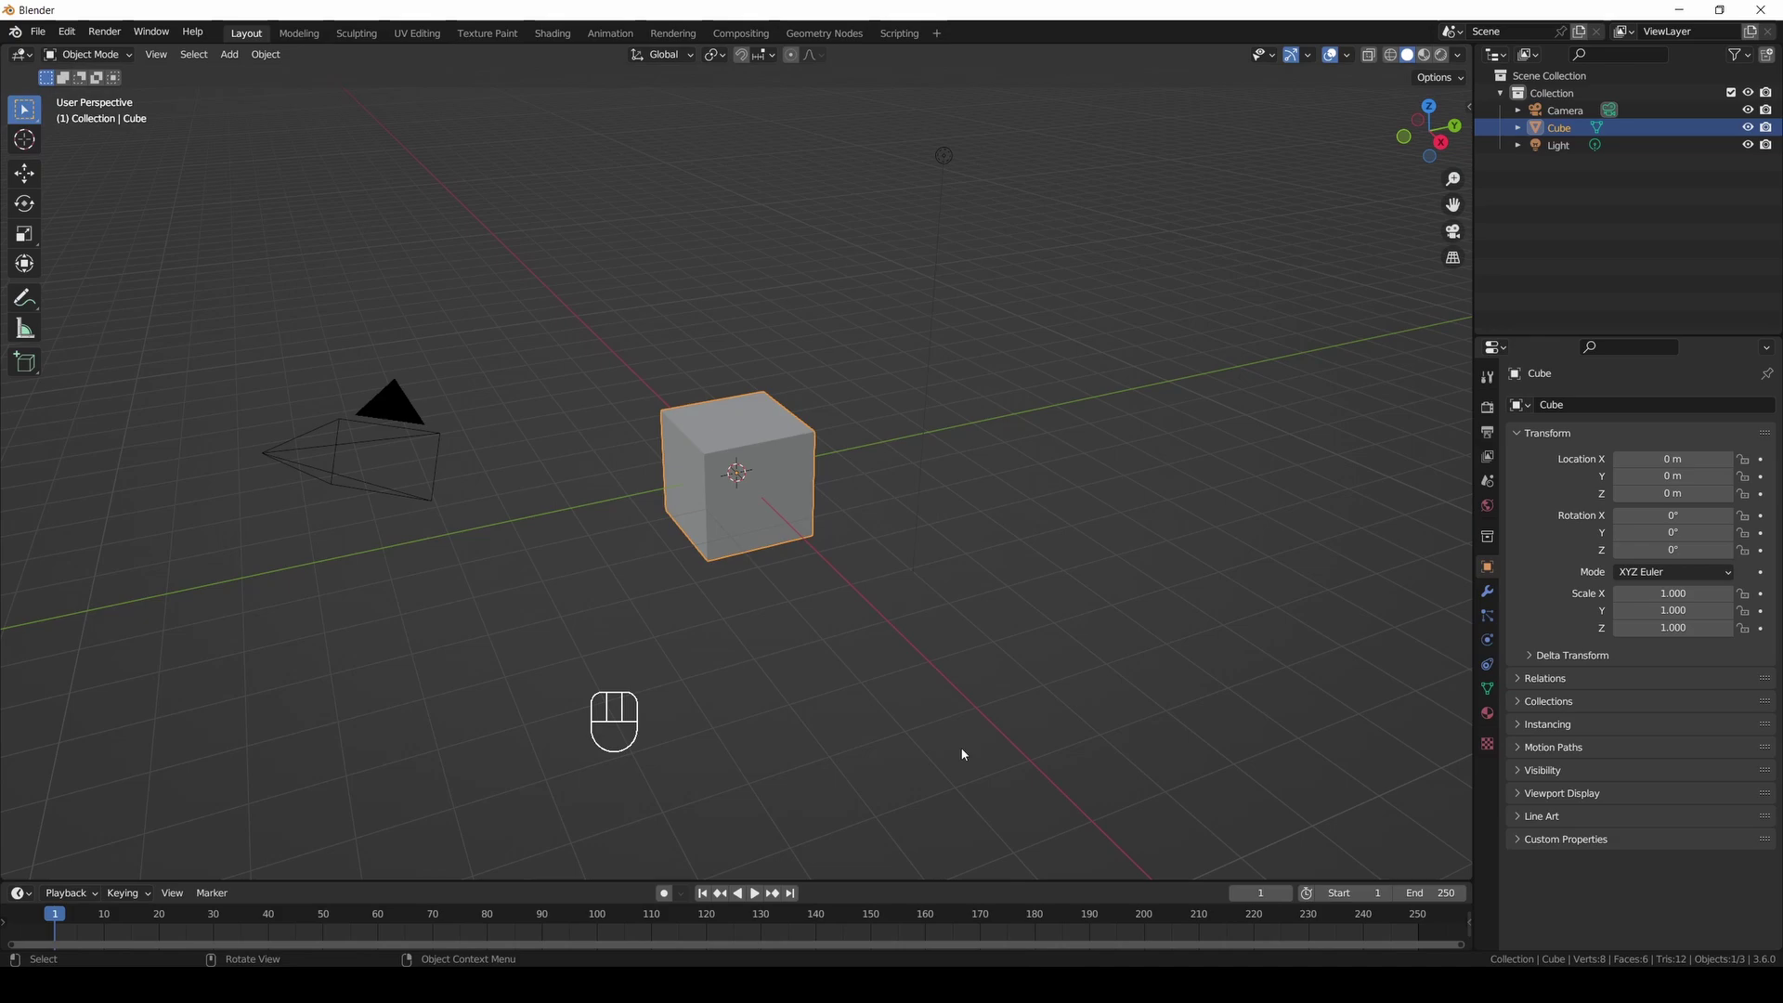
Delete the default cube and view the empty scene in Front Orthographic.
{"action": "key", "text": "x"}
{"action": "key", "text": "Delete"}
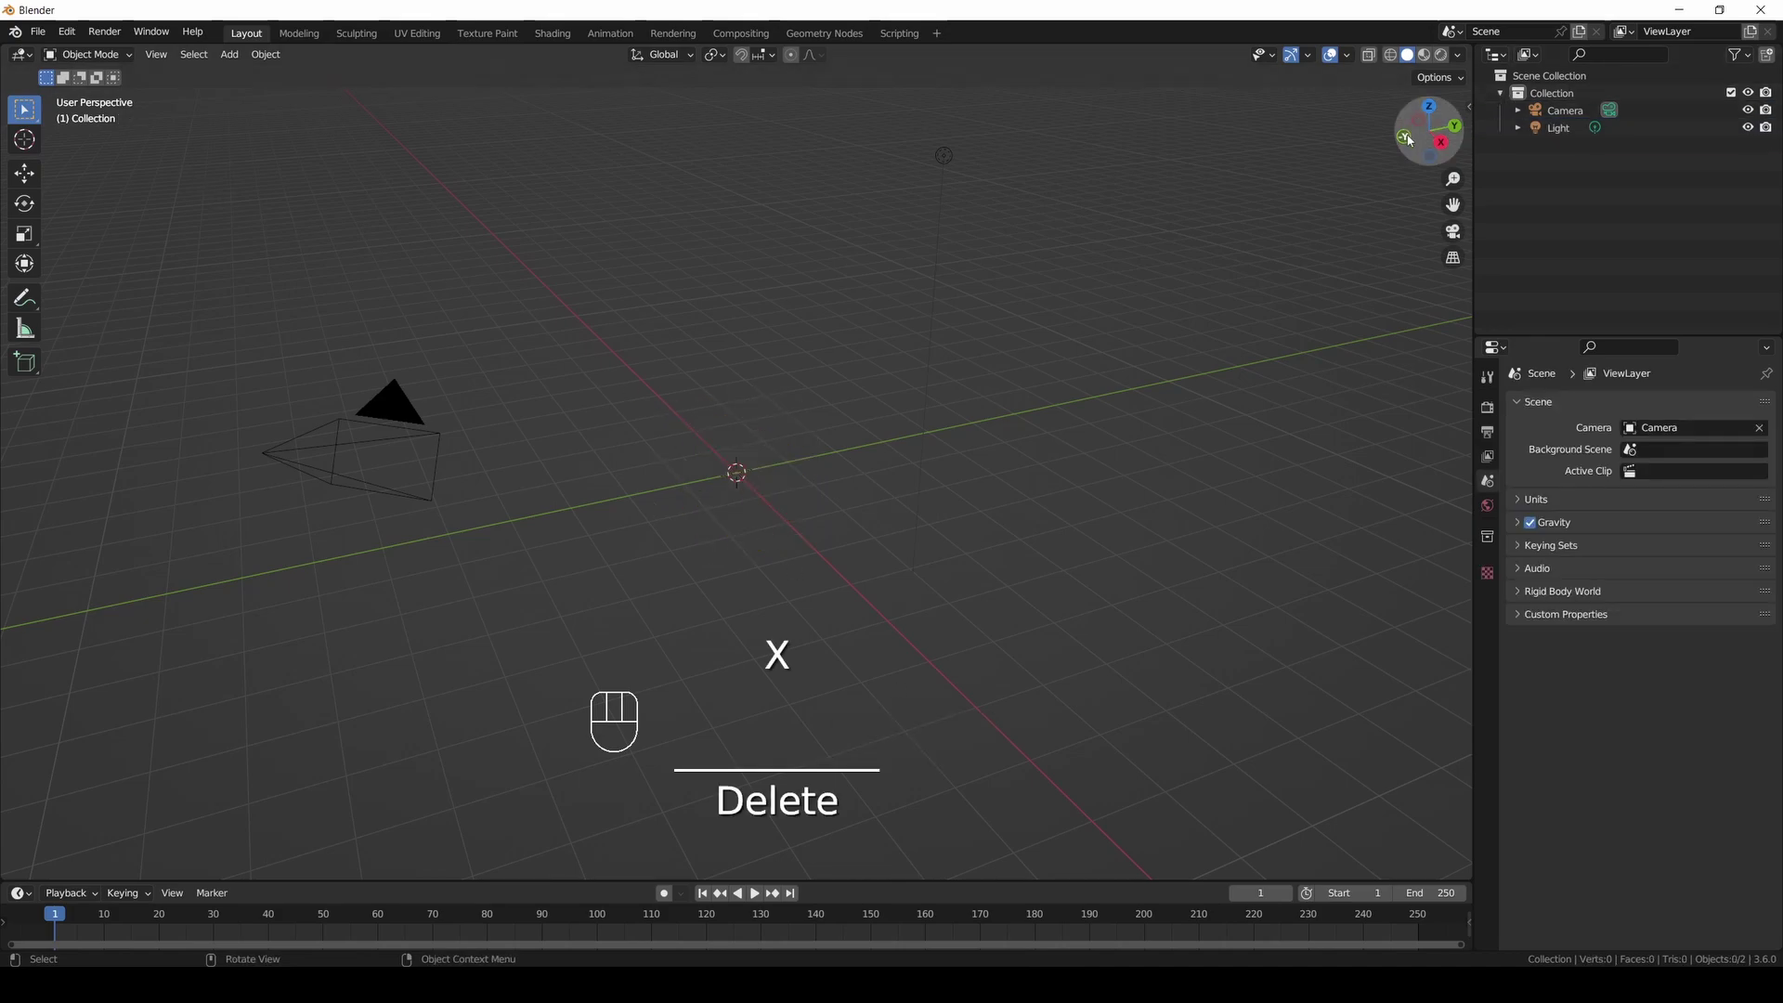
{"action": "left_click", "coordinate": [1415, 140]}
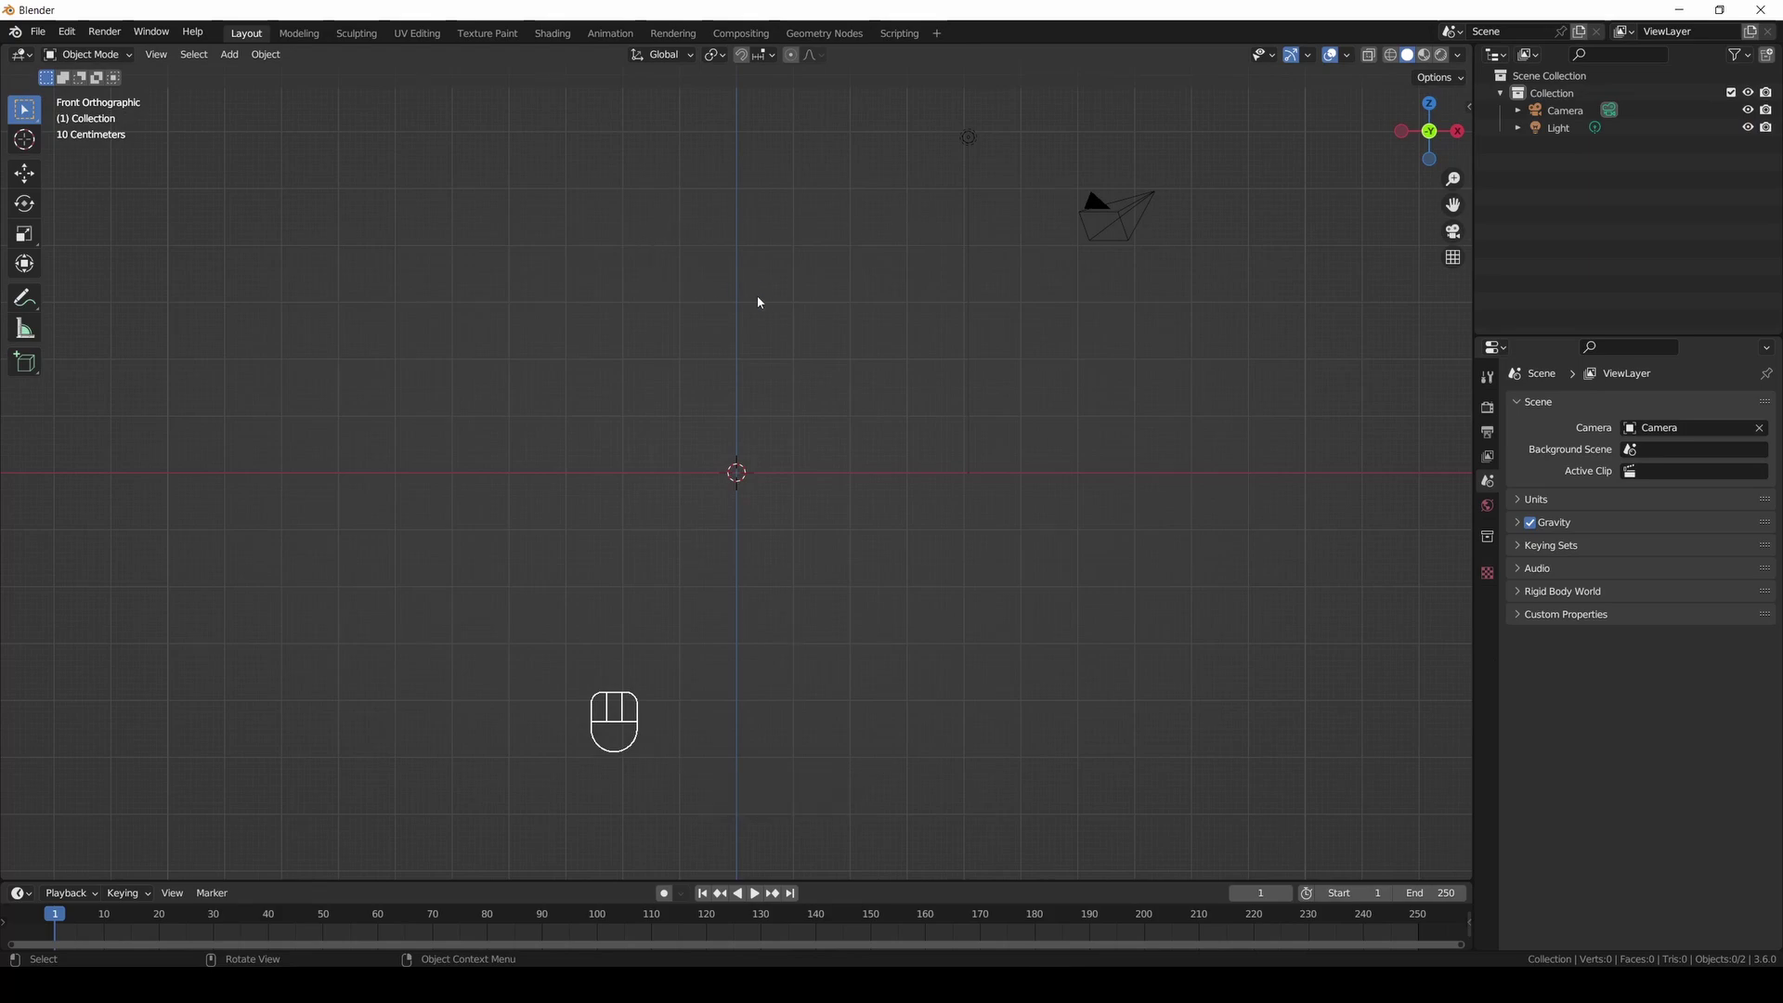
Add an armature, extrude a second bone and reposition the joint between body and top.
{"action": "left_click_drag", "start_coordinate": [243, 58], "coordinate": [392, 212]}
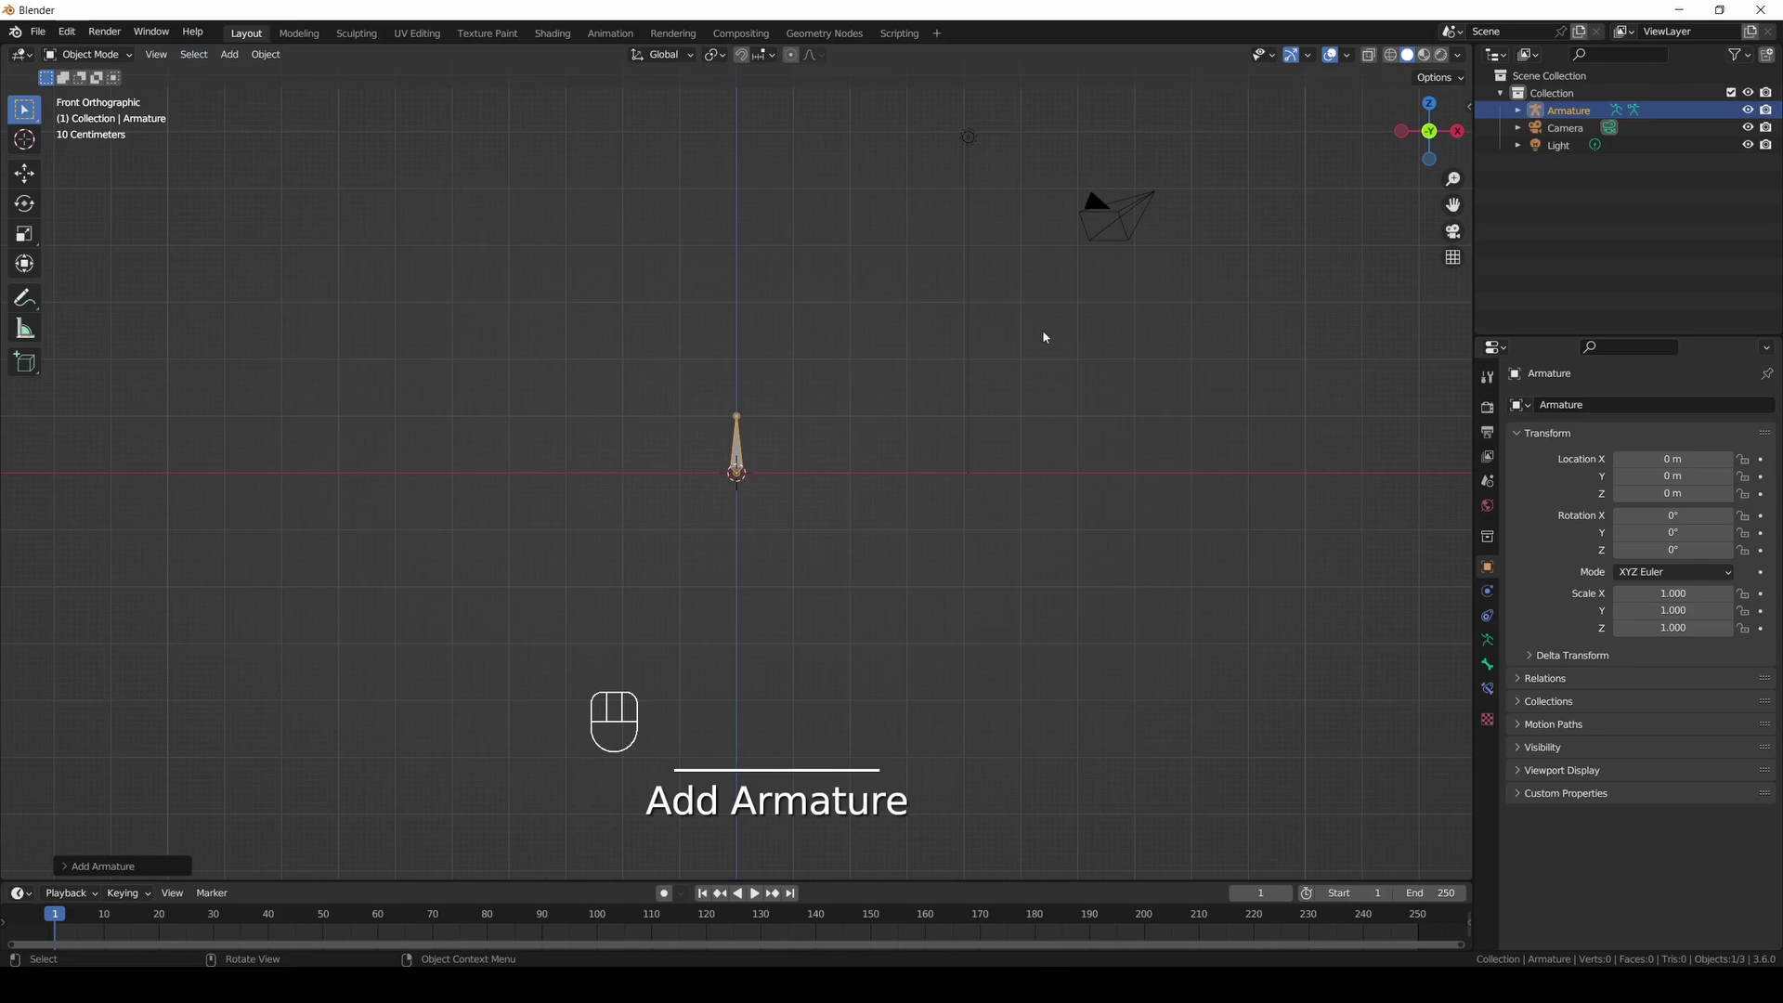
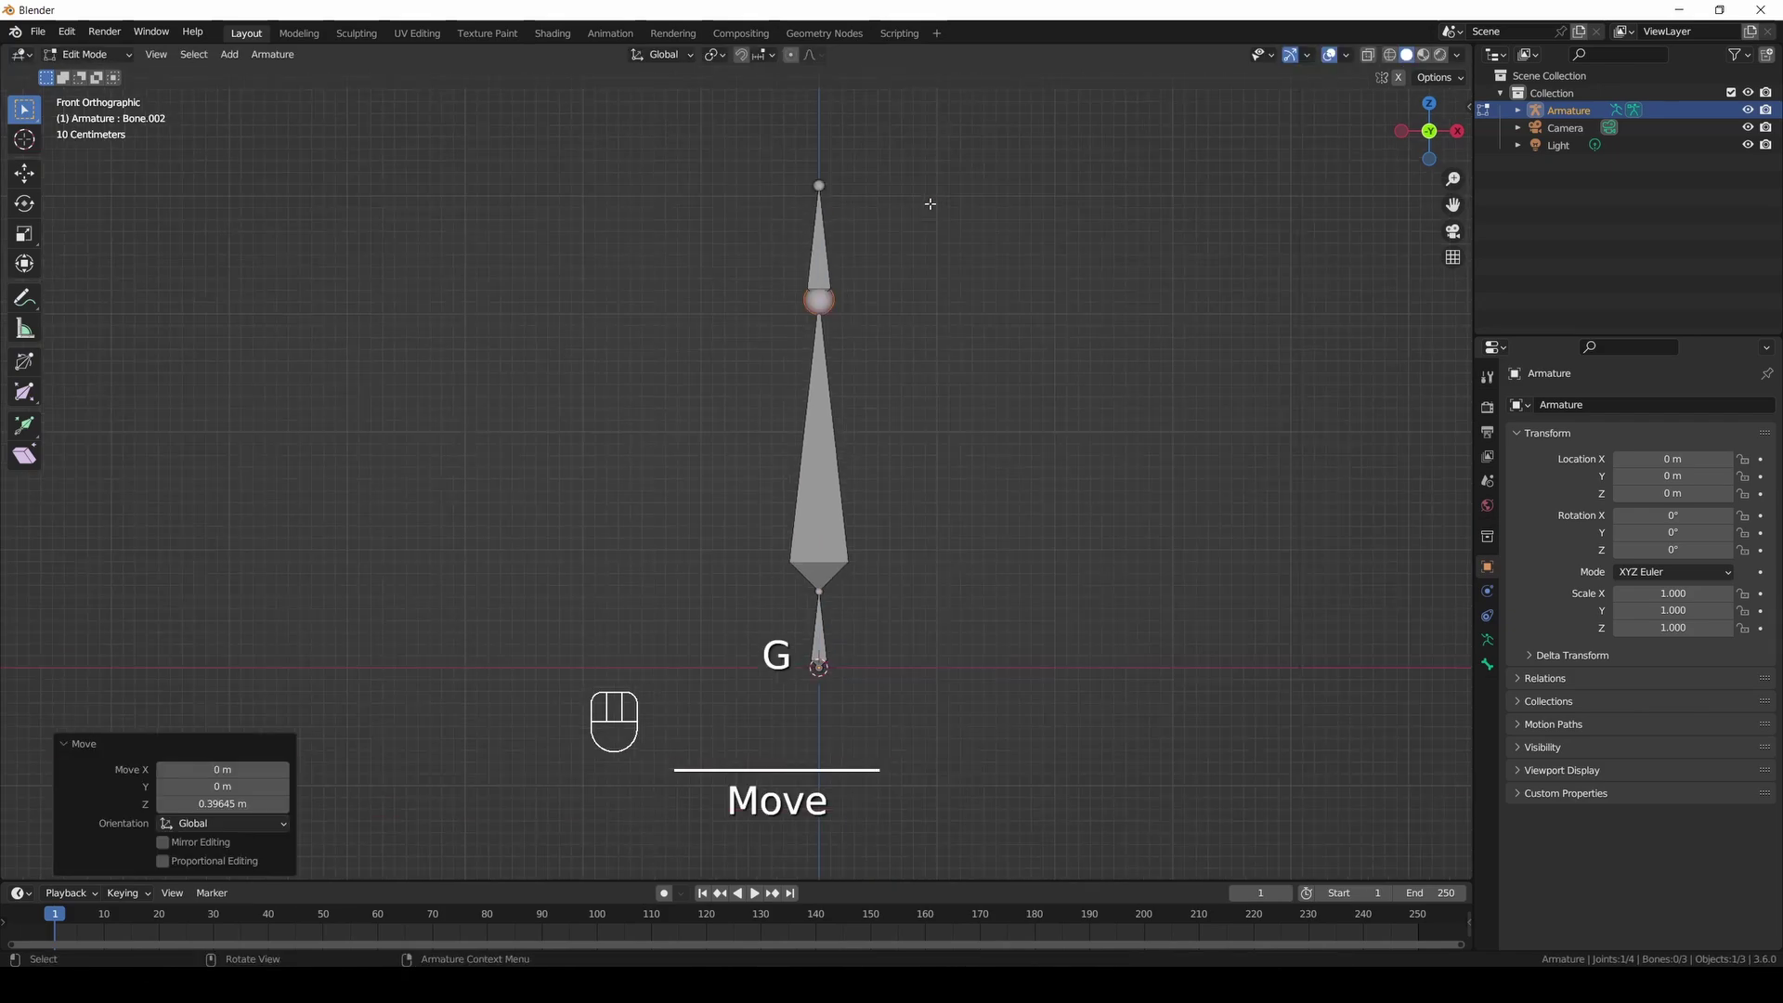
{"action": "key", "text": "g"}
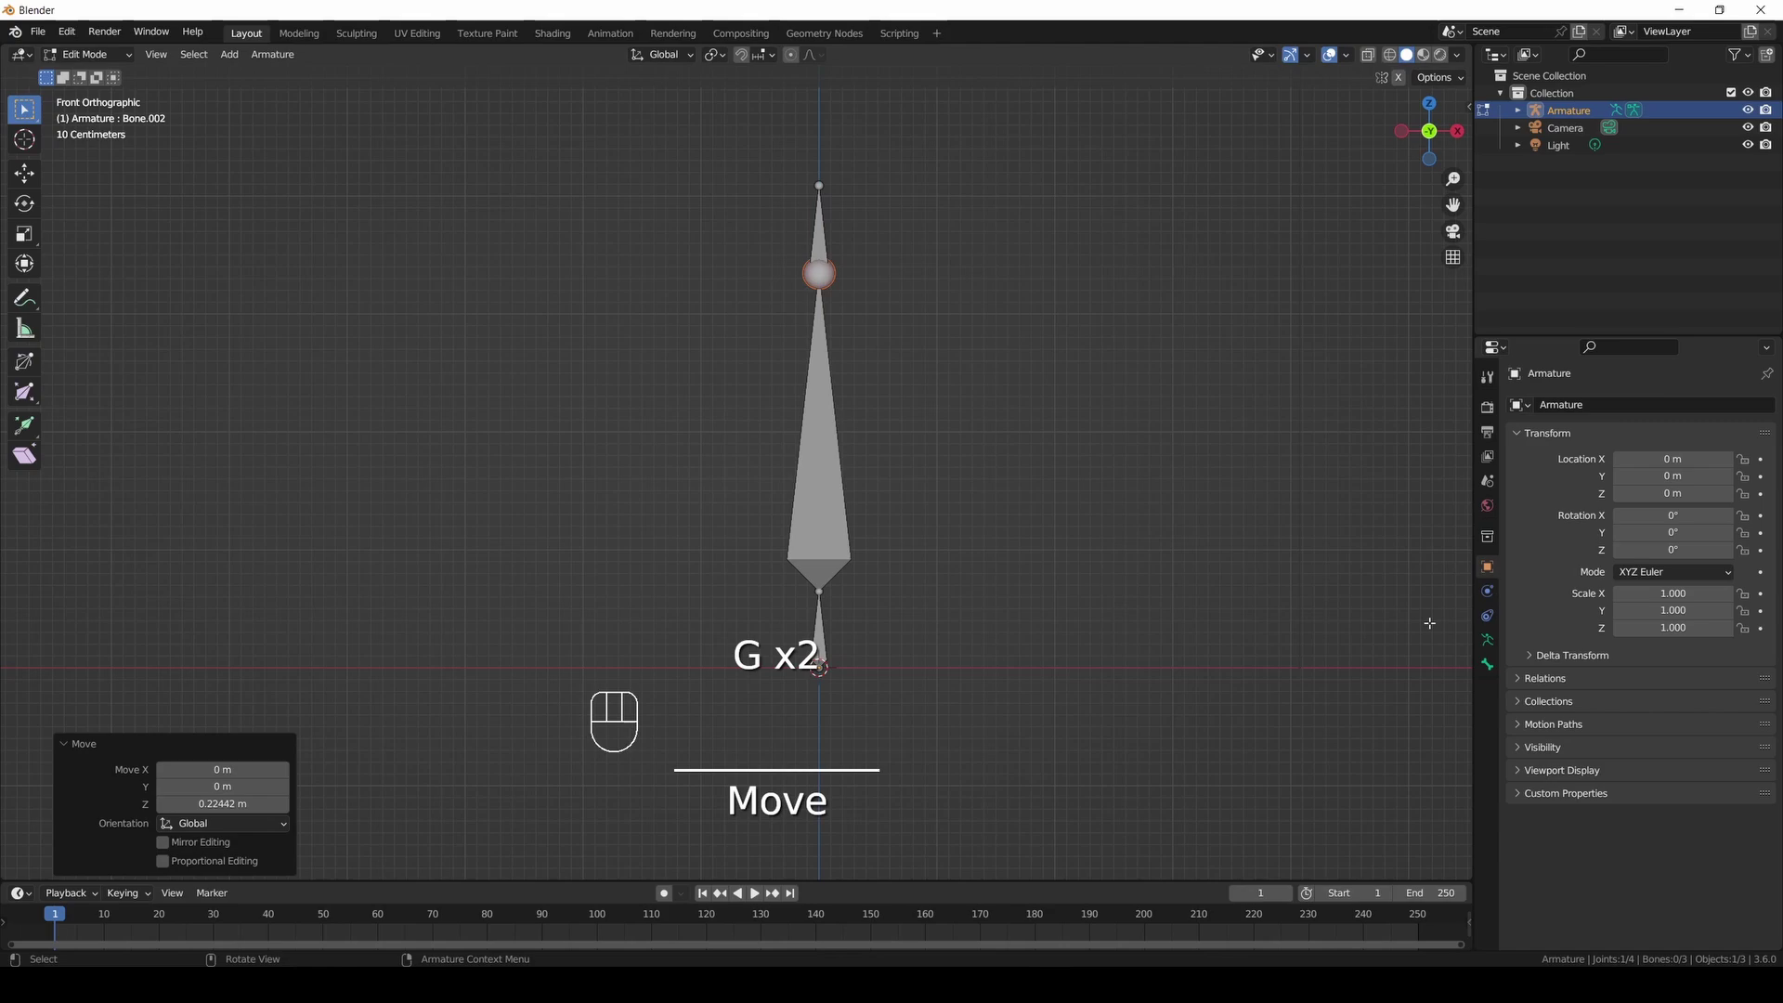
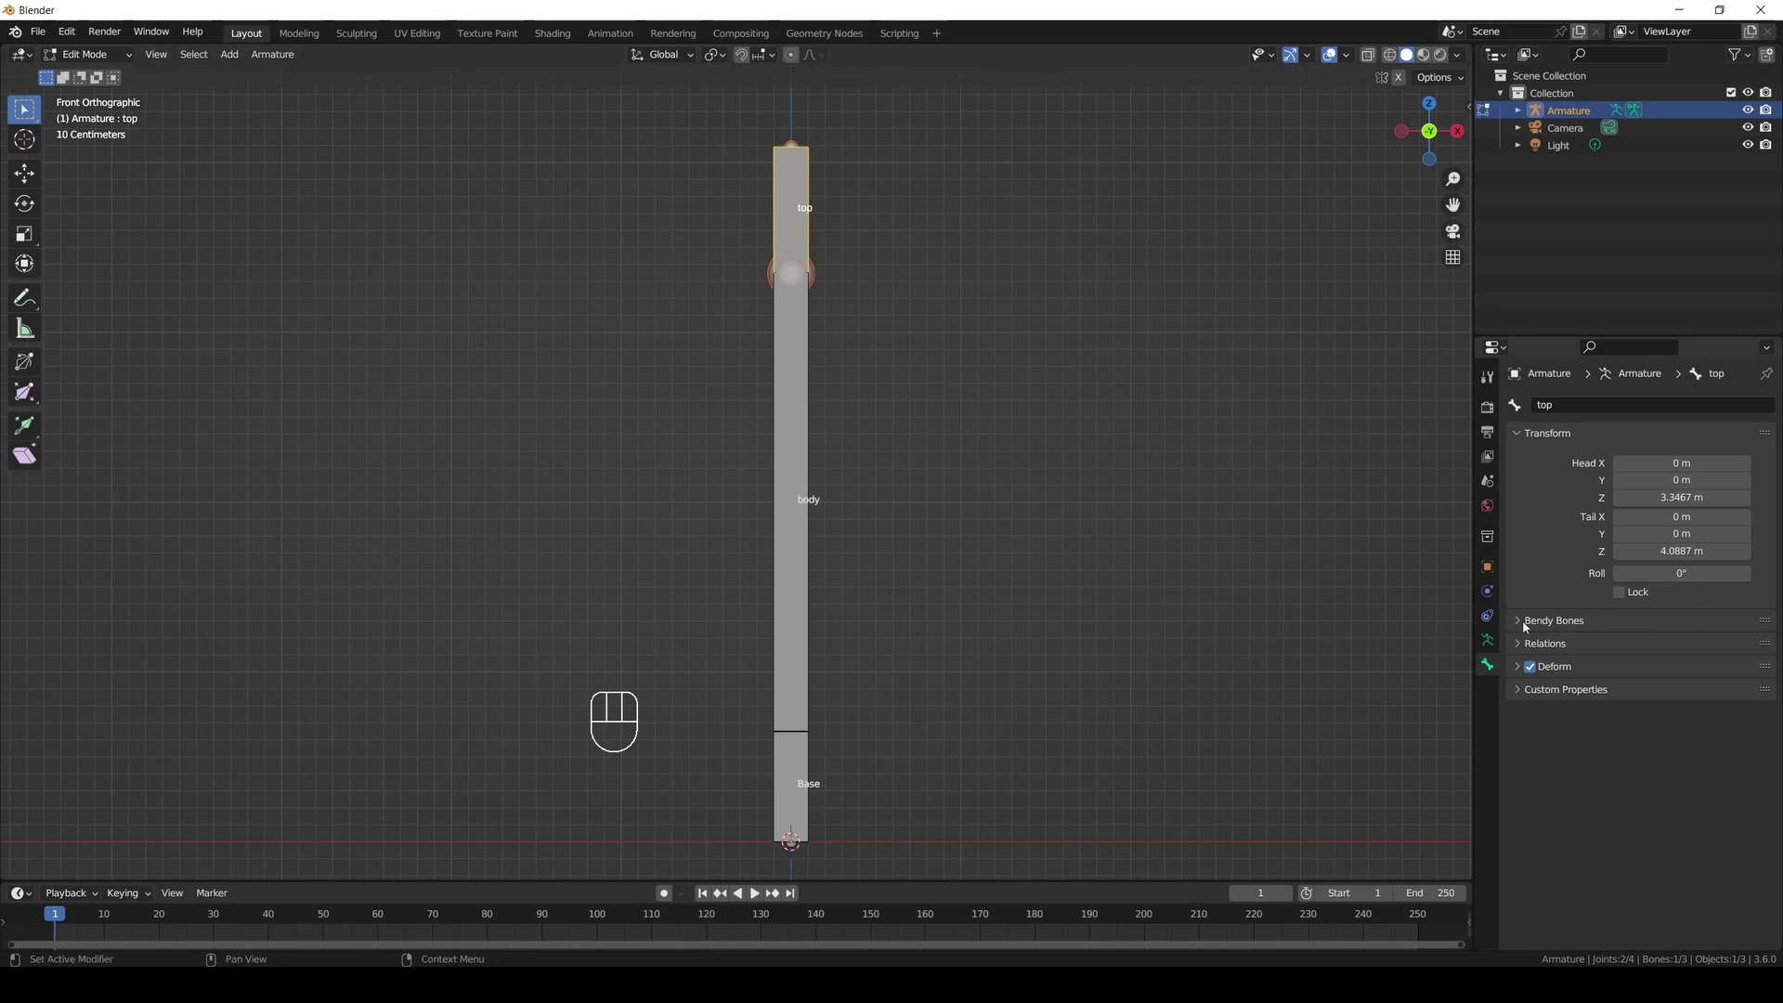
Set the body bone's bendy-bone start and end handles to Tangent.
{"action": "left_click", "coordinate": [1529, 625]}
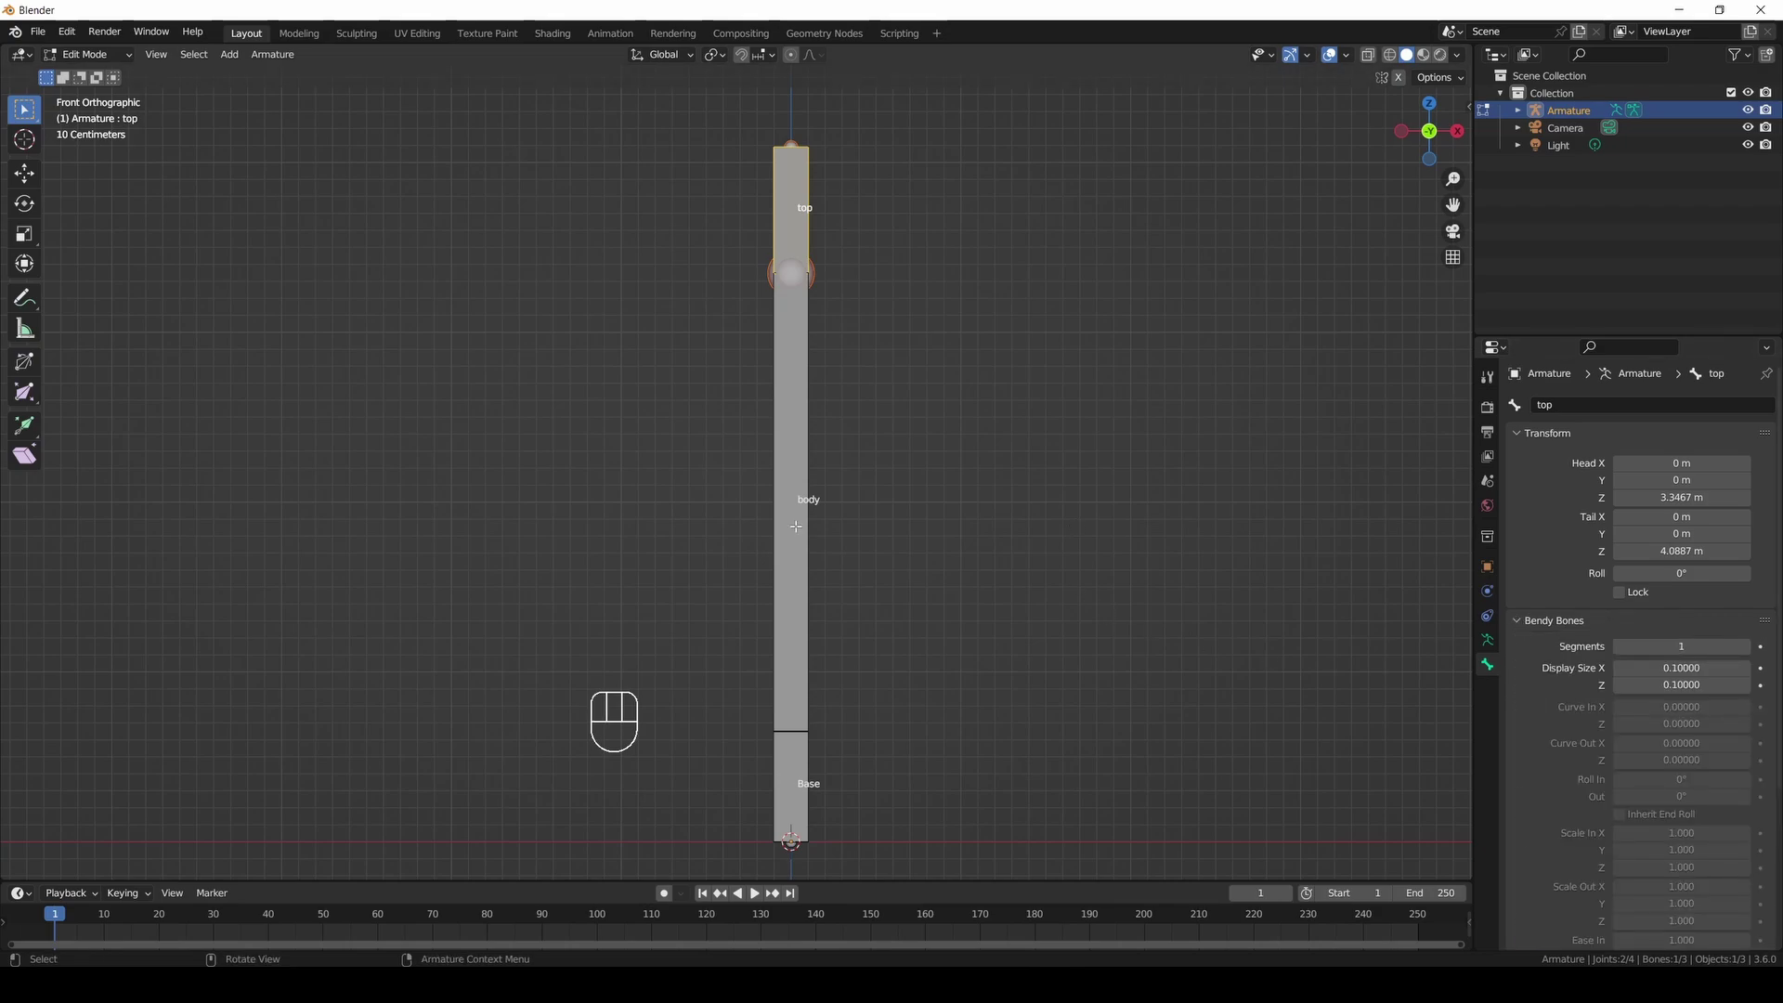
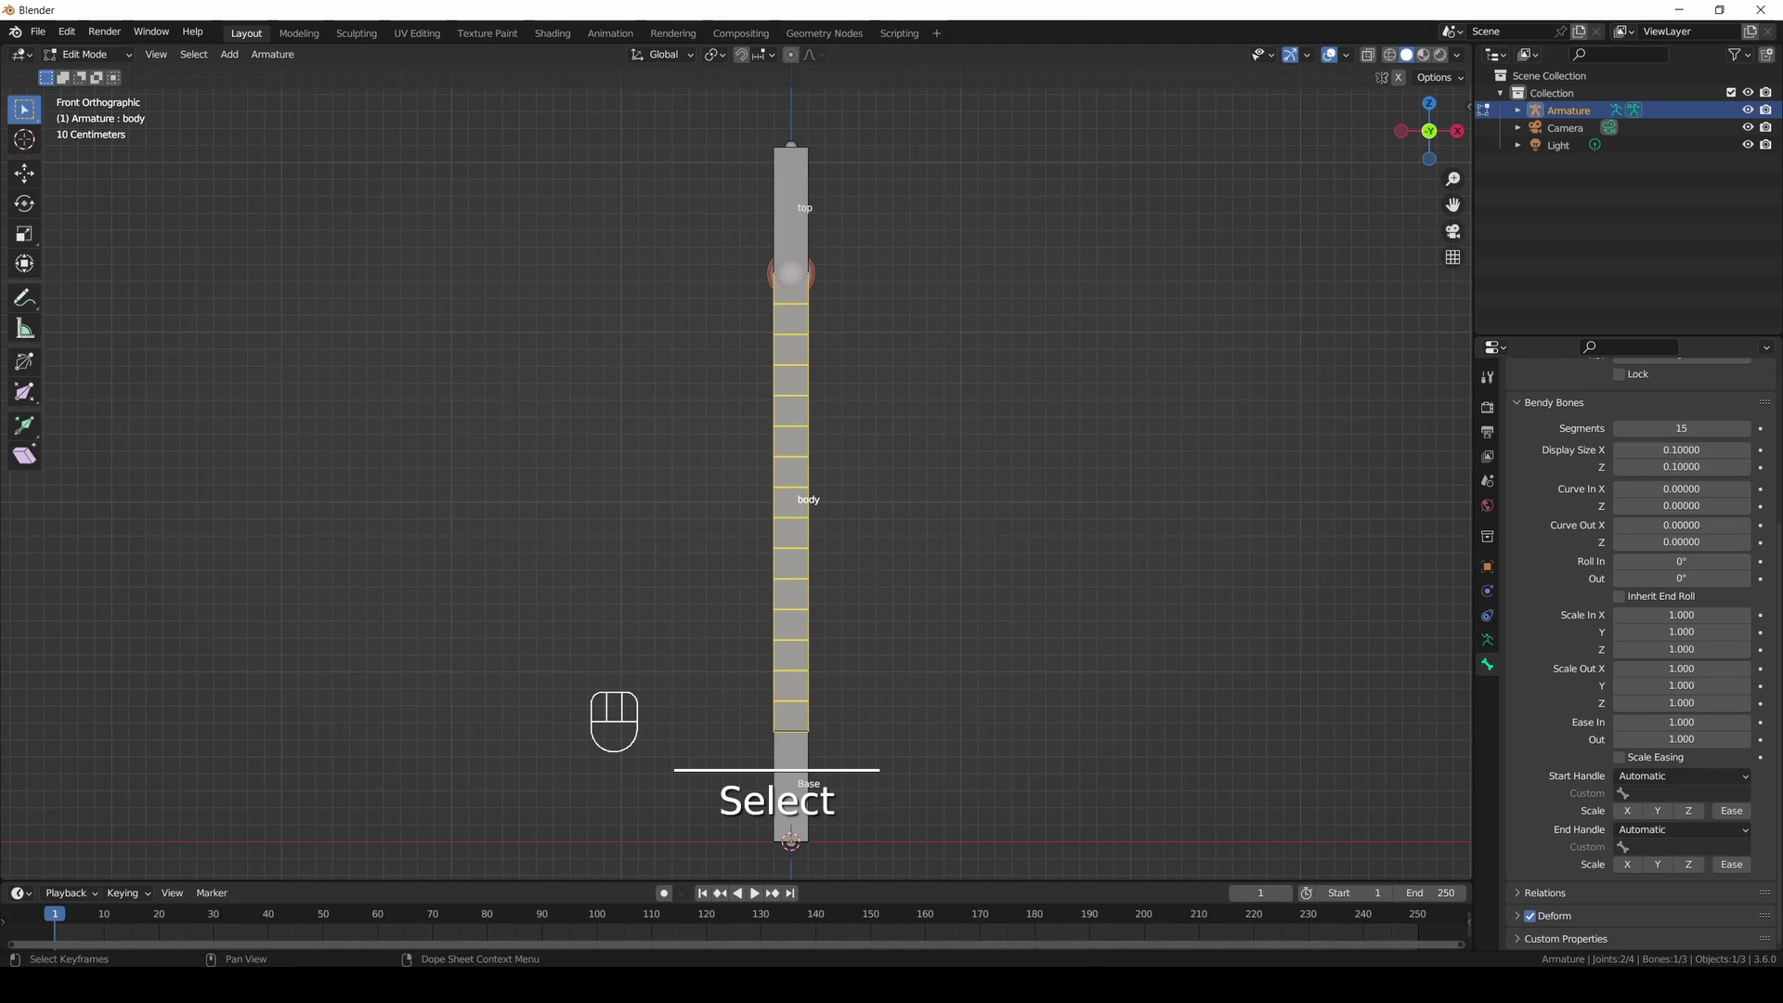
{"action": "left_click_drag", "start_coordinate": [1696, 774], "coordinate": [1652, 854]}
{"action": "left_click_drag", "start_coordinate": [1660, 837], "coordinate": [1636, 908]}
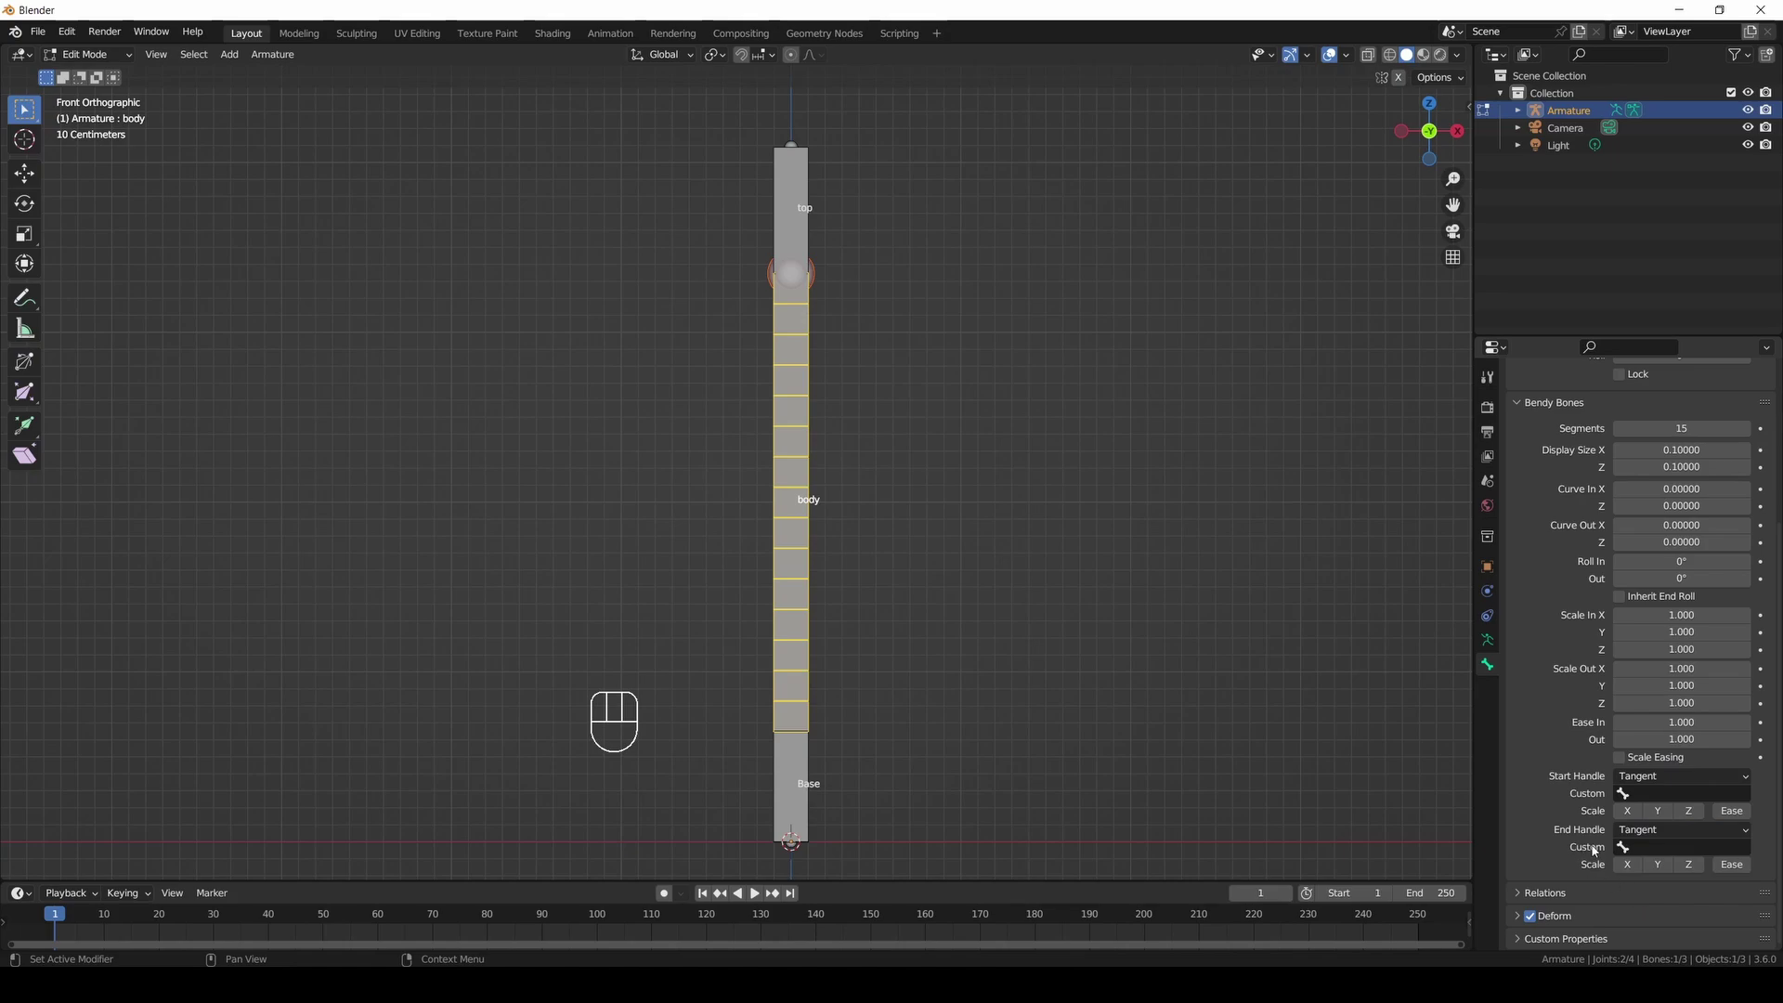
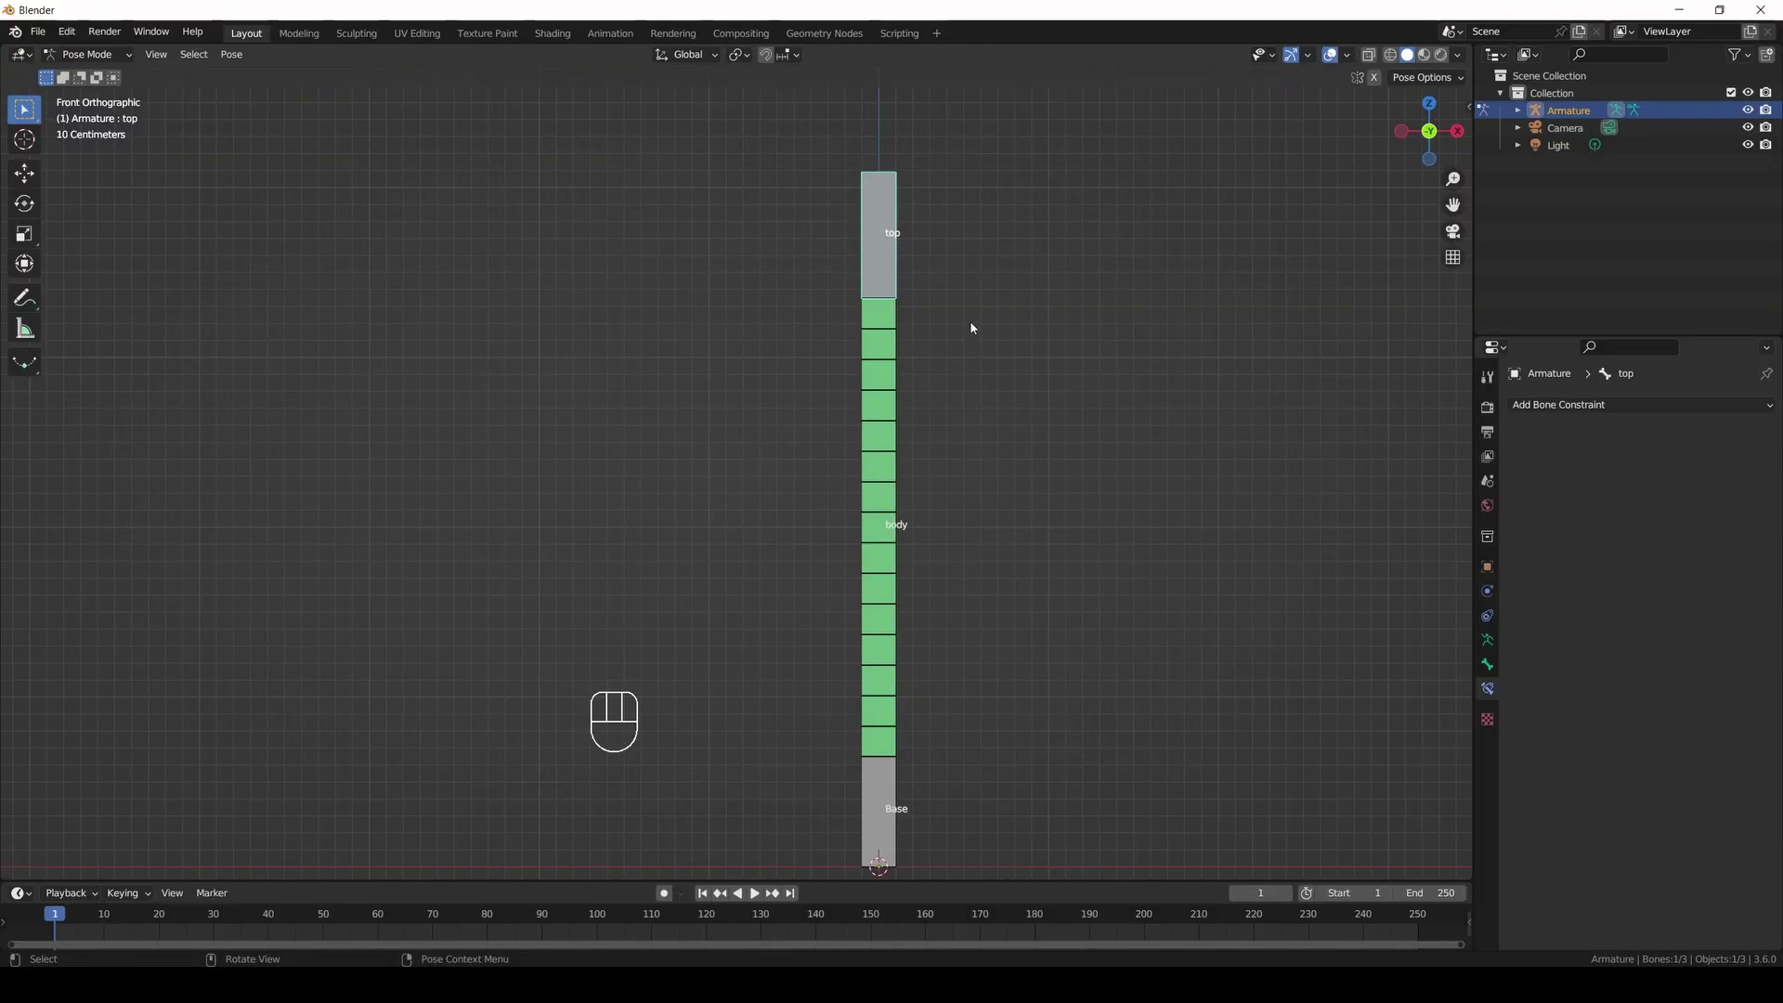
Clear the top bone's parent in Edit Mode and shift it to the right.
{"action": "key", "text": "g"}
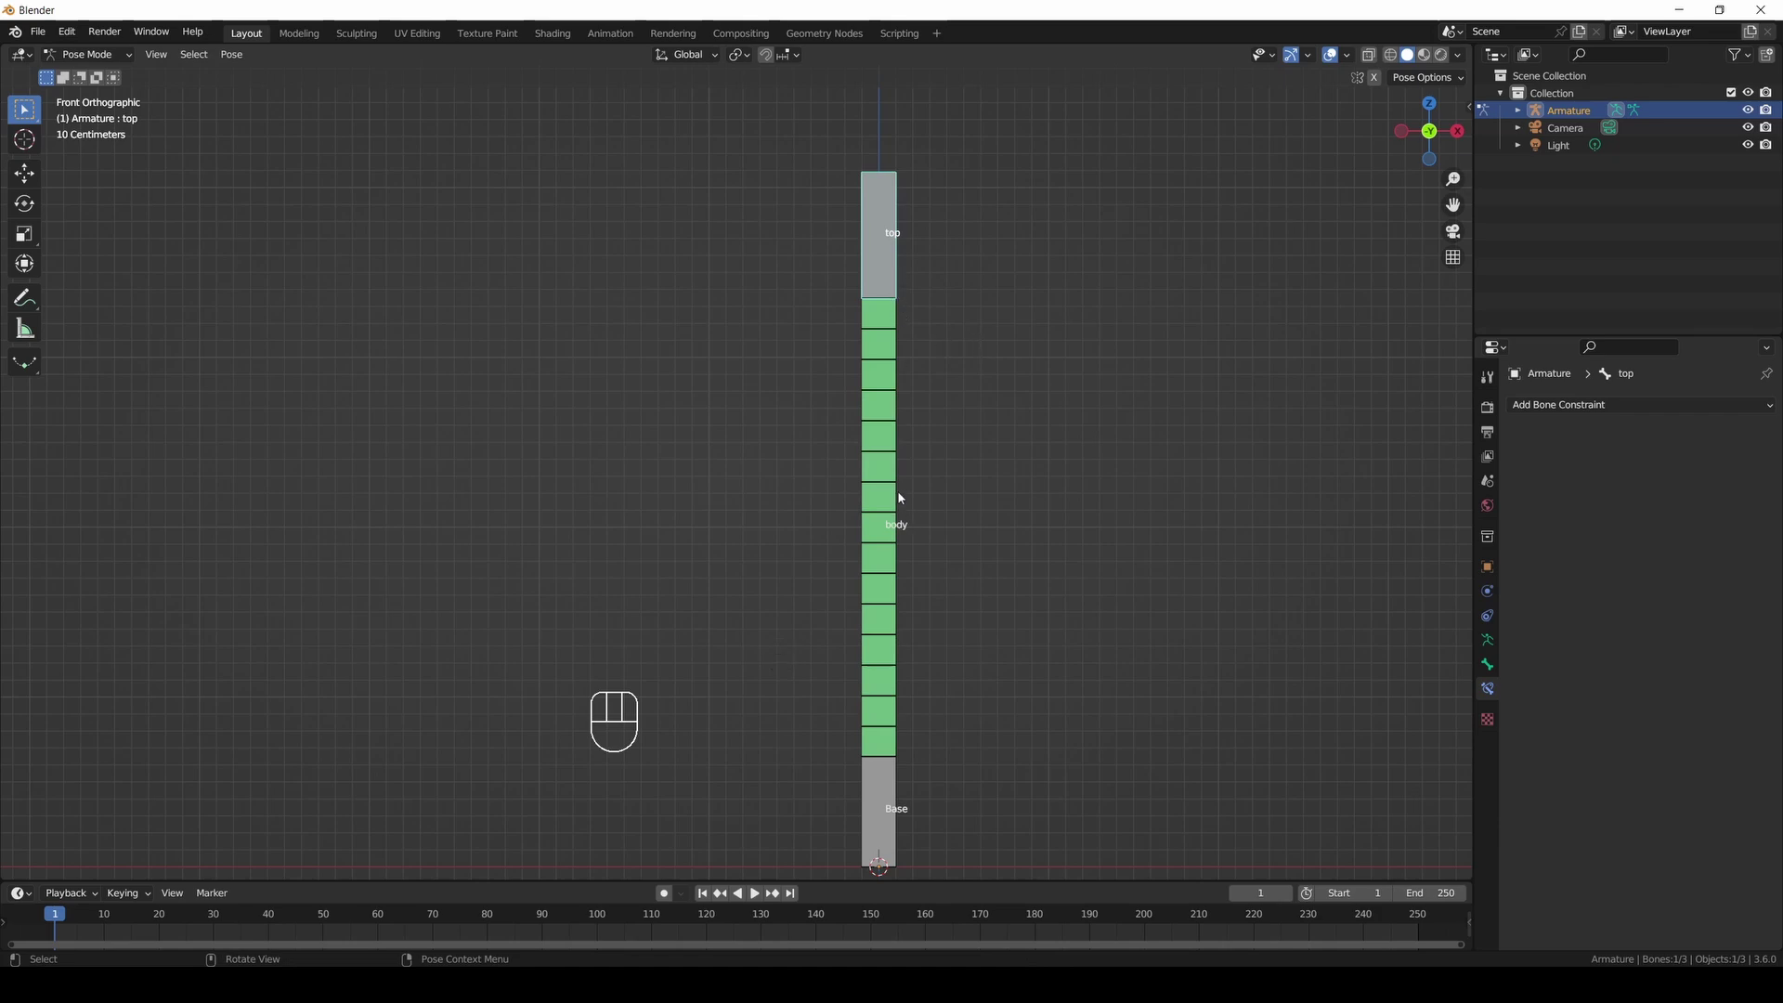
{"action": "left_click_drag", "start_coordinate": [105, 58], "coordinate": [108, 95]}
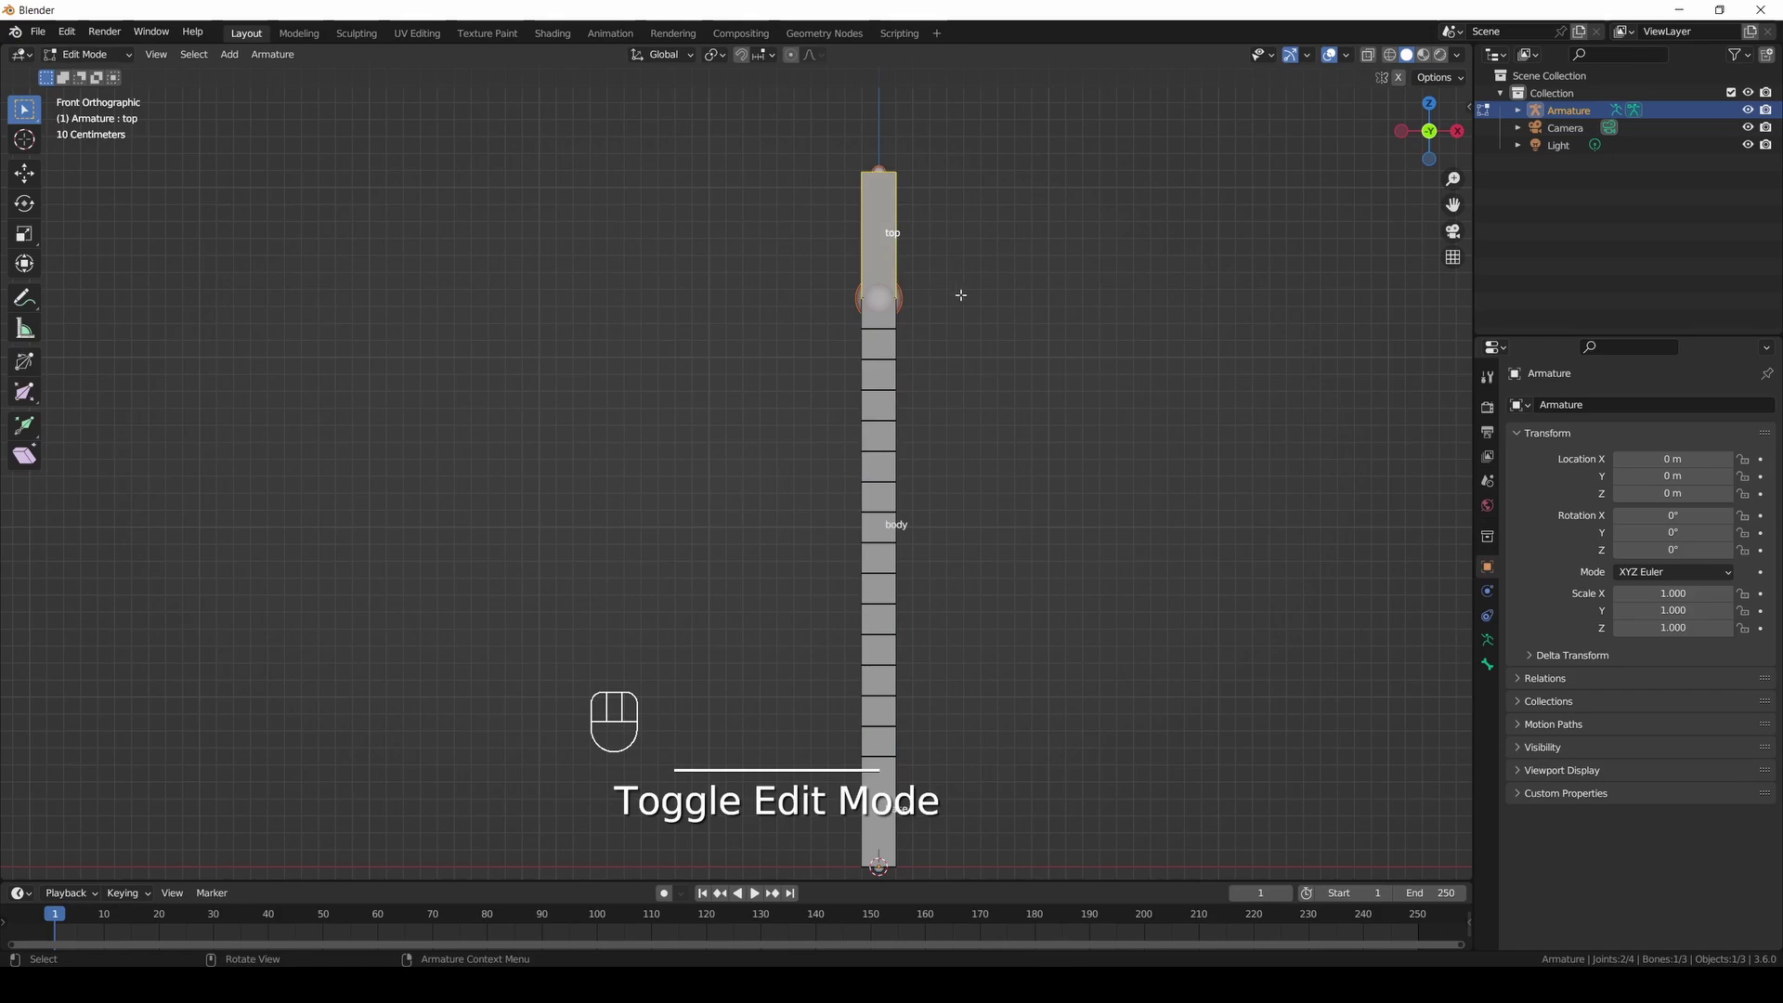
{"action": "key", "text": "alt+p"}
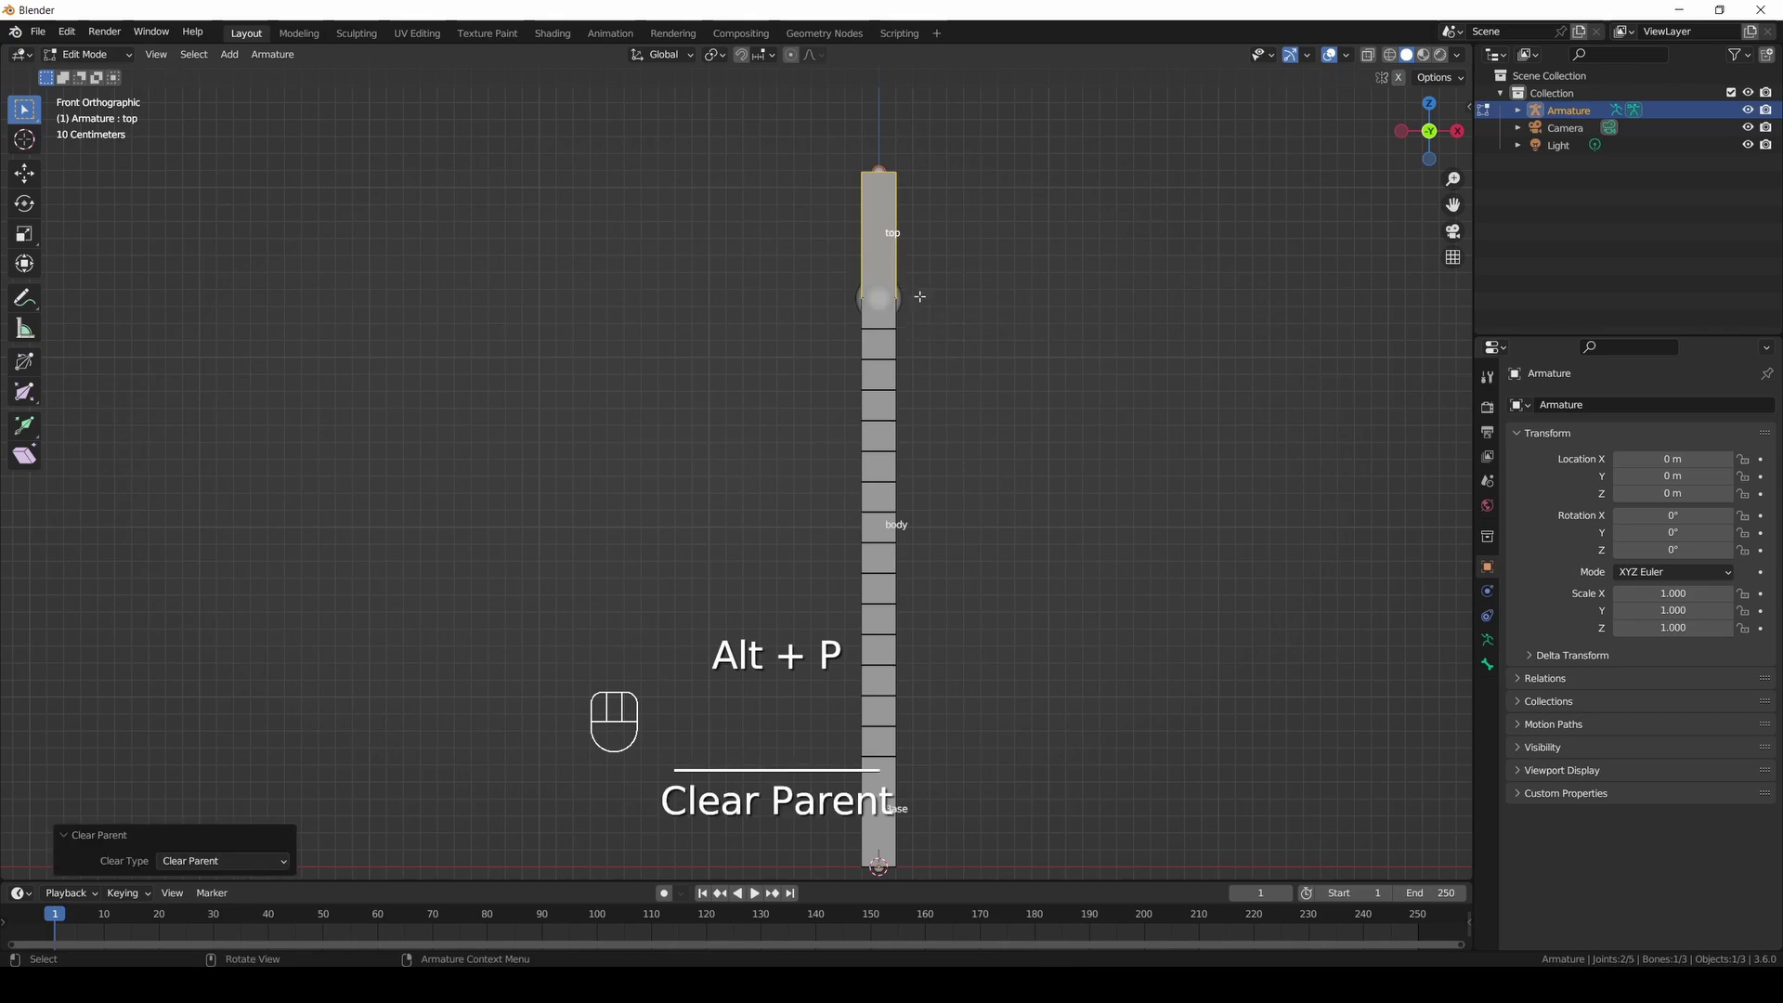
{"action": "key", "text": "g"}
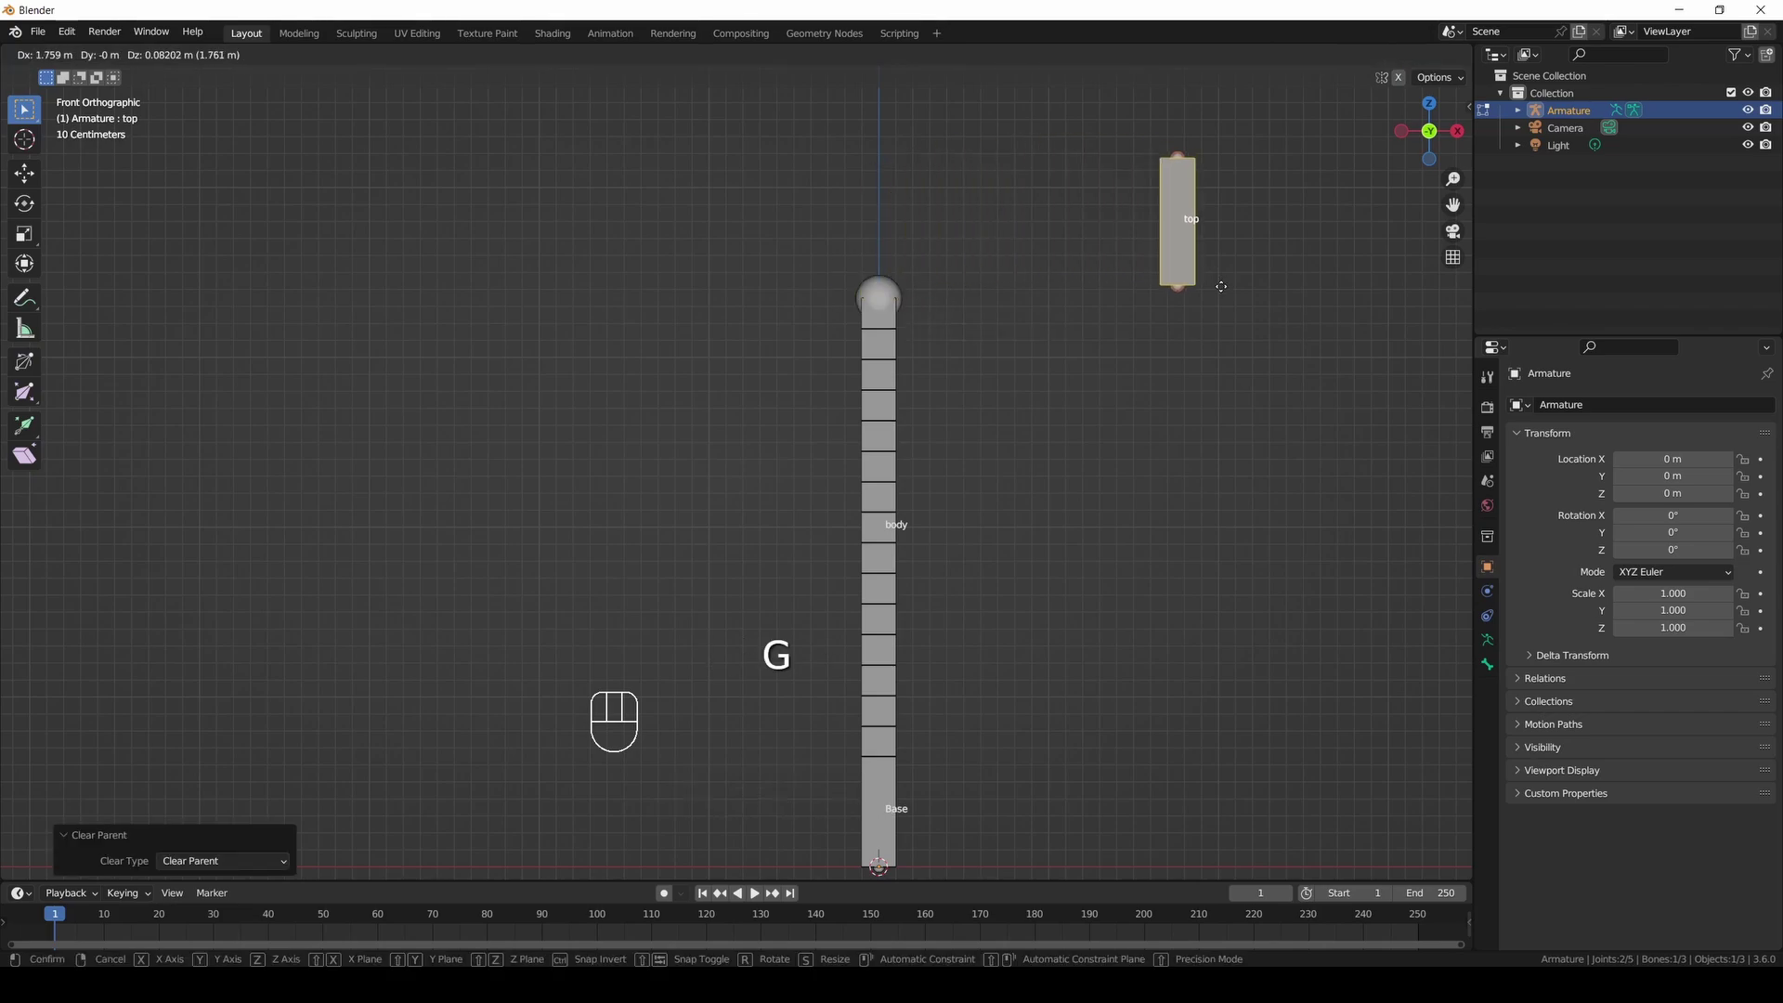
{"action": "left_click_drag", "start_coordinate": [101, 51], "coordinate": [108, 113]}
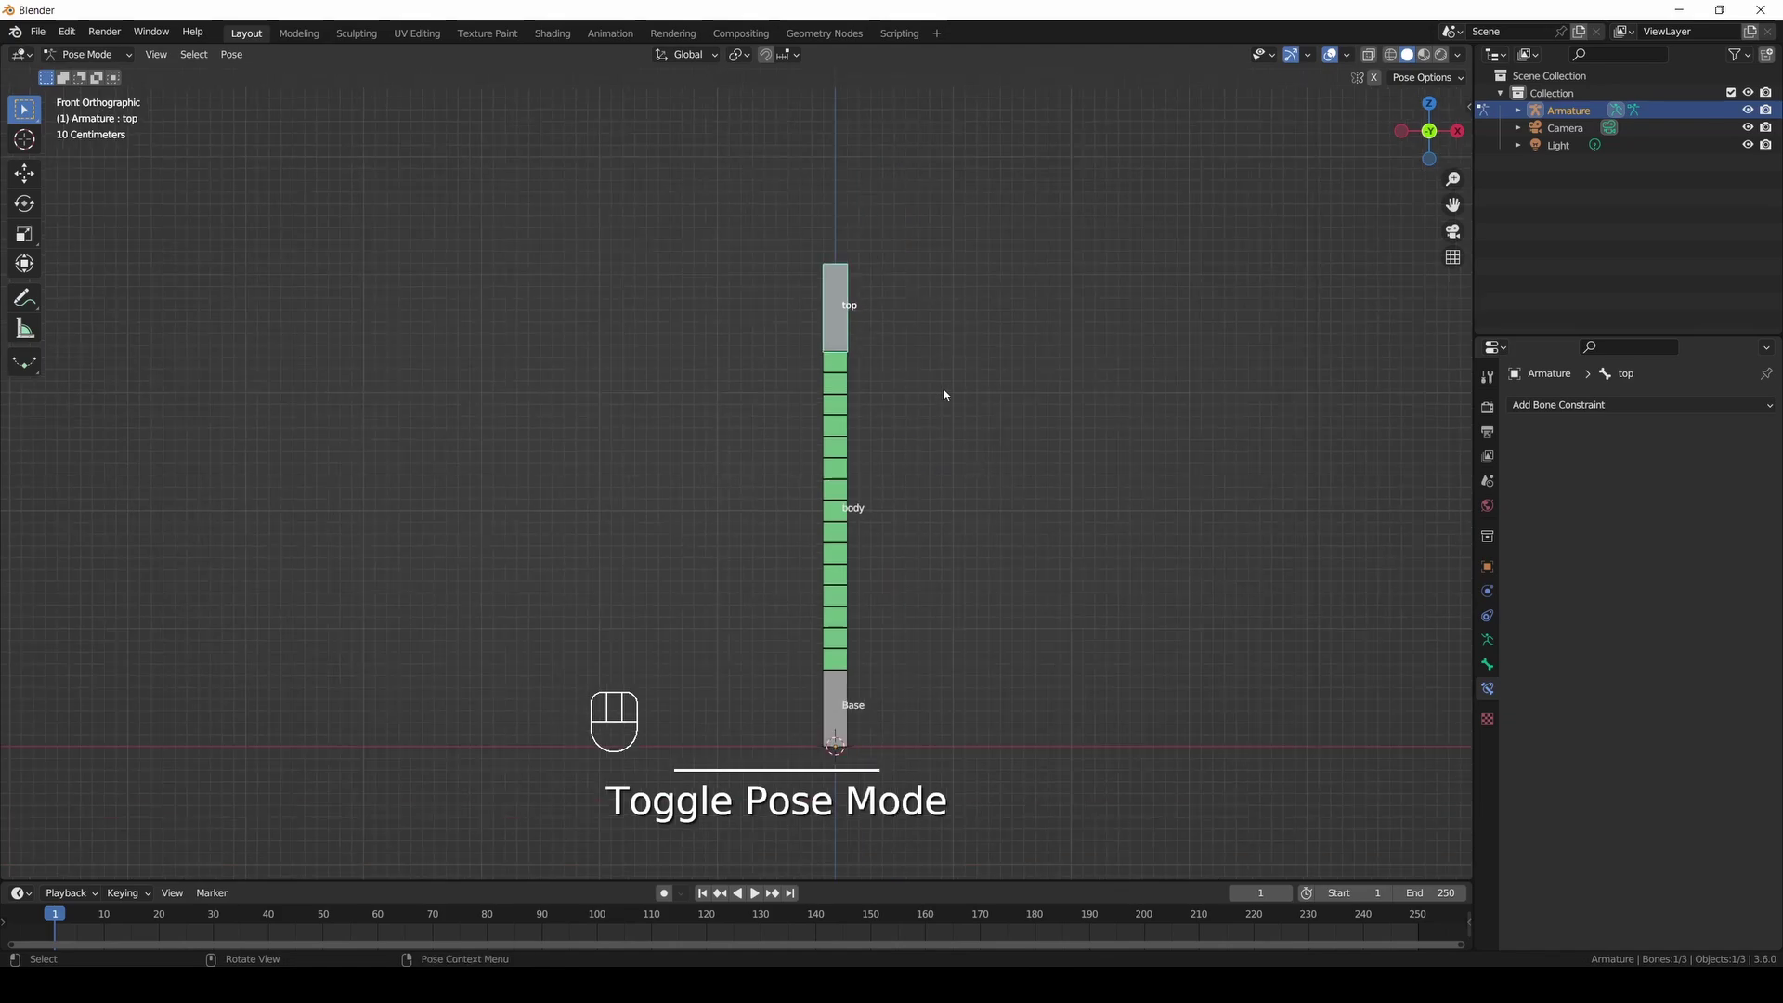
Move and rotate top about Z to test the body bend, then reset the pose.
{"action": "key", "text": "g"}
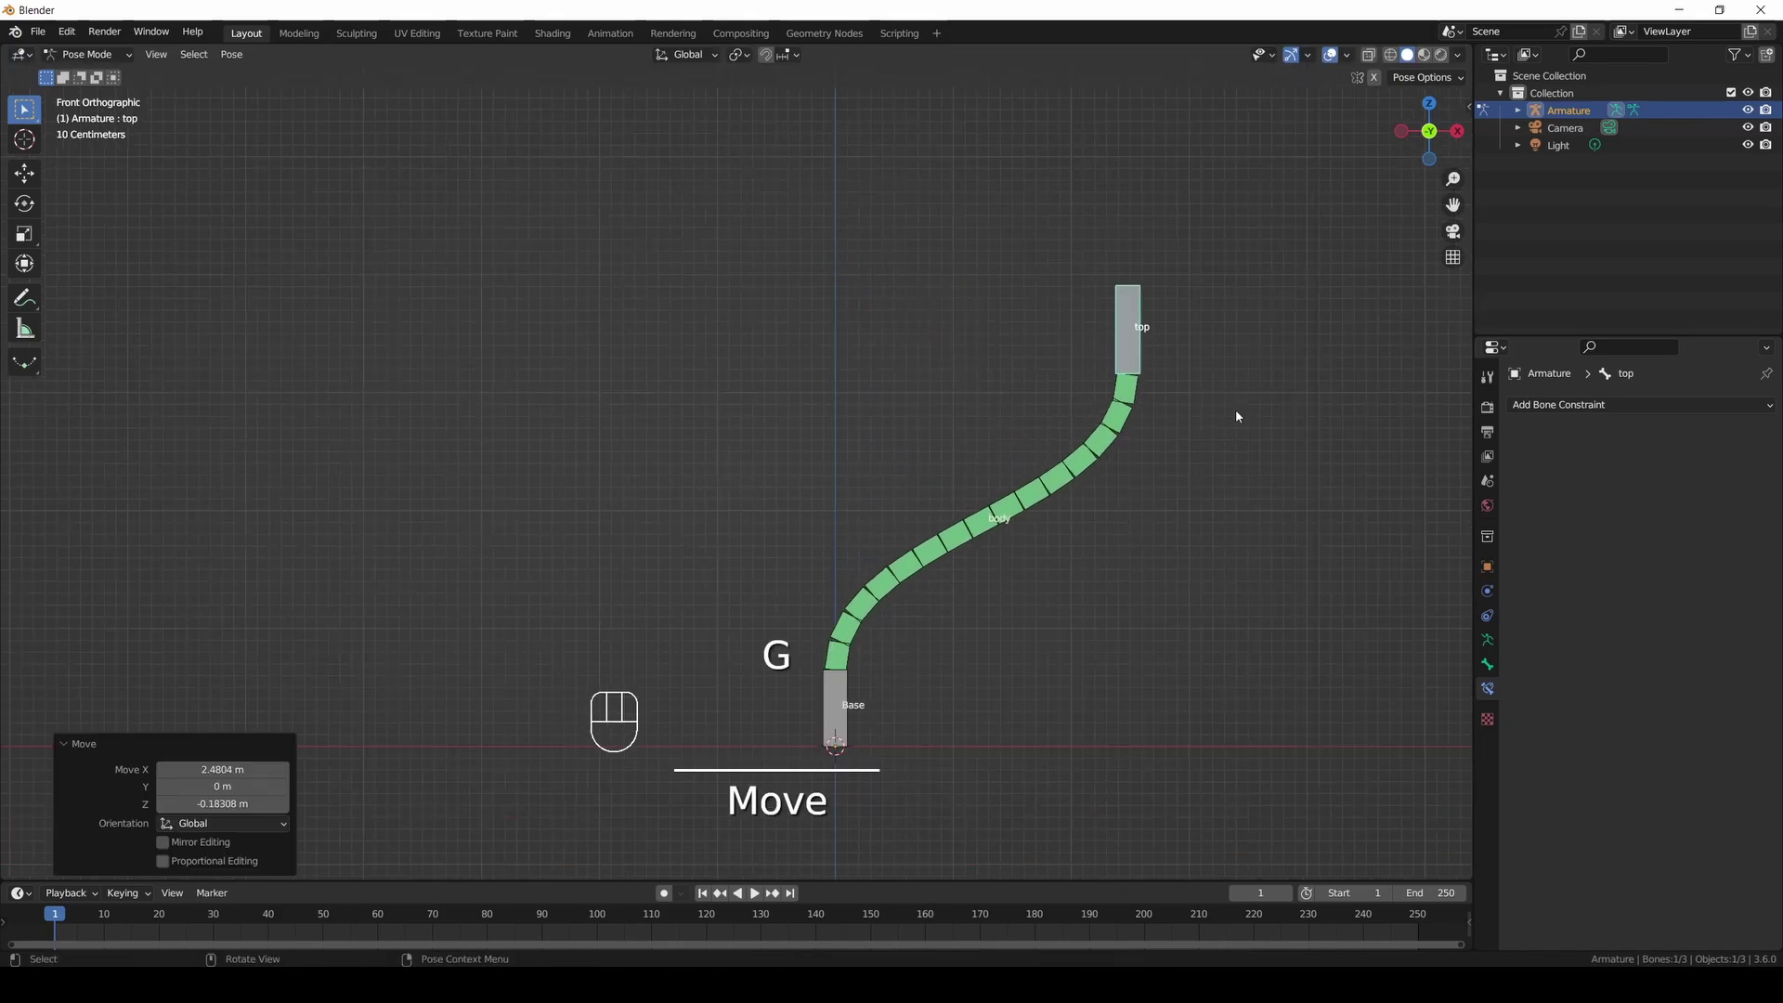
{"action": "left_click_drag", "start_coordinate": [1443, 130], "coordinate": [1438, 133]}
{"action": "key", "text": "r"}
{"action": "key", "text": "z"}
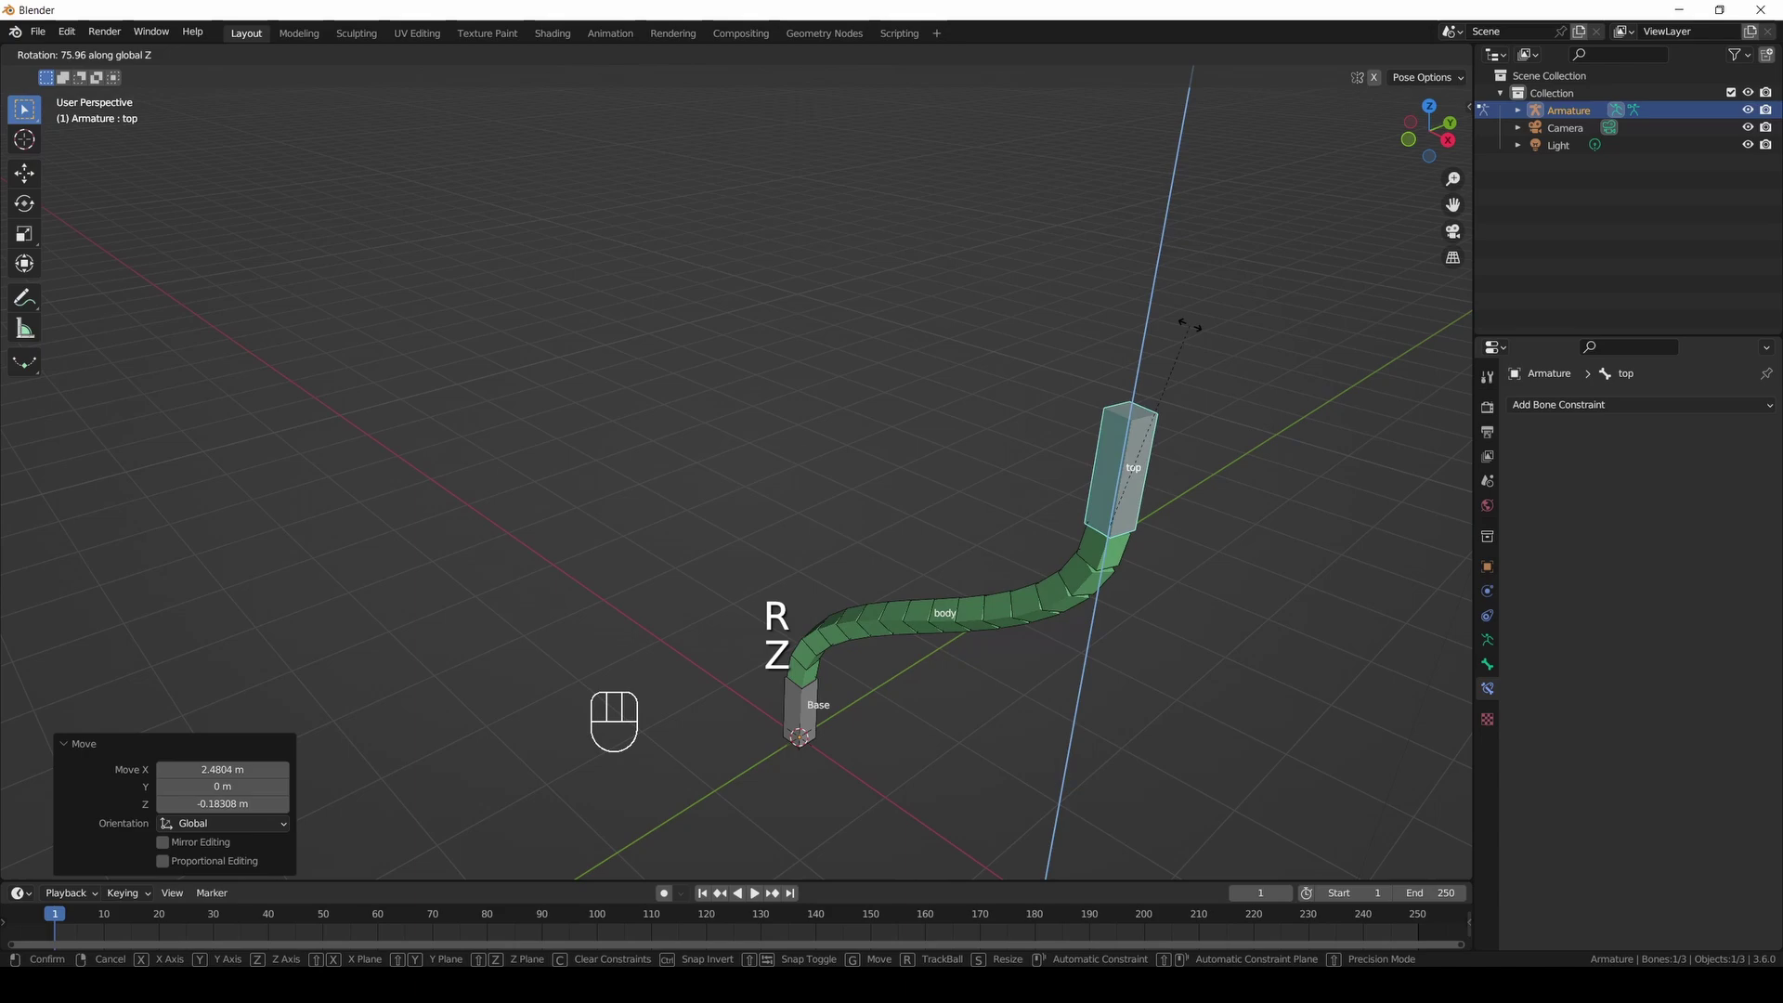
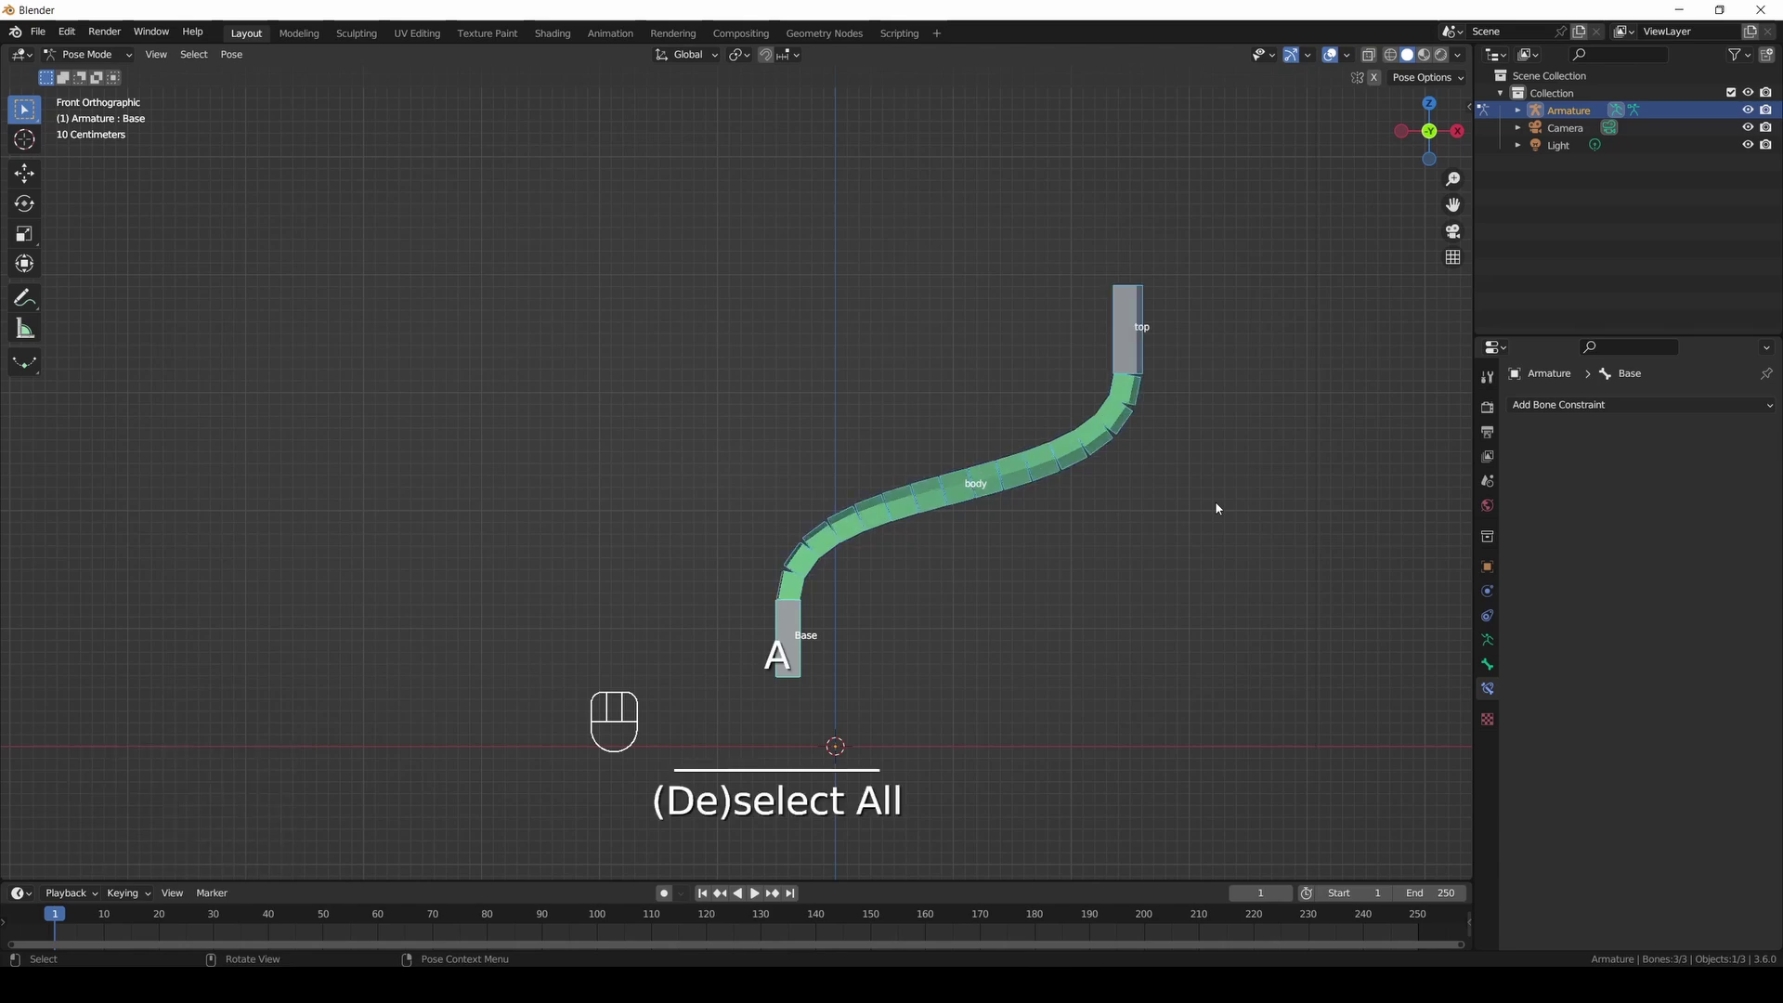
{"action": "key", "text": "alt+g"}
Clear remaining pose transforms, enter Pose Mode and select the Top body bone.
{"action": "key", "text": "alt+r"}
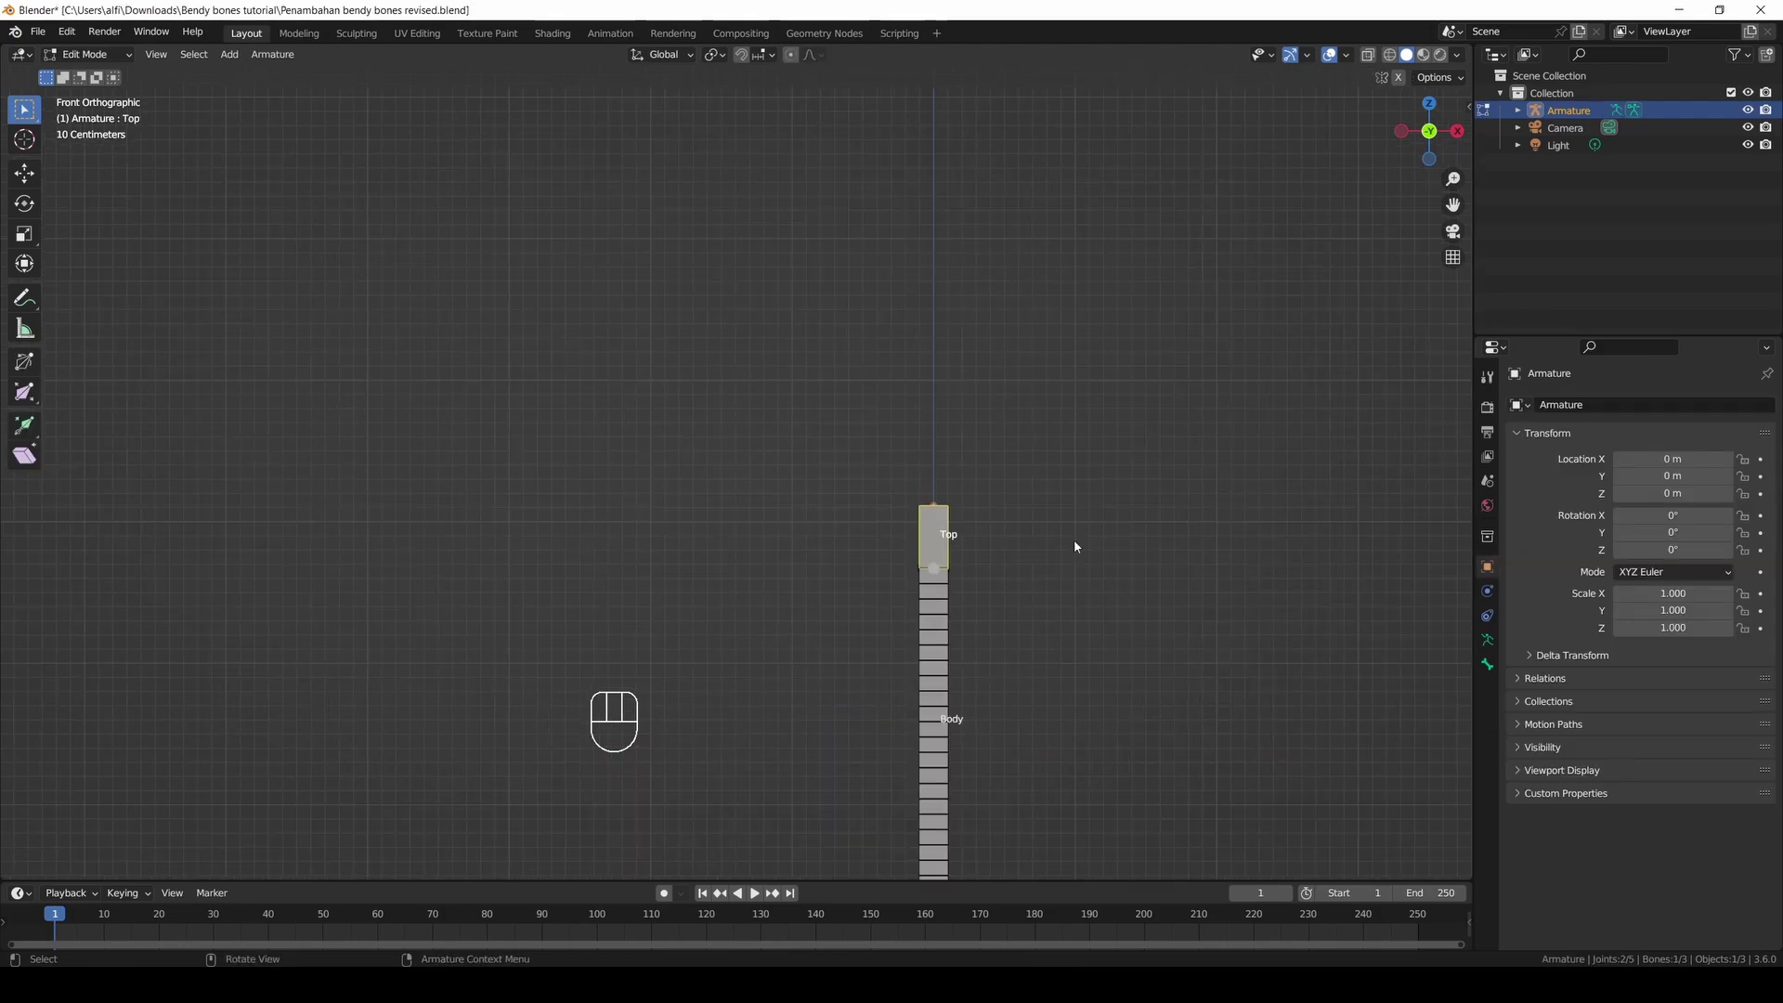
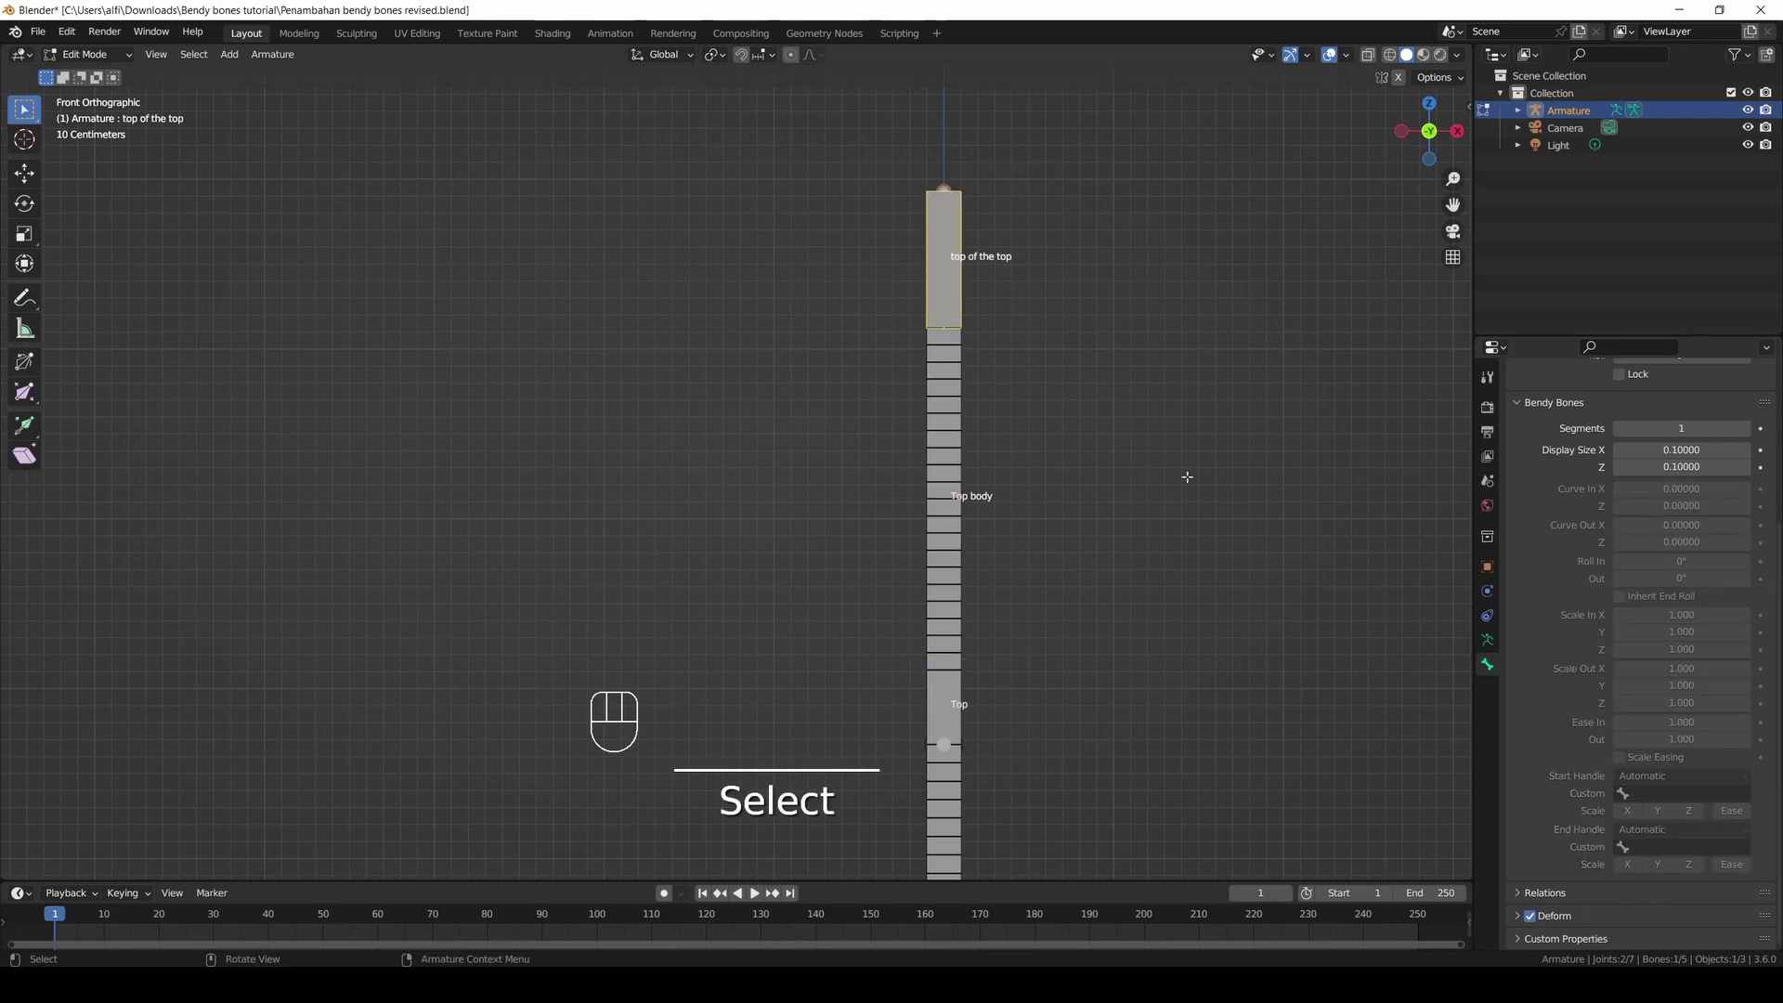
{"action": "key", "text": "alt+p"}
{"action": "left_click", "coordinate": [941, 449]}
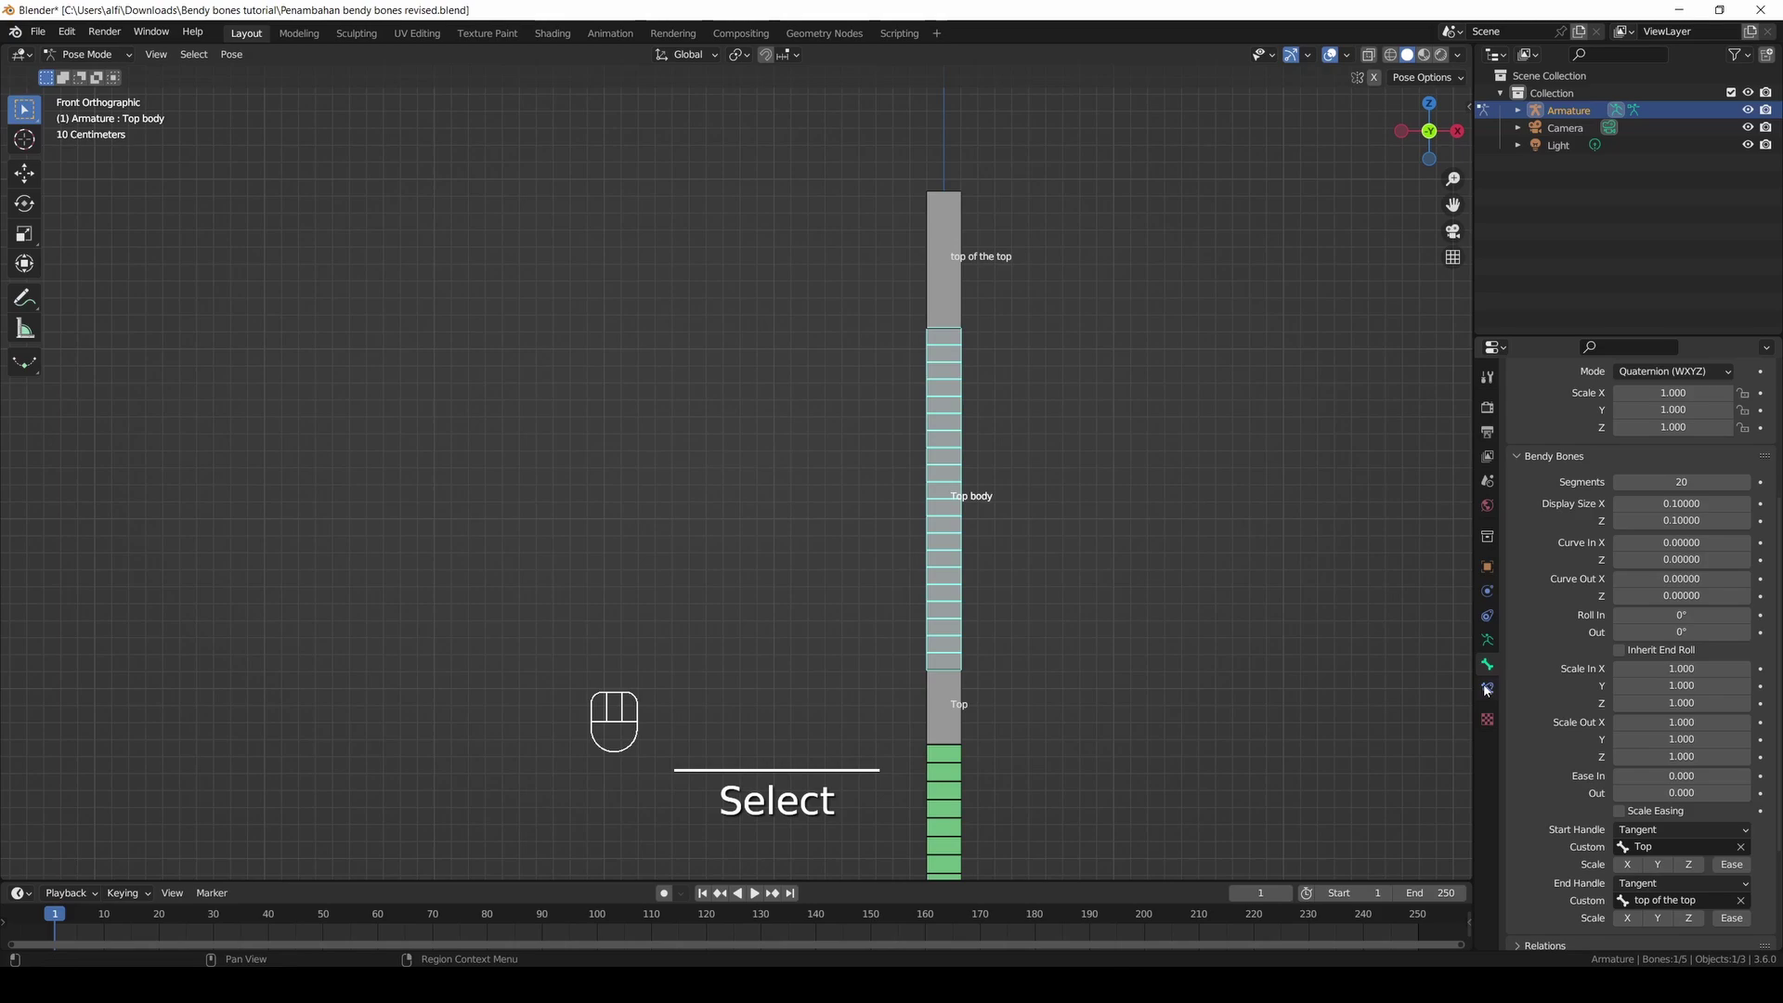
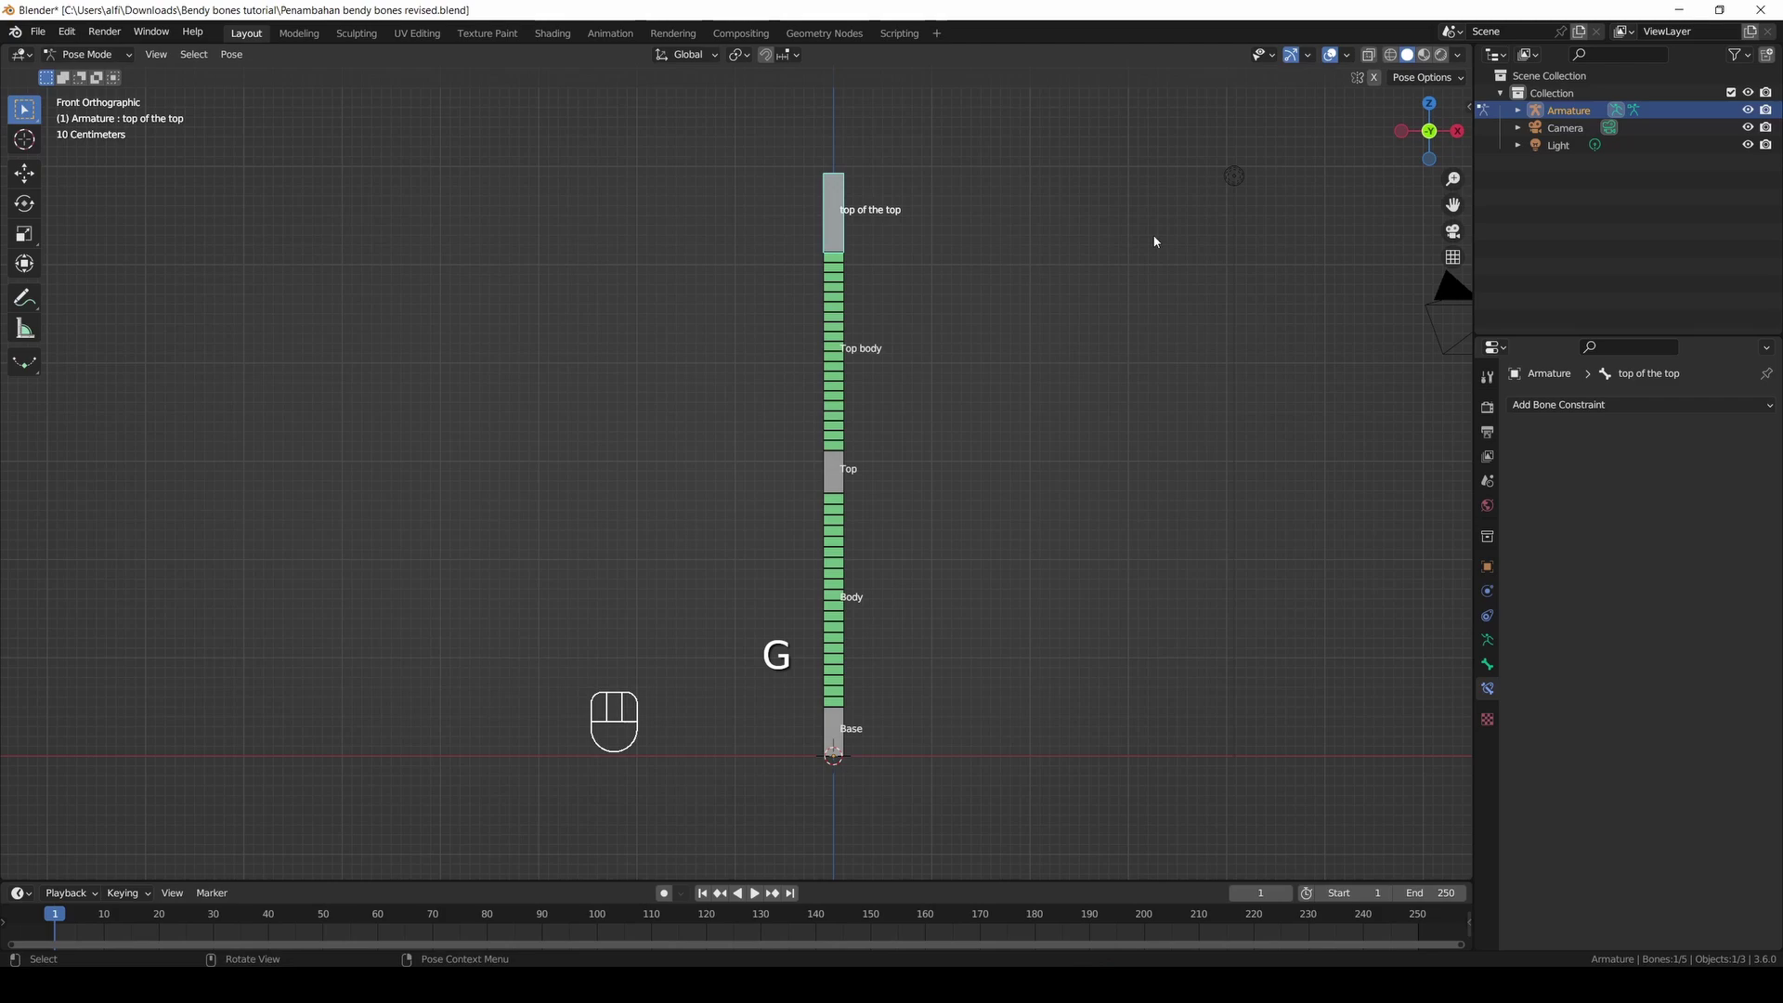
Rotate the top of the top bone about Z to bend the chain into an S-curve.
{"action": "left_click", "coordinate": [1435, 132]}
{"action": "key", "text": "g"}
{"action": "key", "text": "r"}
{"action": "key", "text": "z"}
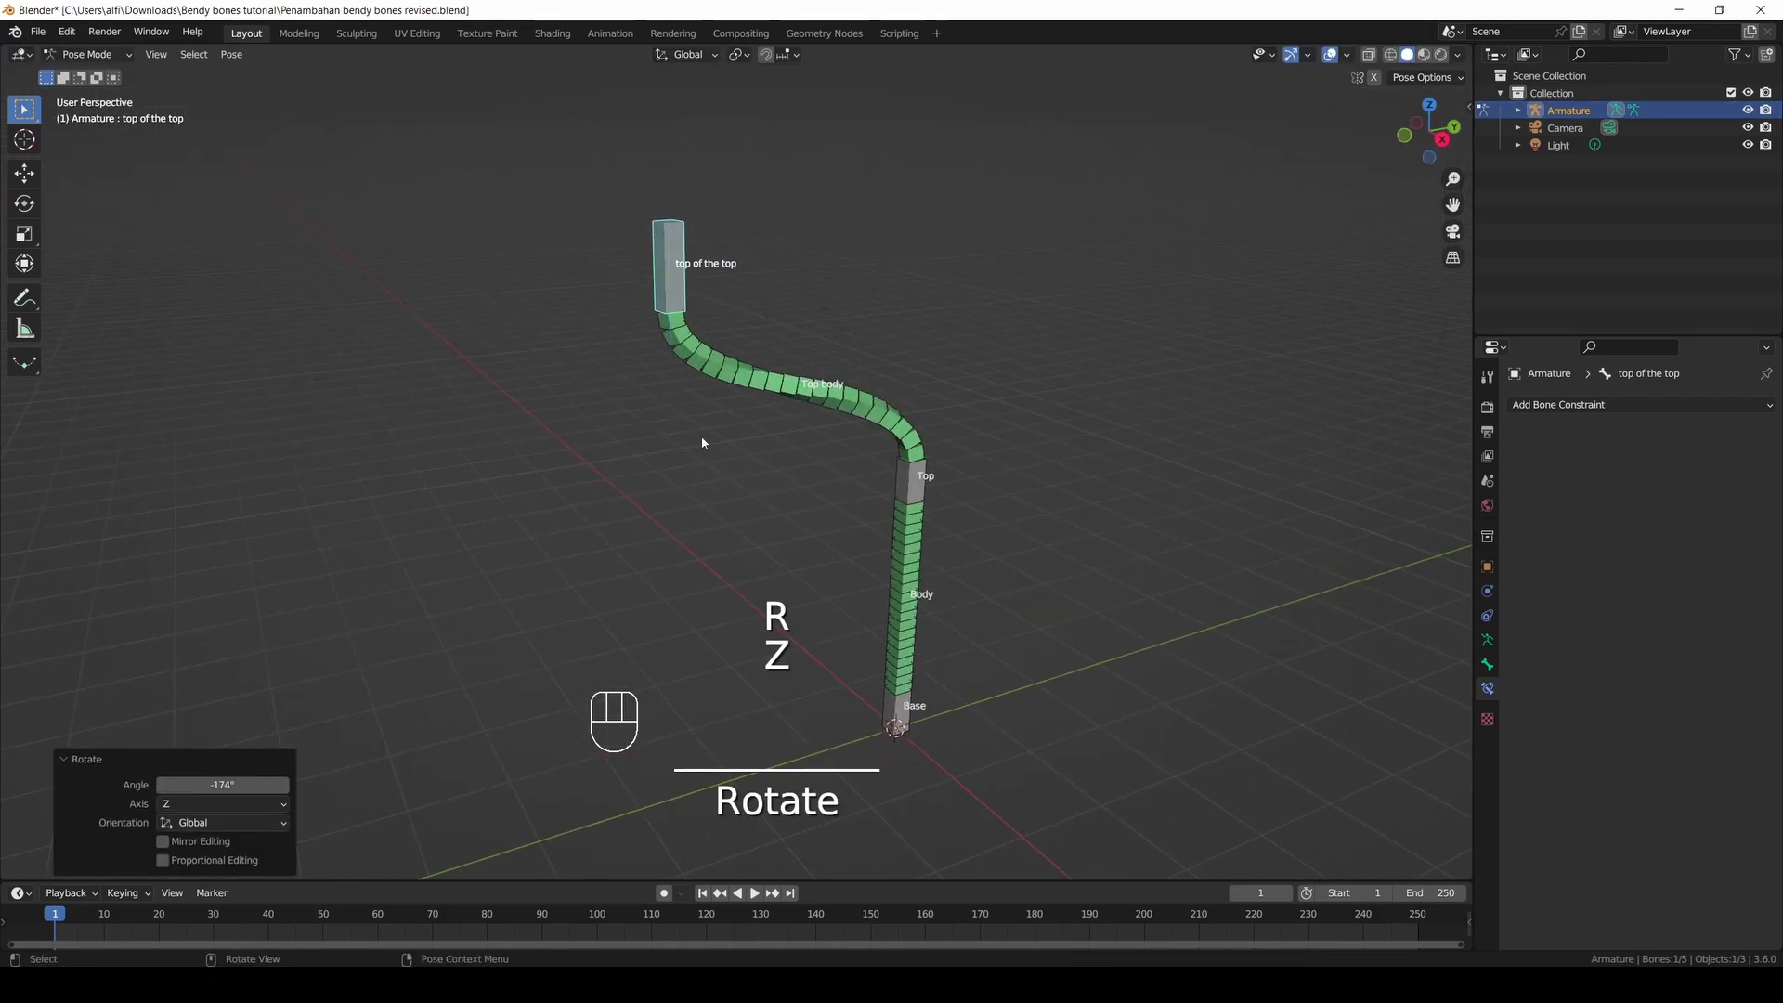
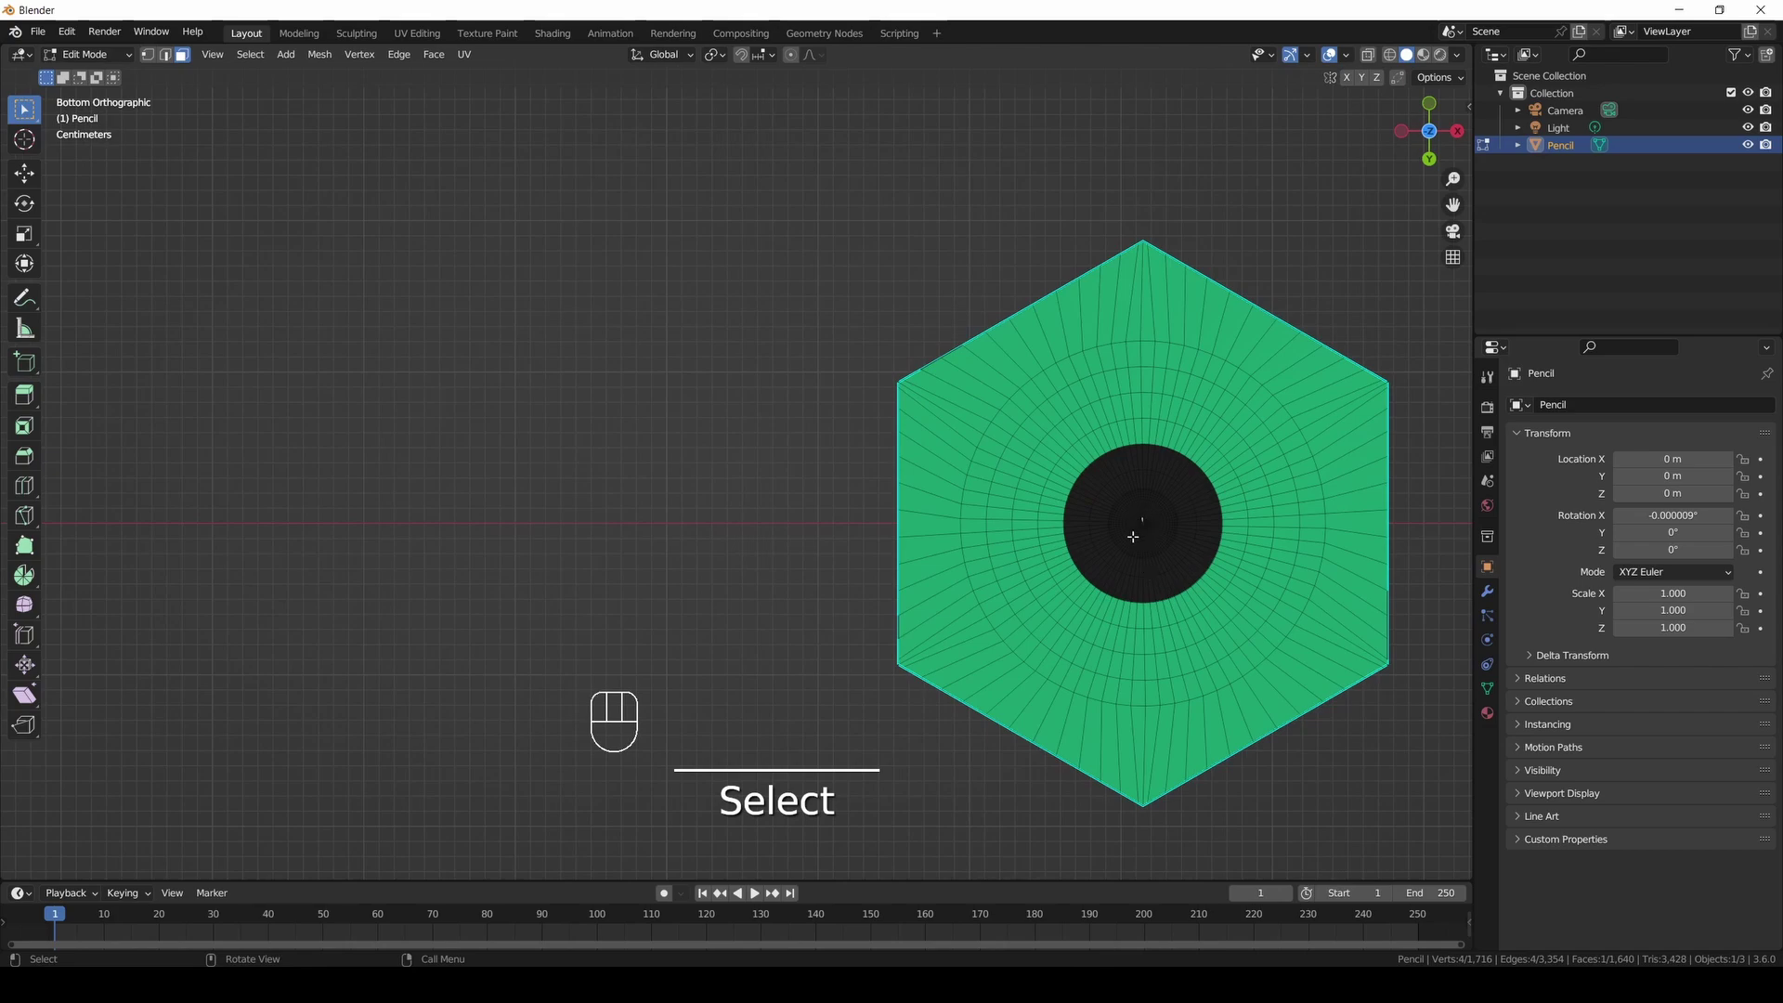
Snap the 3D cursor to the selected pencil mesh.
{"action": "key", "text": "shift+s"}
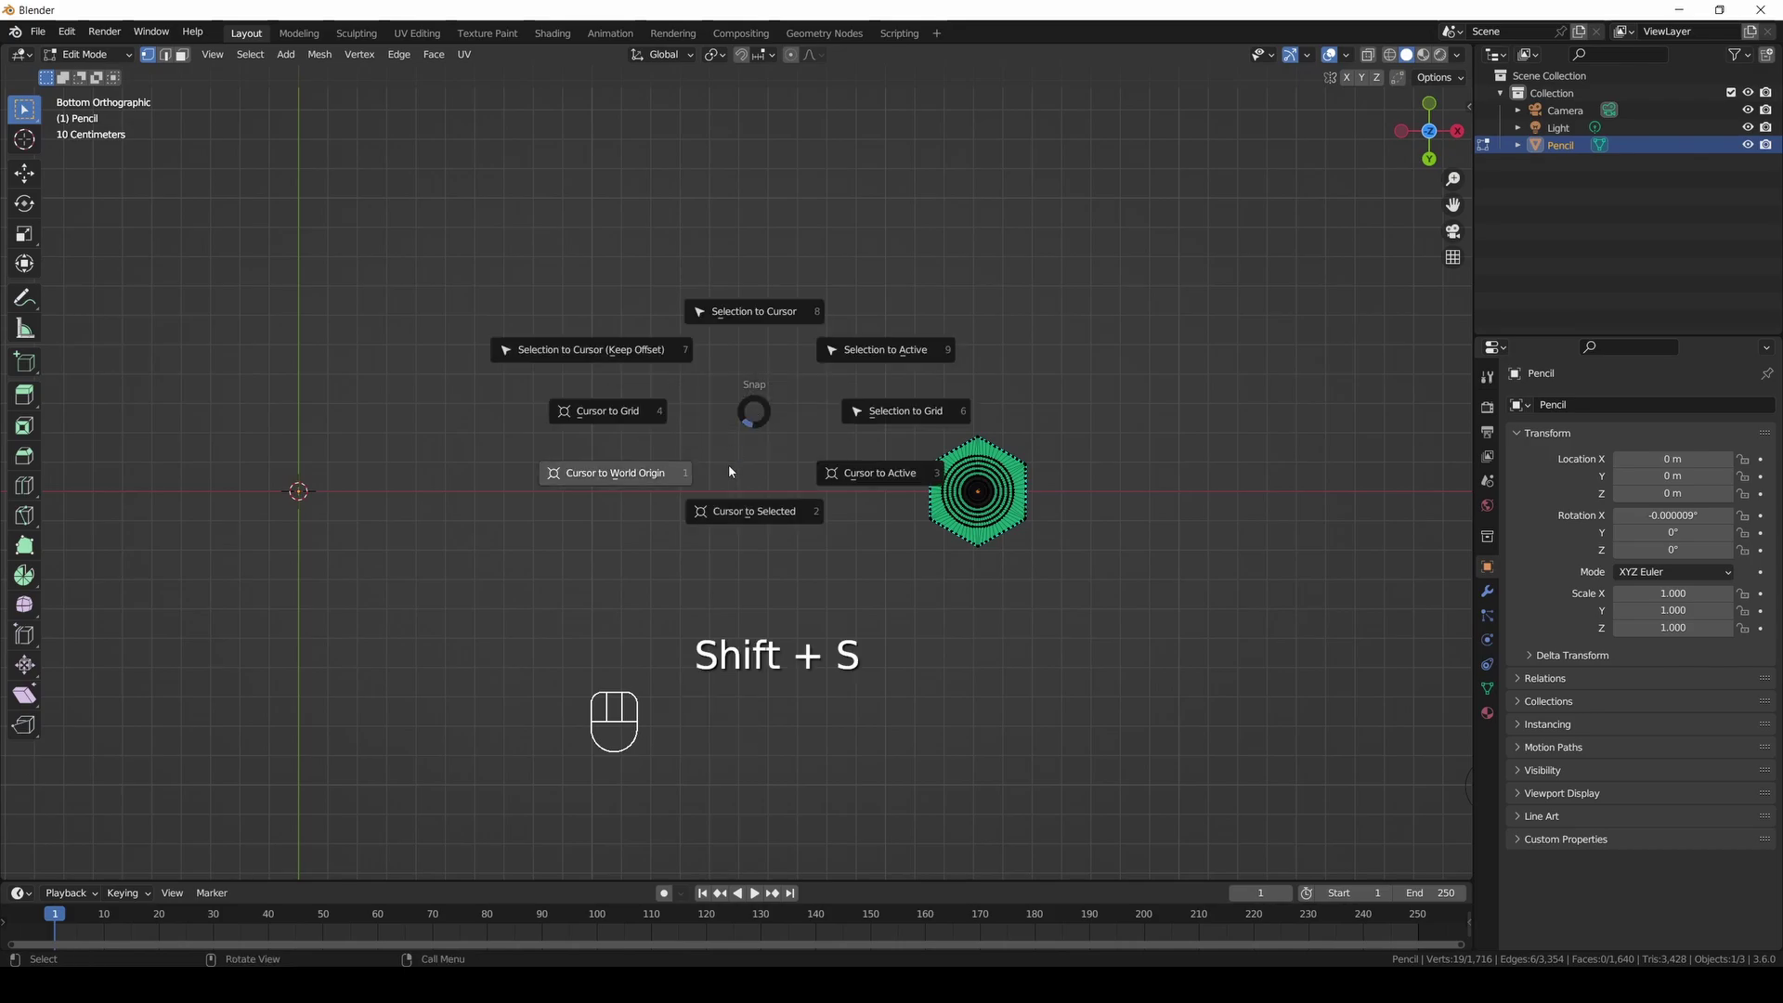
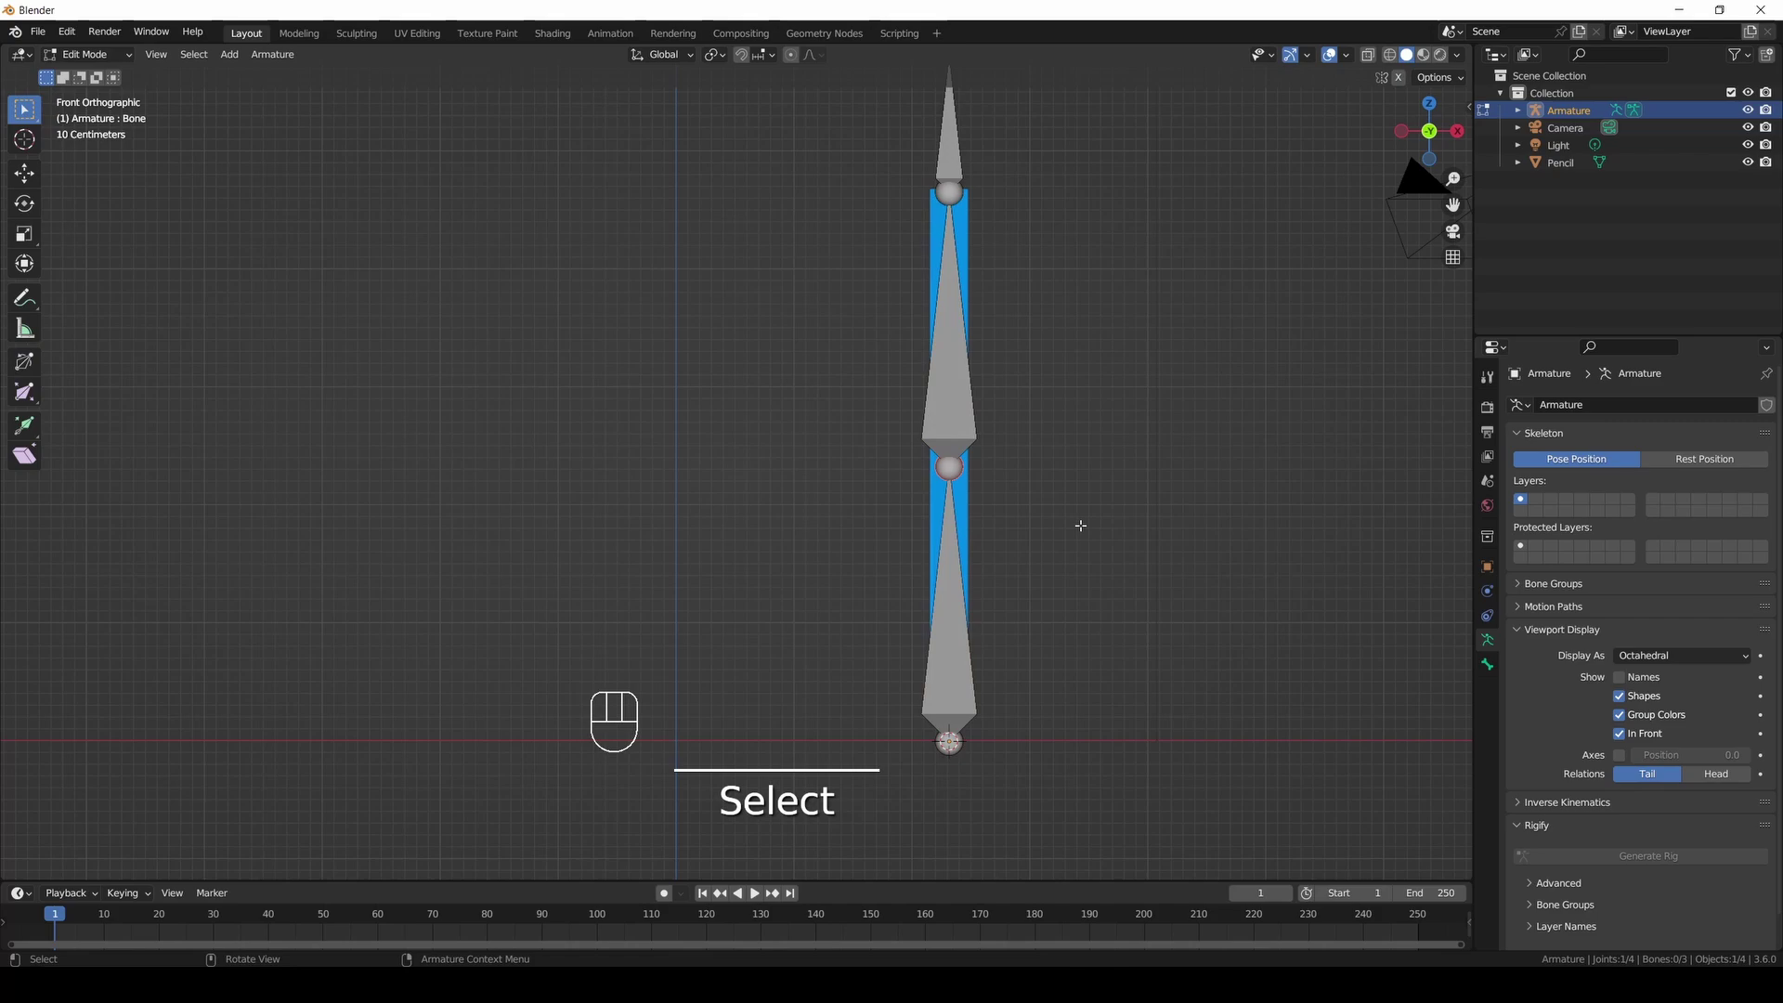
Move the upper bone joint and raise the lower bone's Bendy Bones segments in Bone properties.
{"action": "key", "text": "g"}
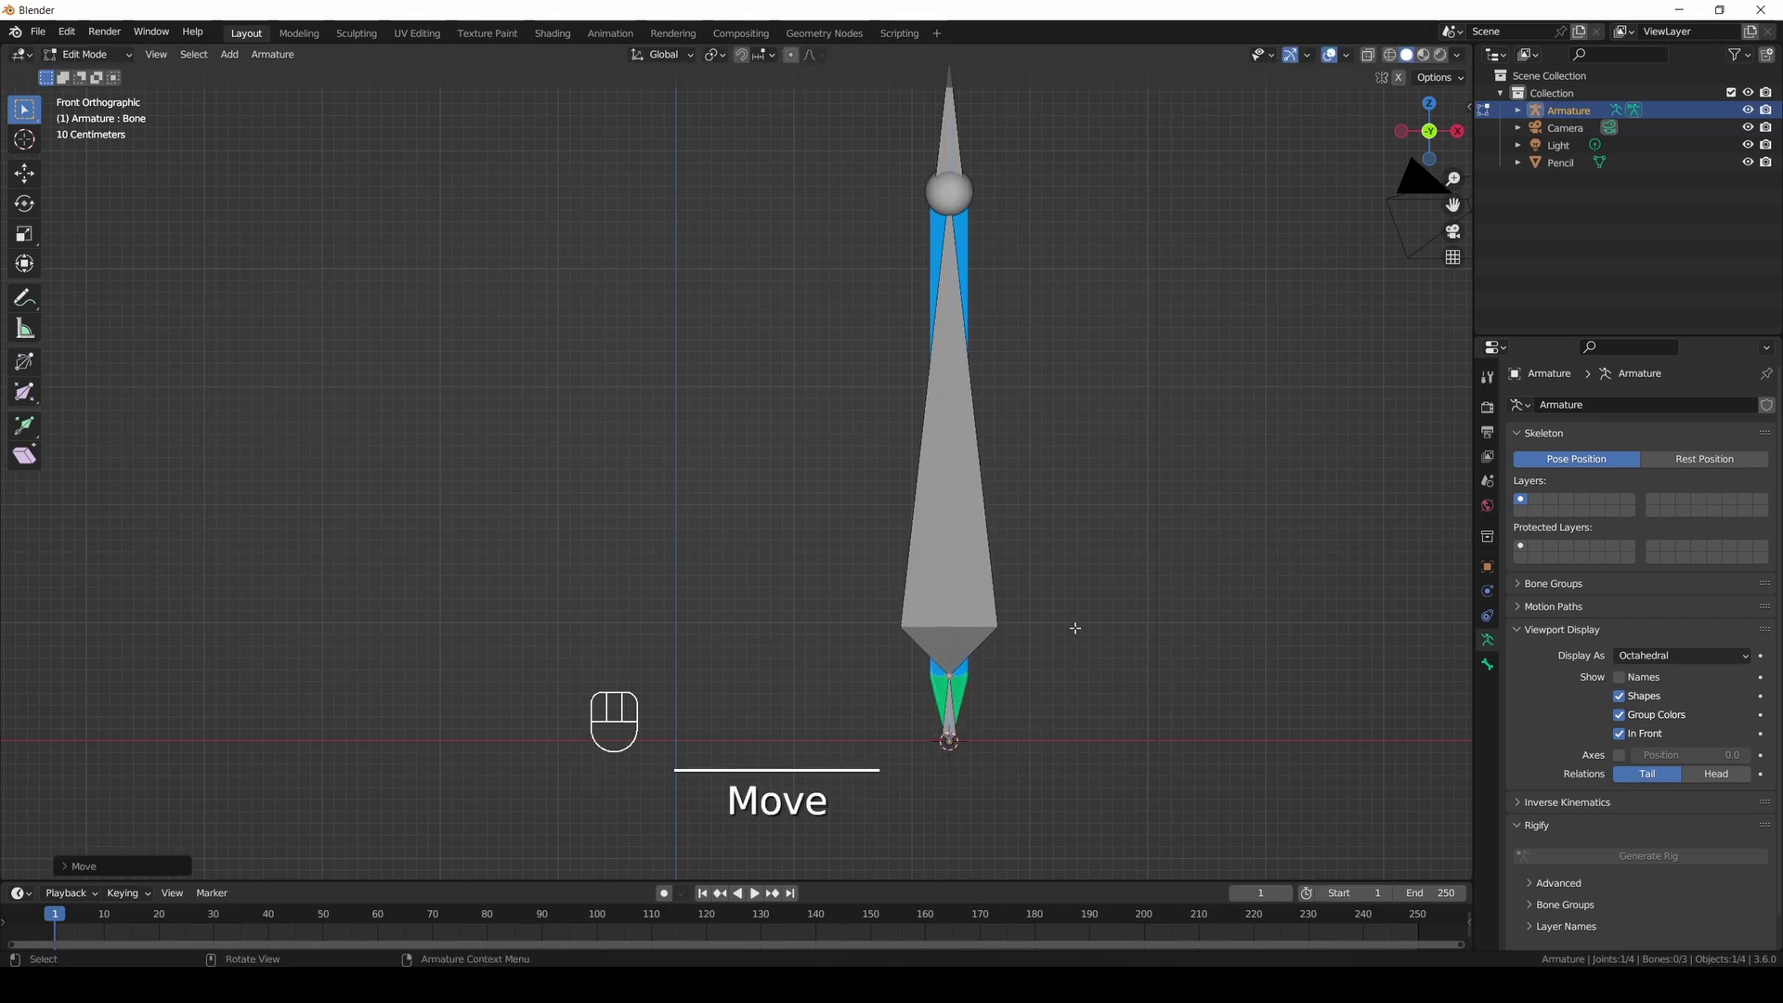
{"action": "left_click", "coordinate": [1627, 681]}
{"action": "left_click_drag", "start_coordinate": [1697, 658], "coordinate": [1646, 716]}
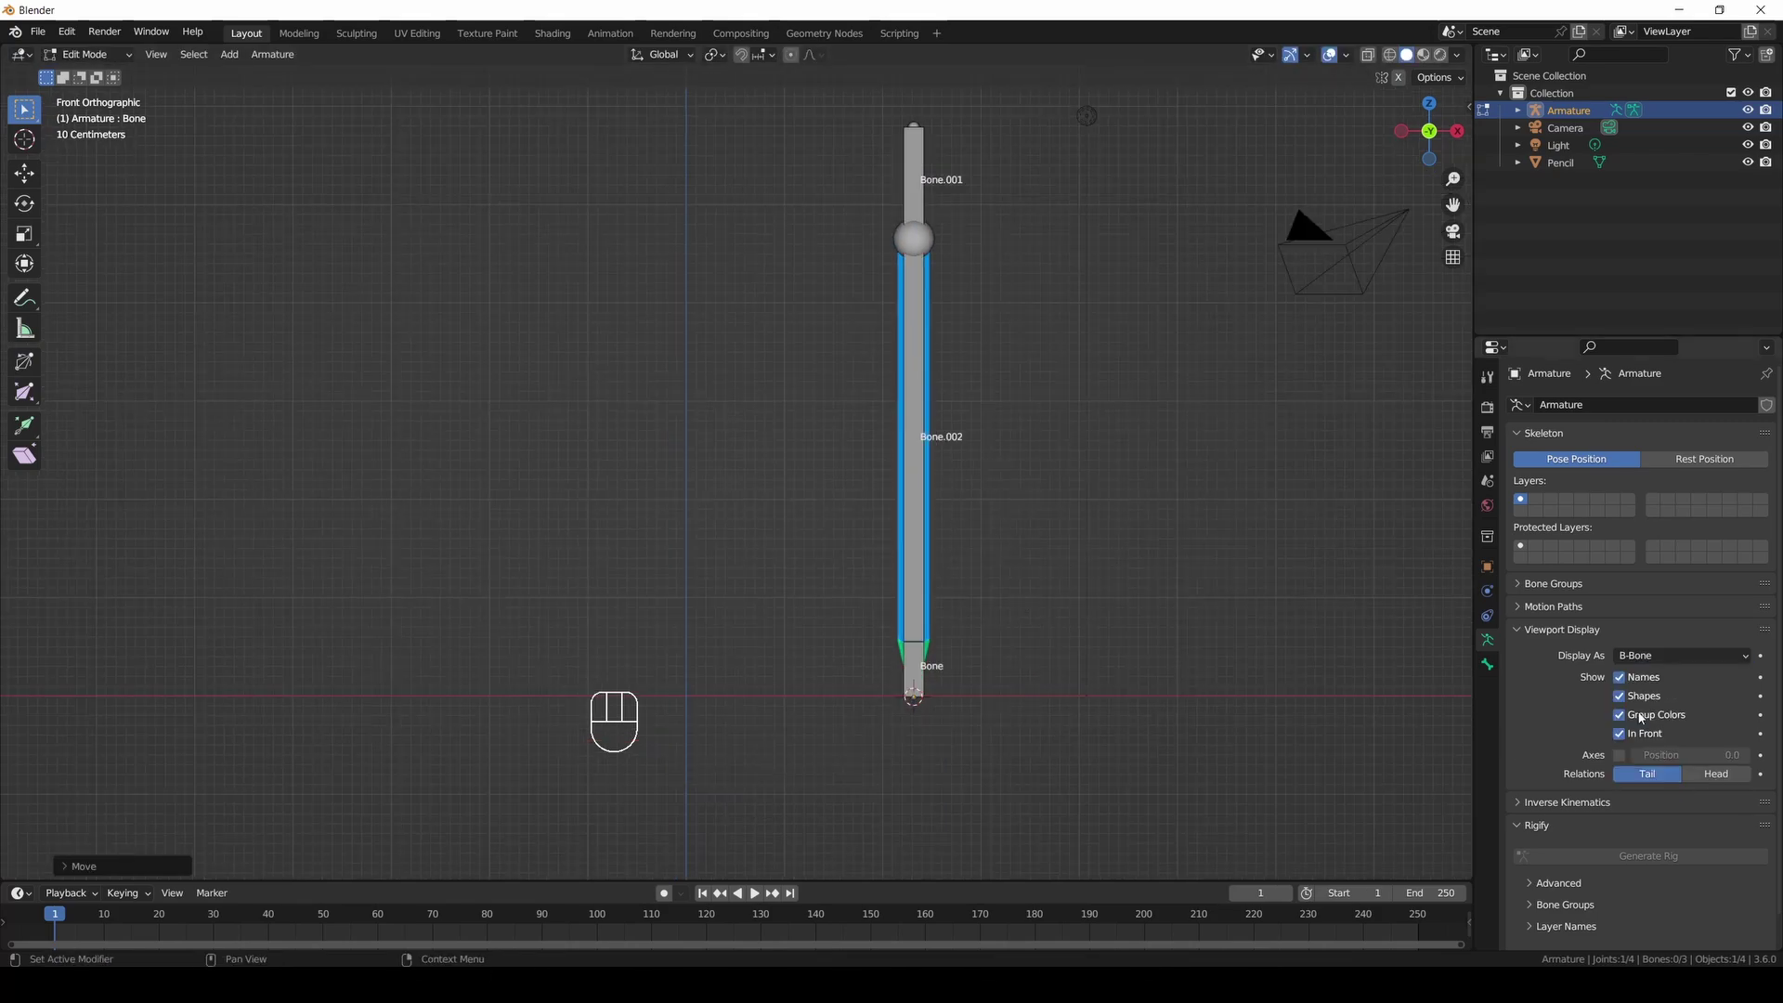
{"action": "left_click", "coordinate": [1490, 667]}
{"action": "left_click", "coordinate": [1575, 623]}
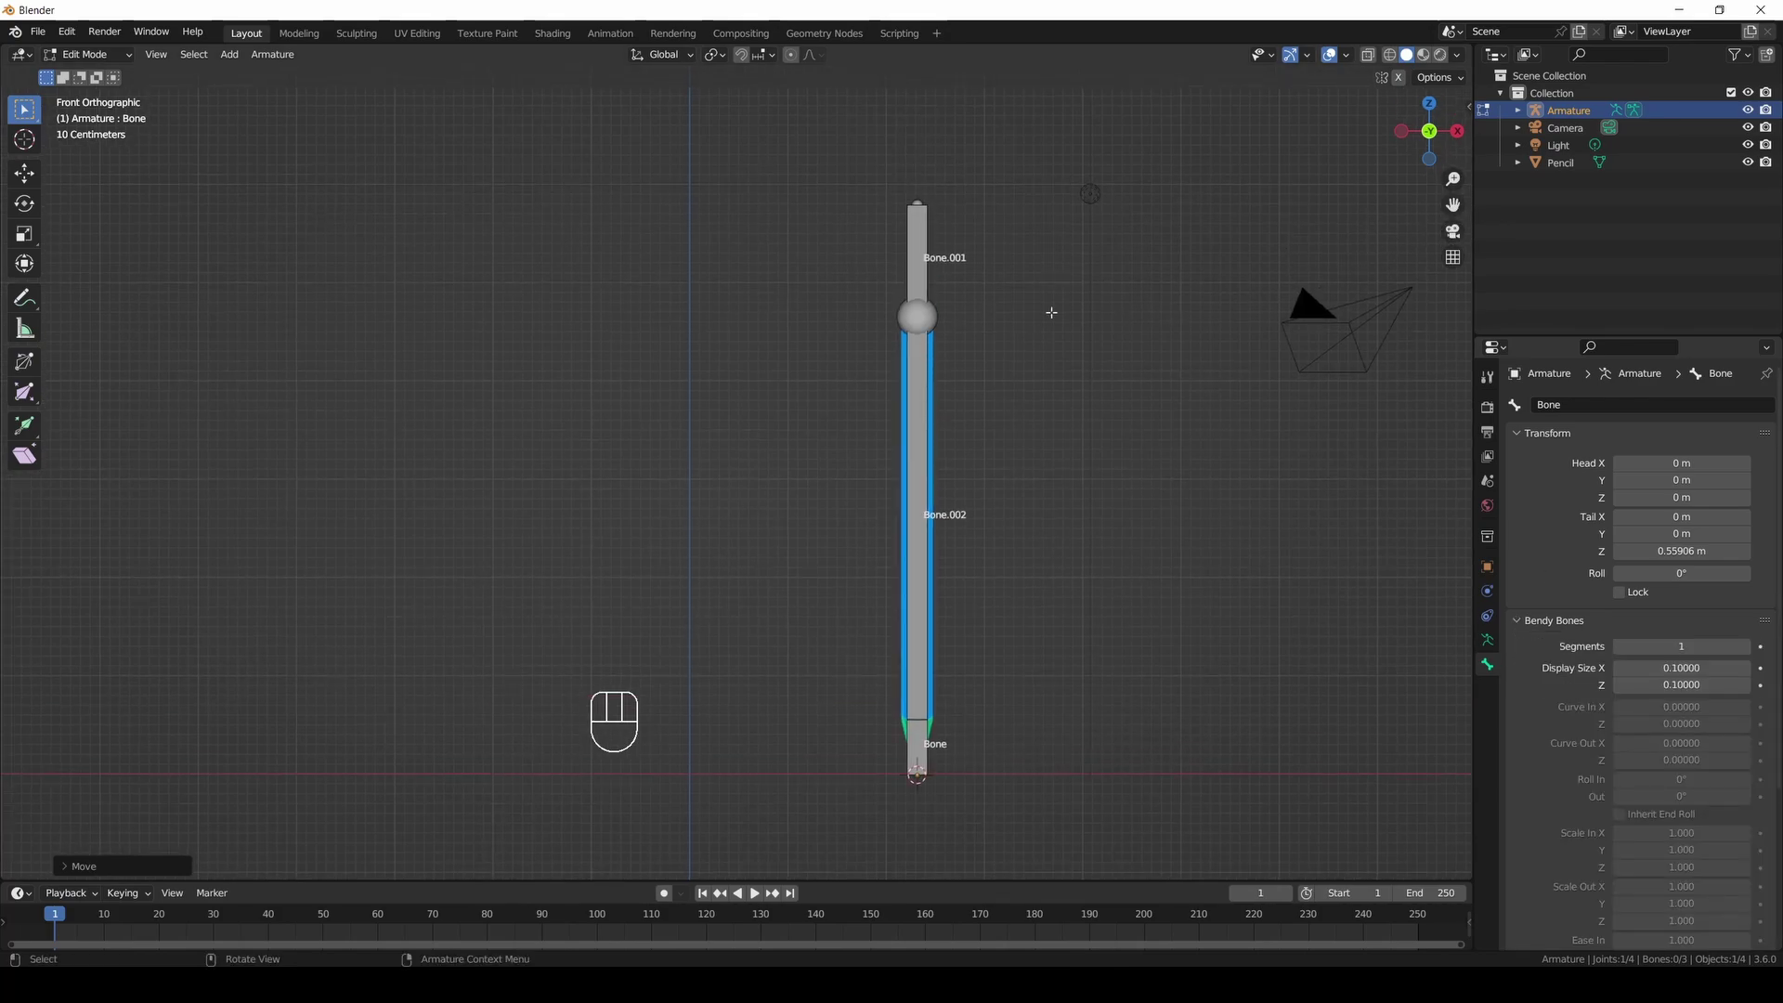
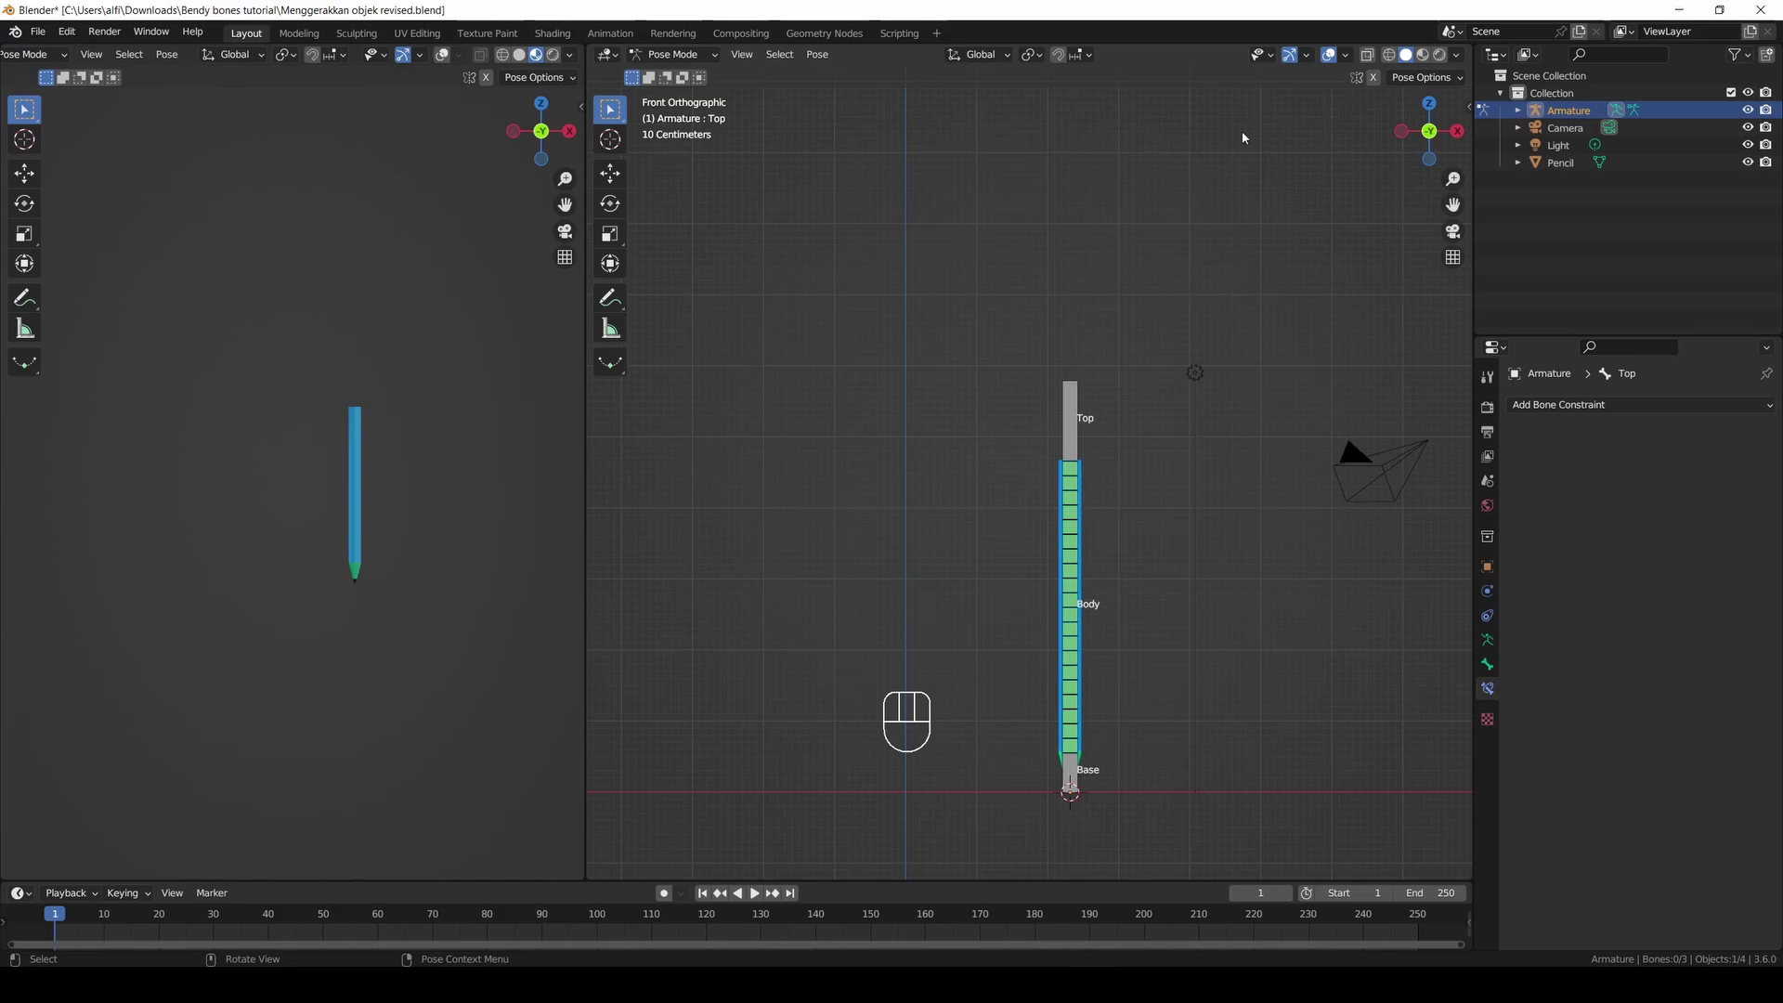
Parent the pencil to the armature with Ctrl+P using Automatic Weights.
{"action": "left_click", "coordinate": [659, 58]}
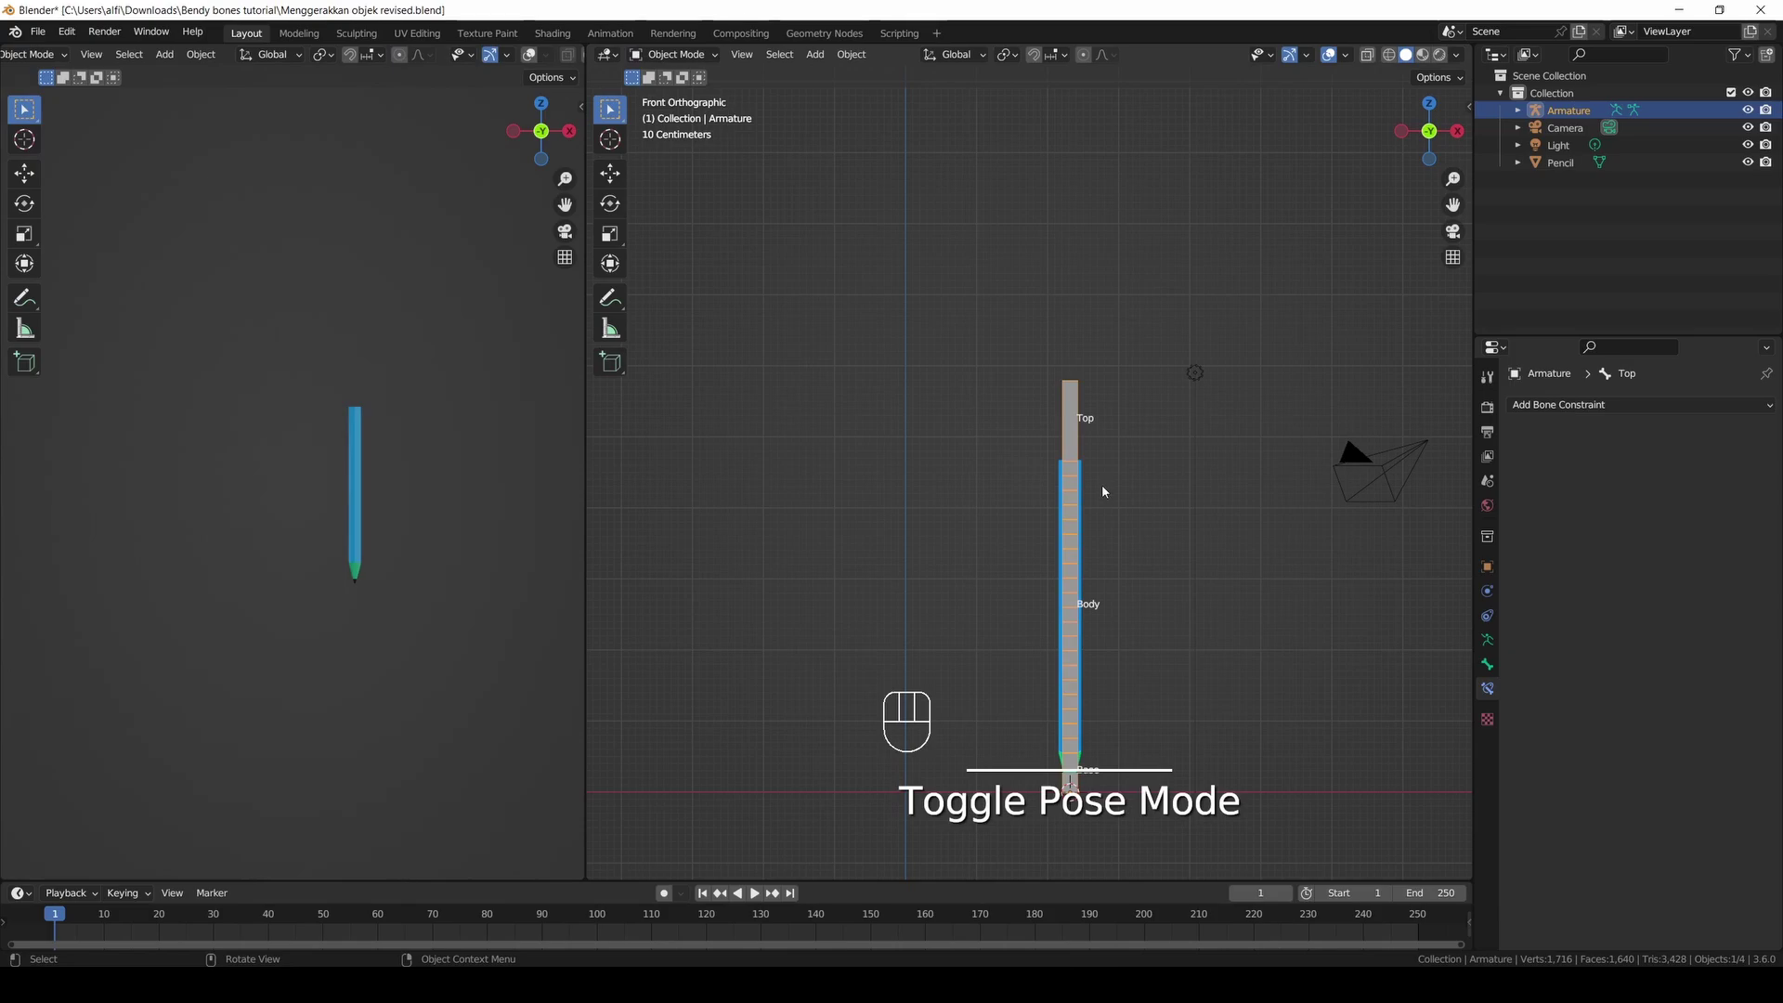
{"action": "left_click", "coordinate": [1091, 502]}
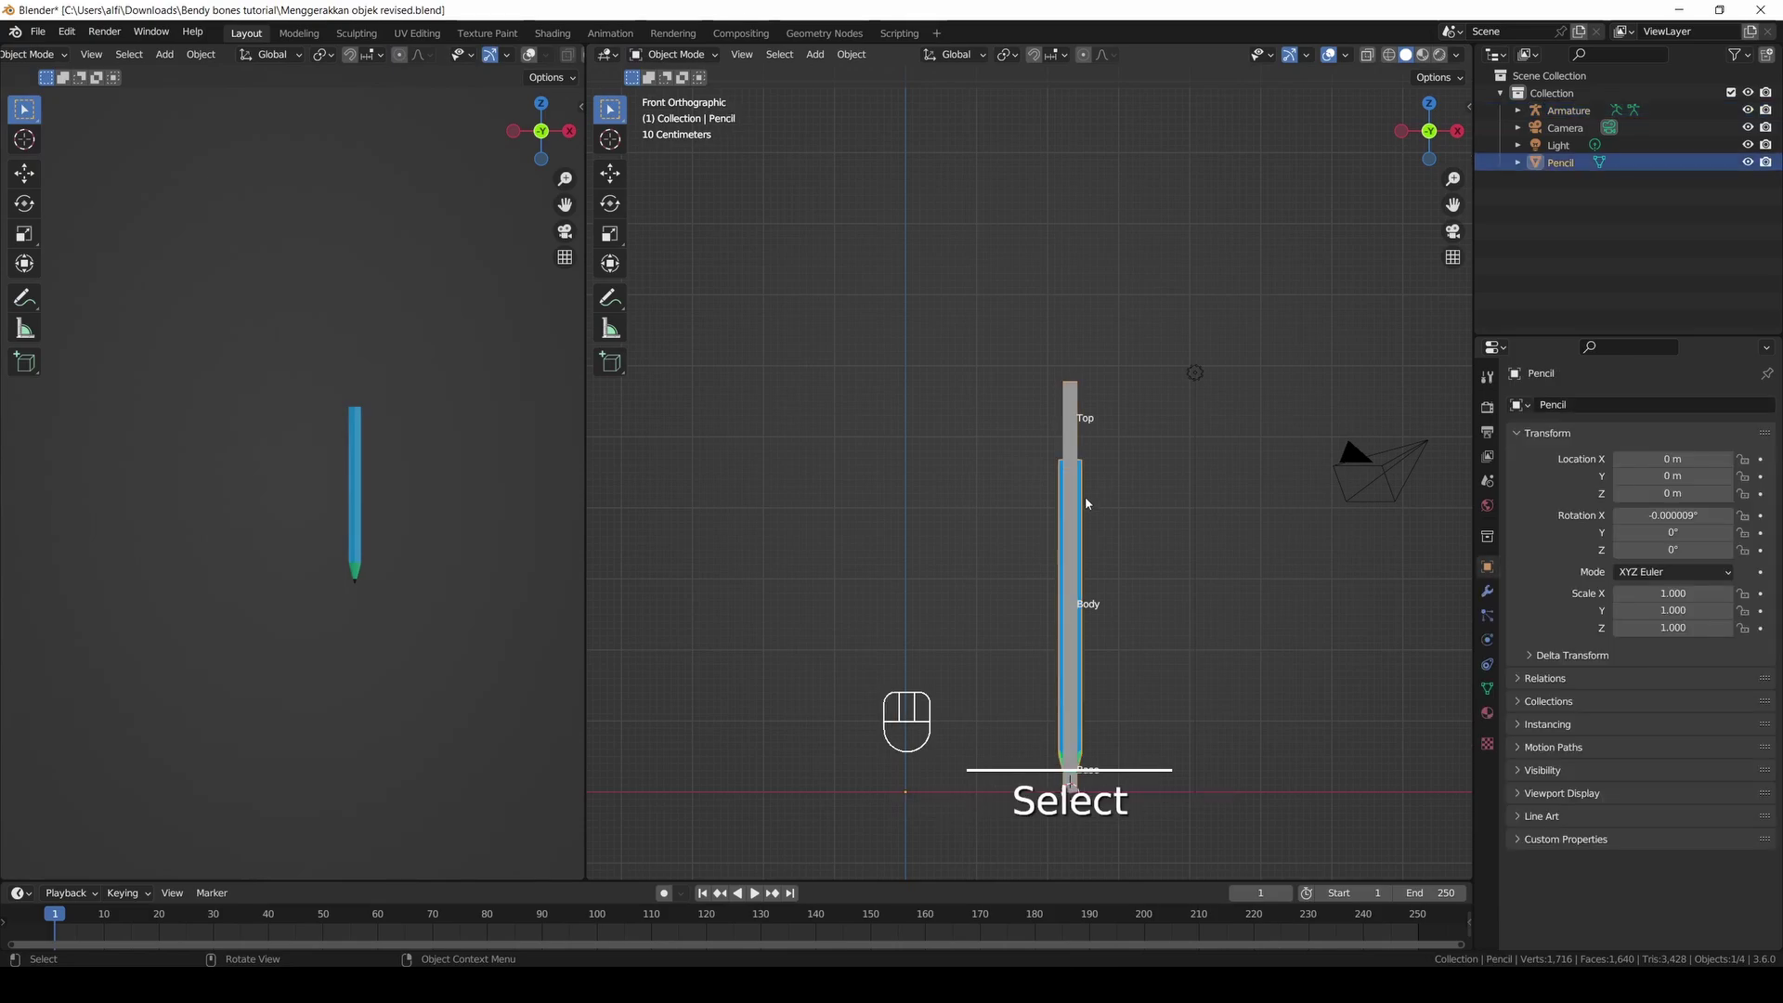
{"action": "left_click", "coordinate": [1078, 425]}
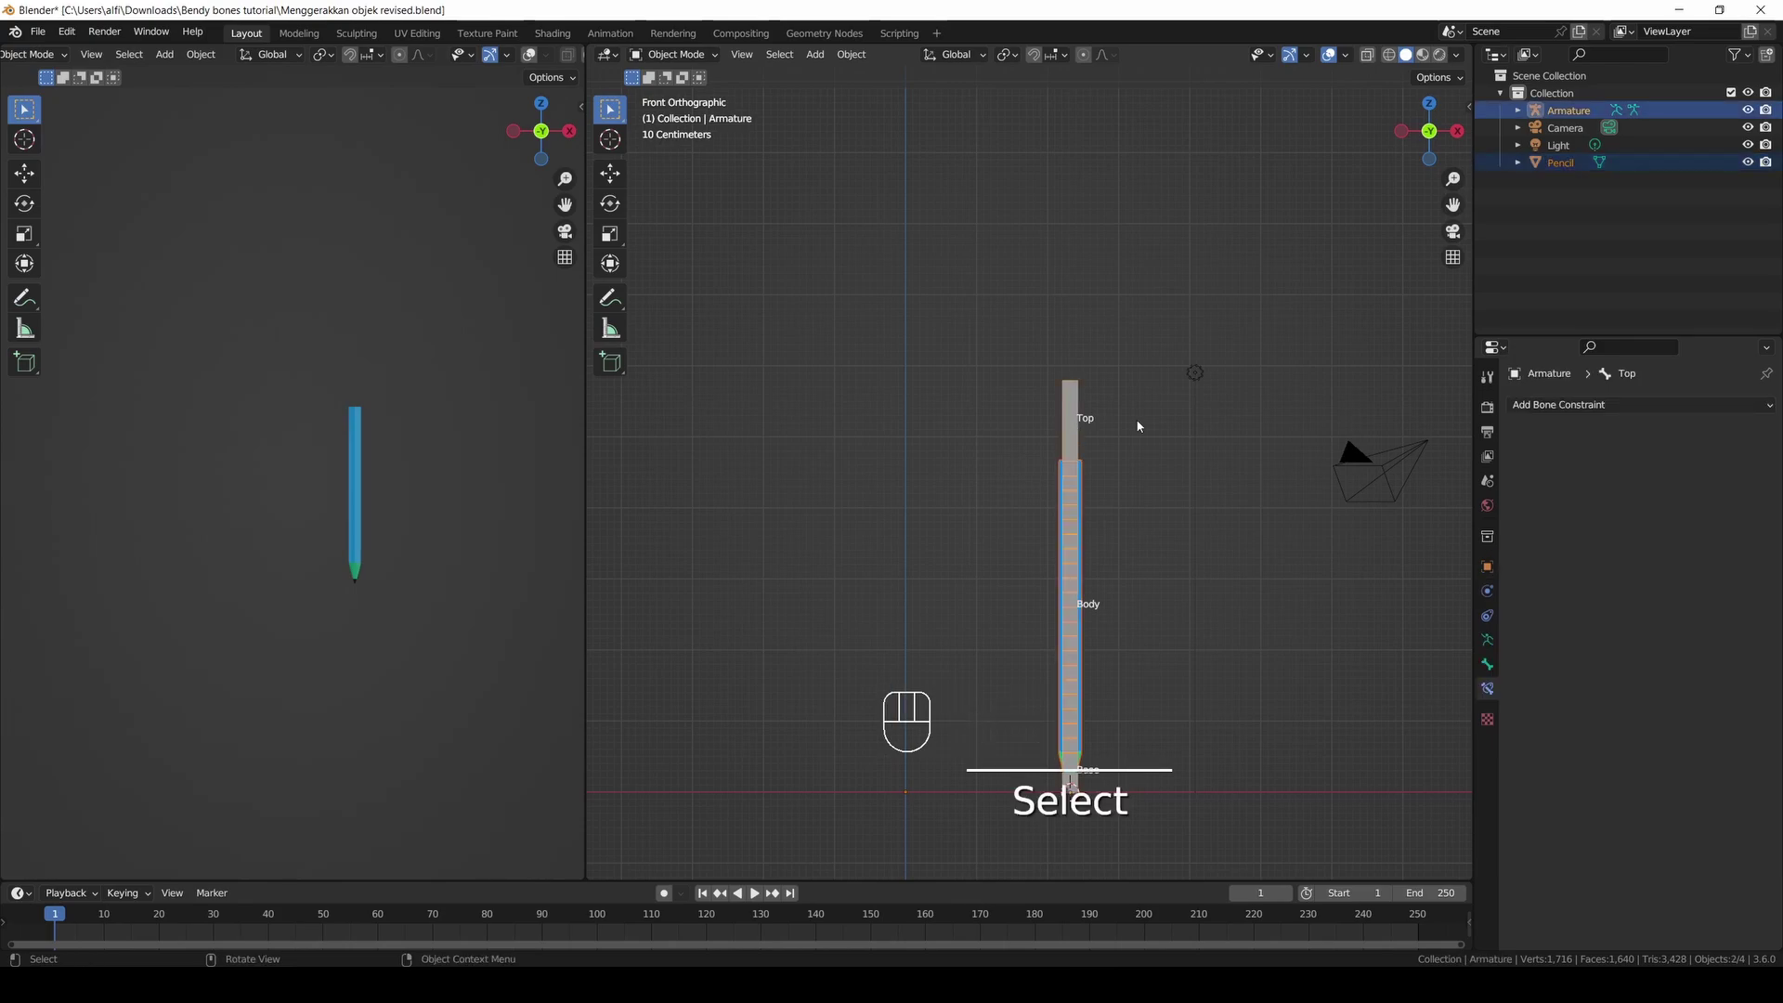
{"action": "key", "text": "ctrl+p"}
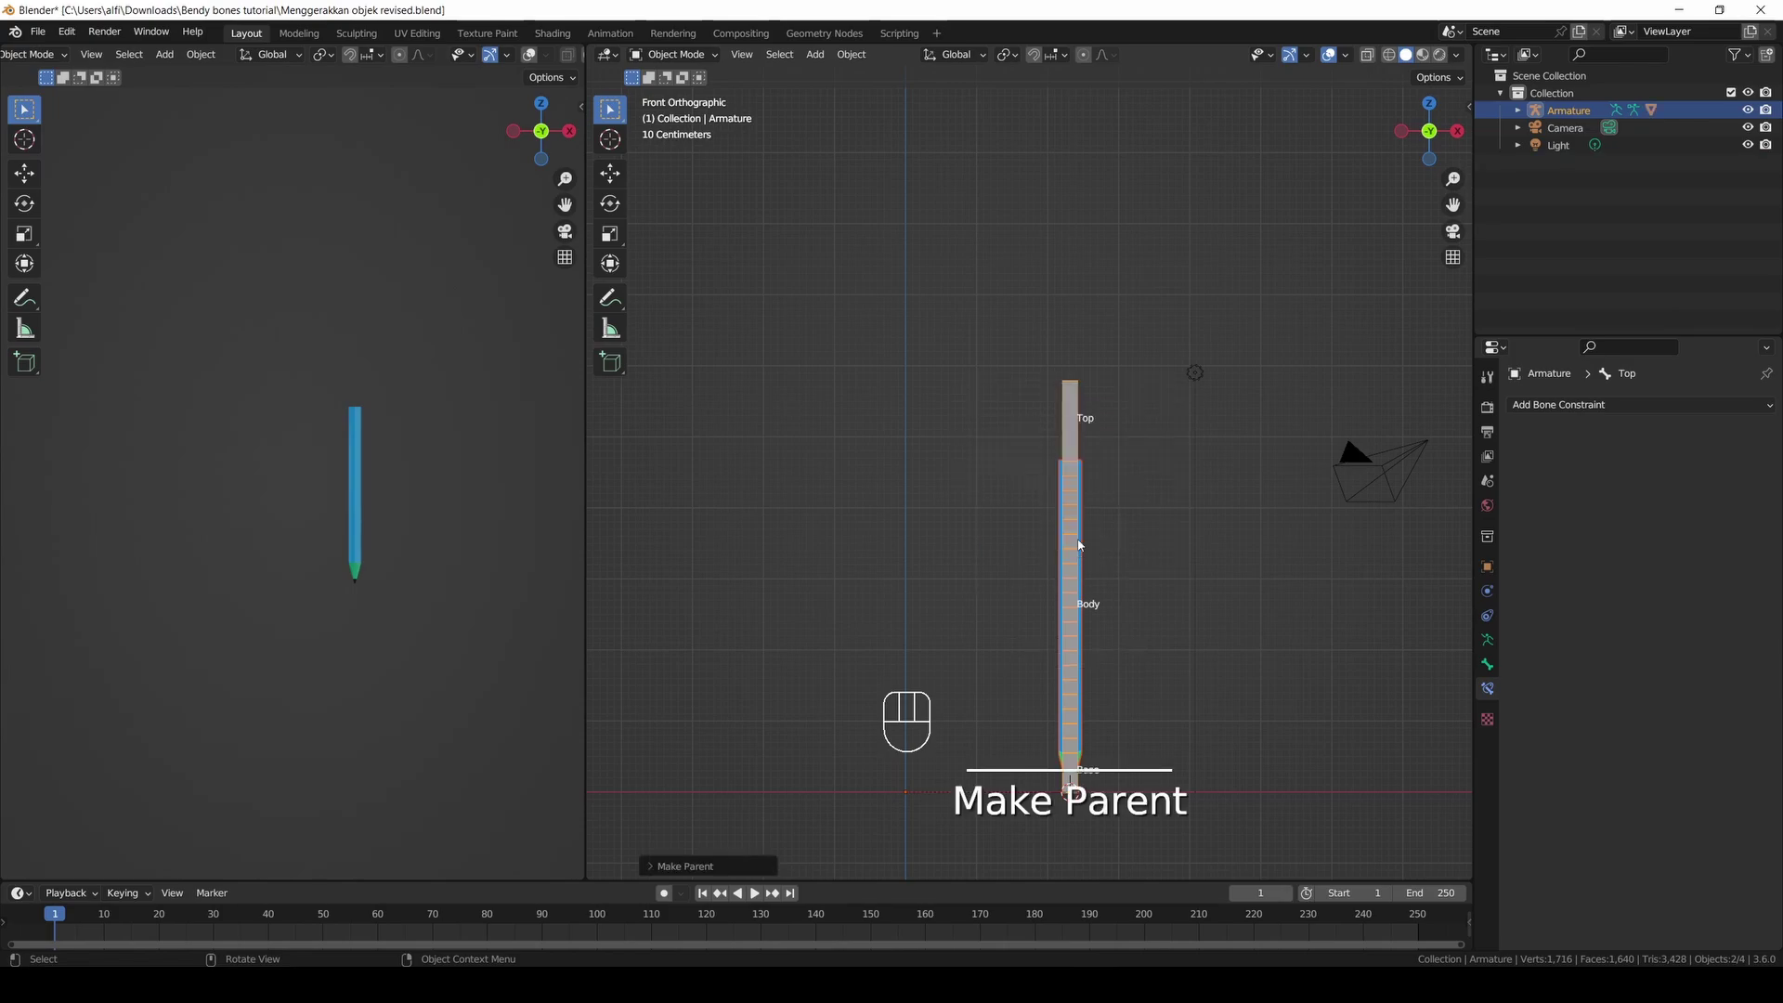
{"action": "left_click", "coordinate": [1192, 459]}
{"action": "left_click", "coordinate": [1094, 413]}
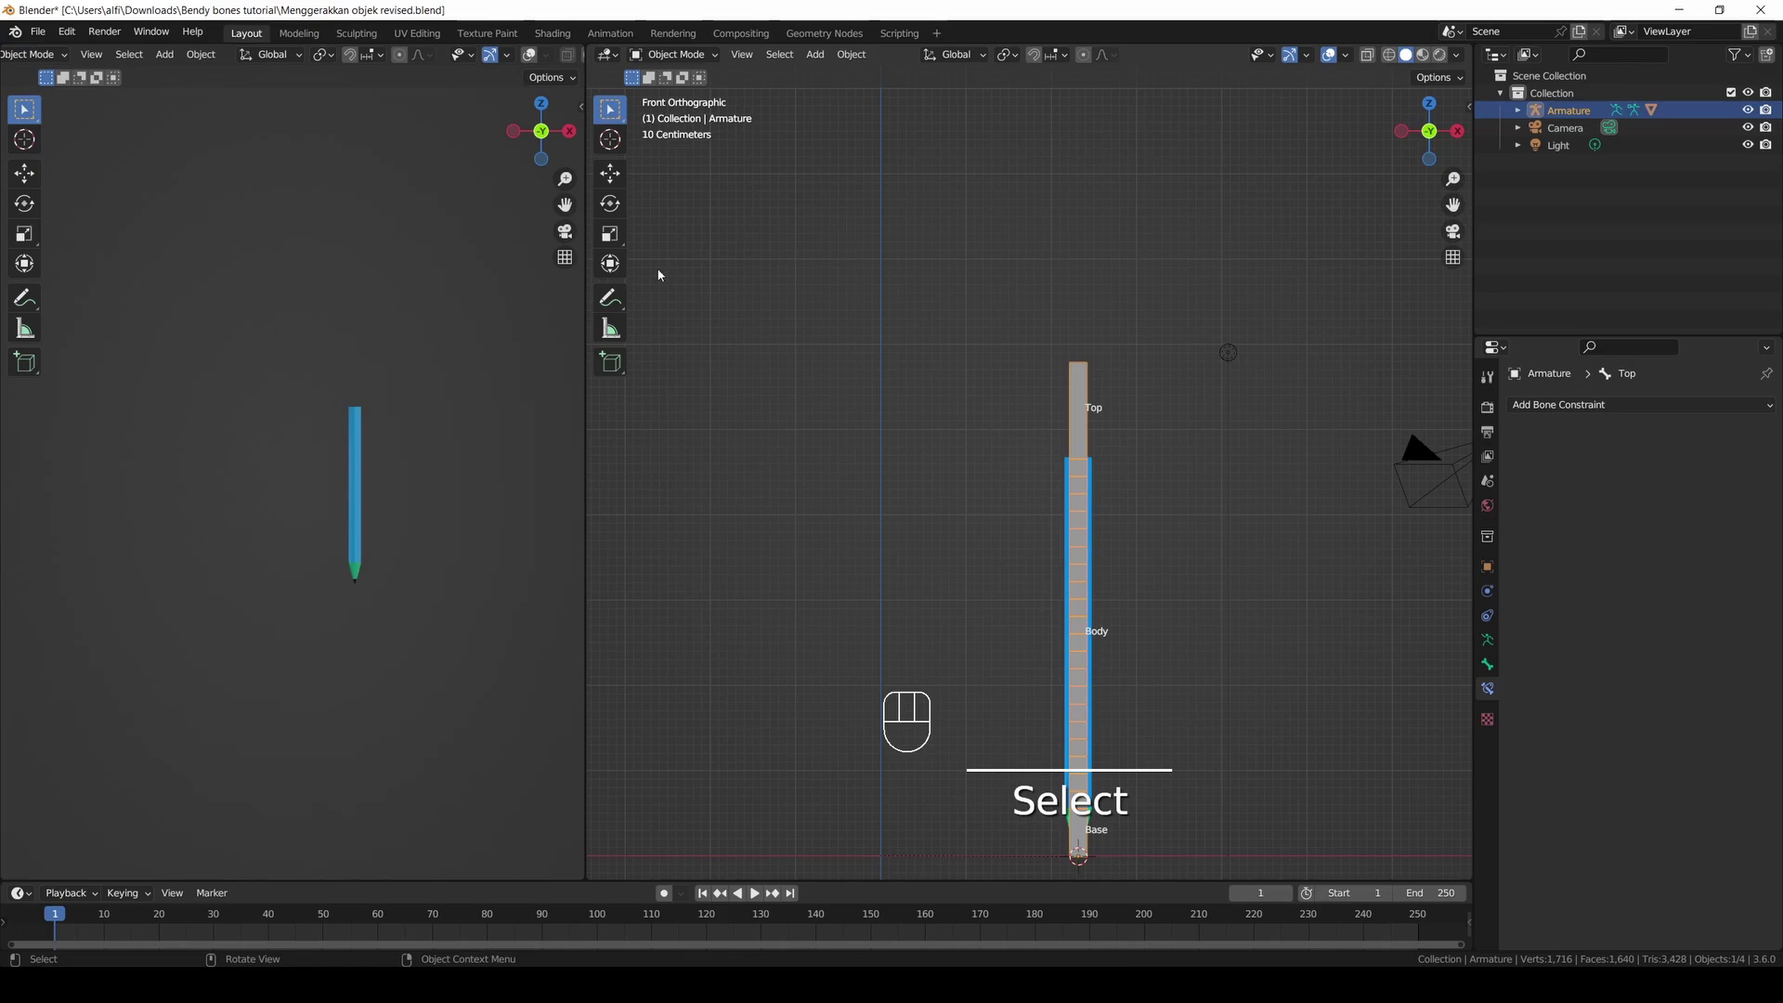
Rotate the Top bone in Pose Mode, show the pencil as wireframe, and return to Object Mode.
{"action": "left_click_drag", "start_coordinate": [689, 55], "coordinate": [684, 121]}
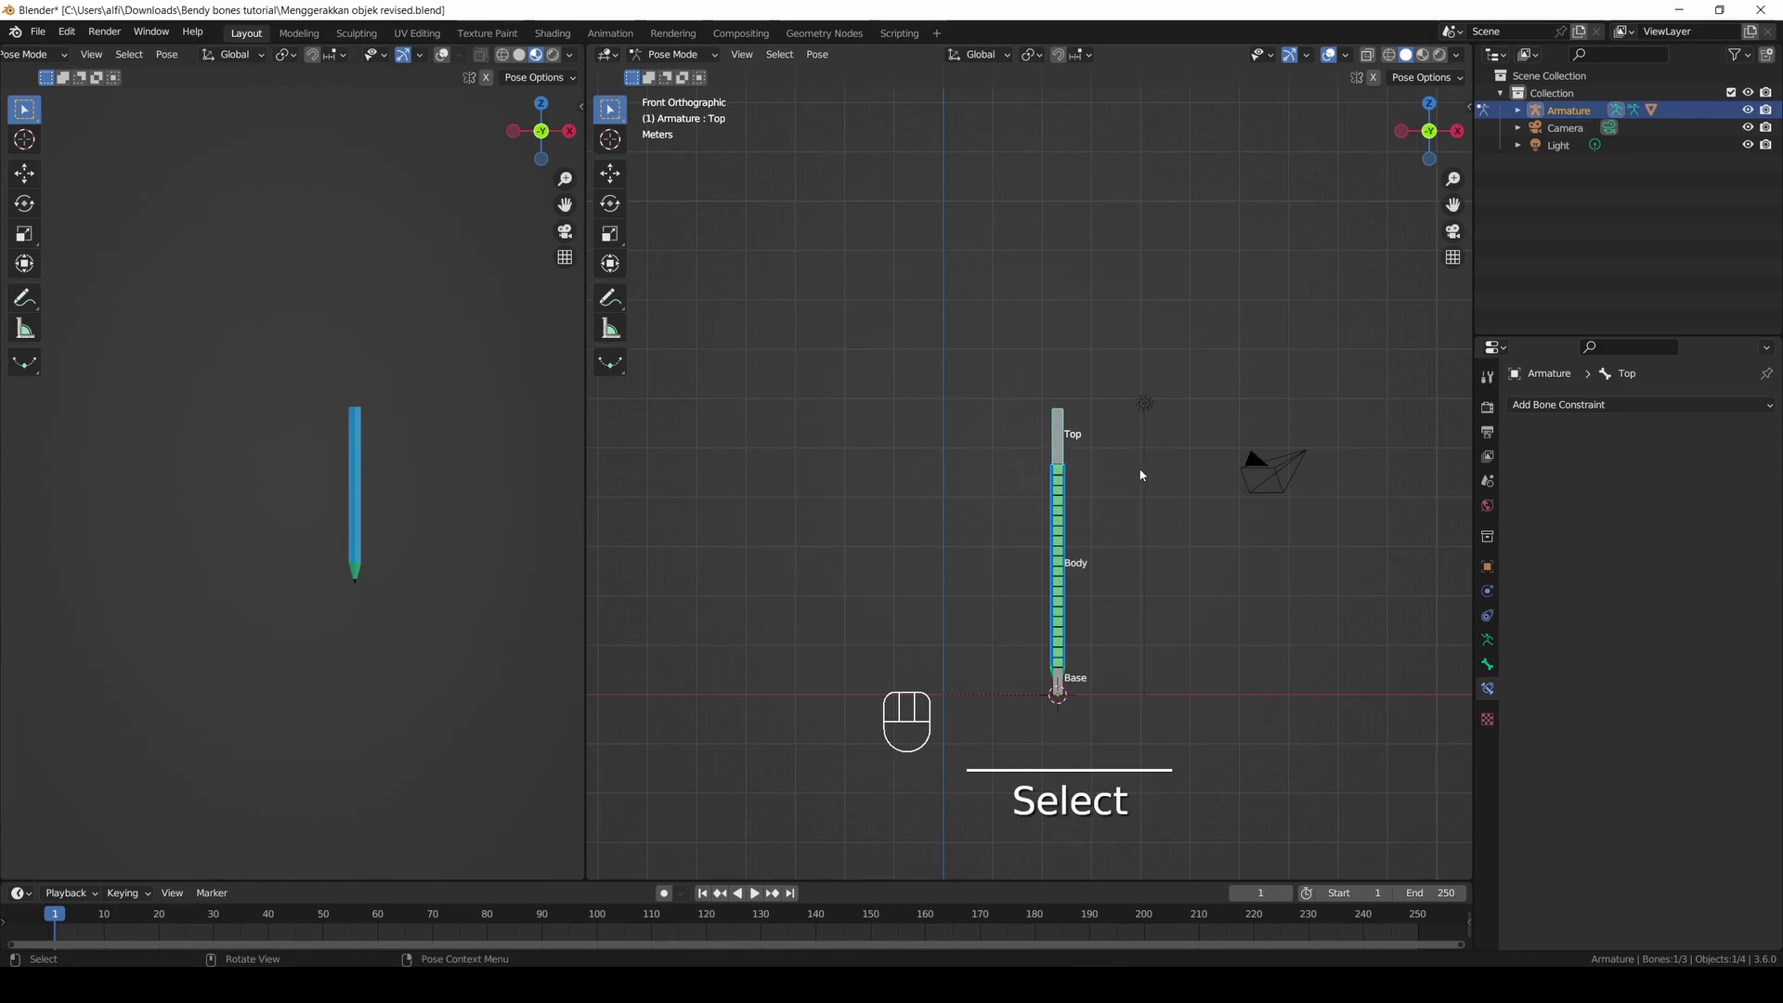
{"action": "key", "text": "g"}
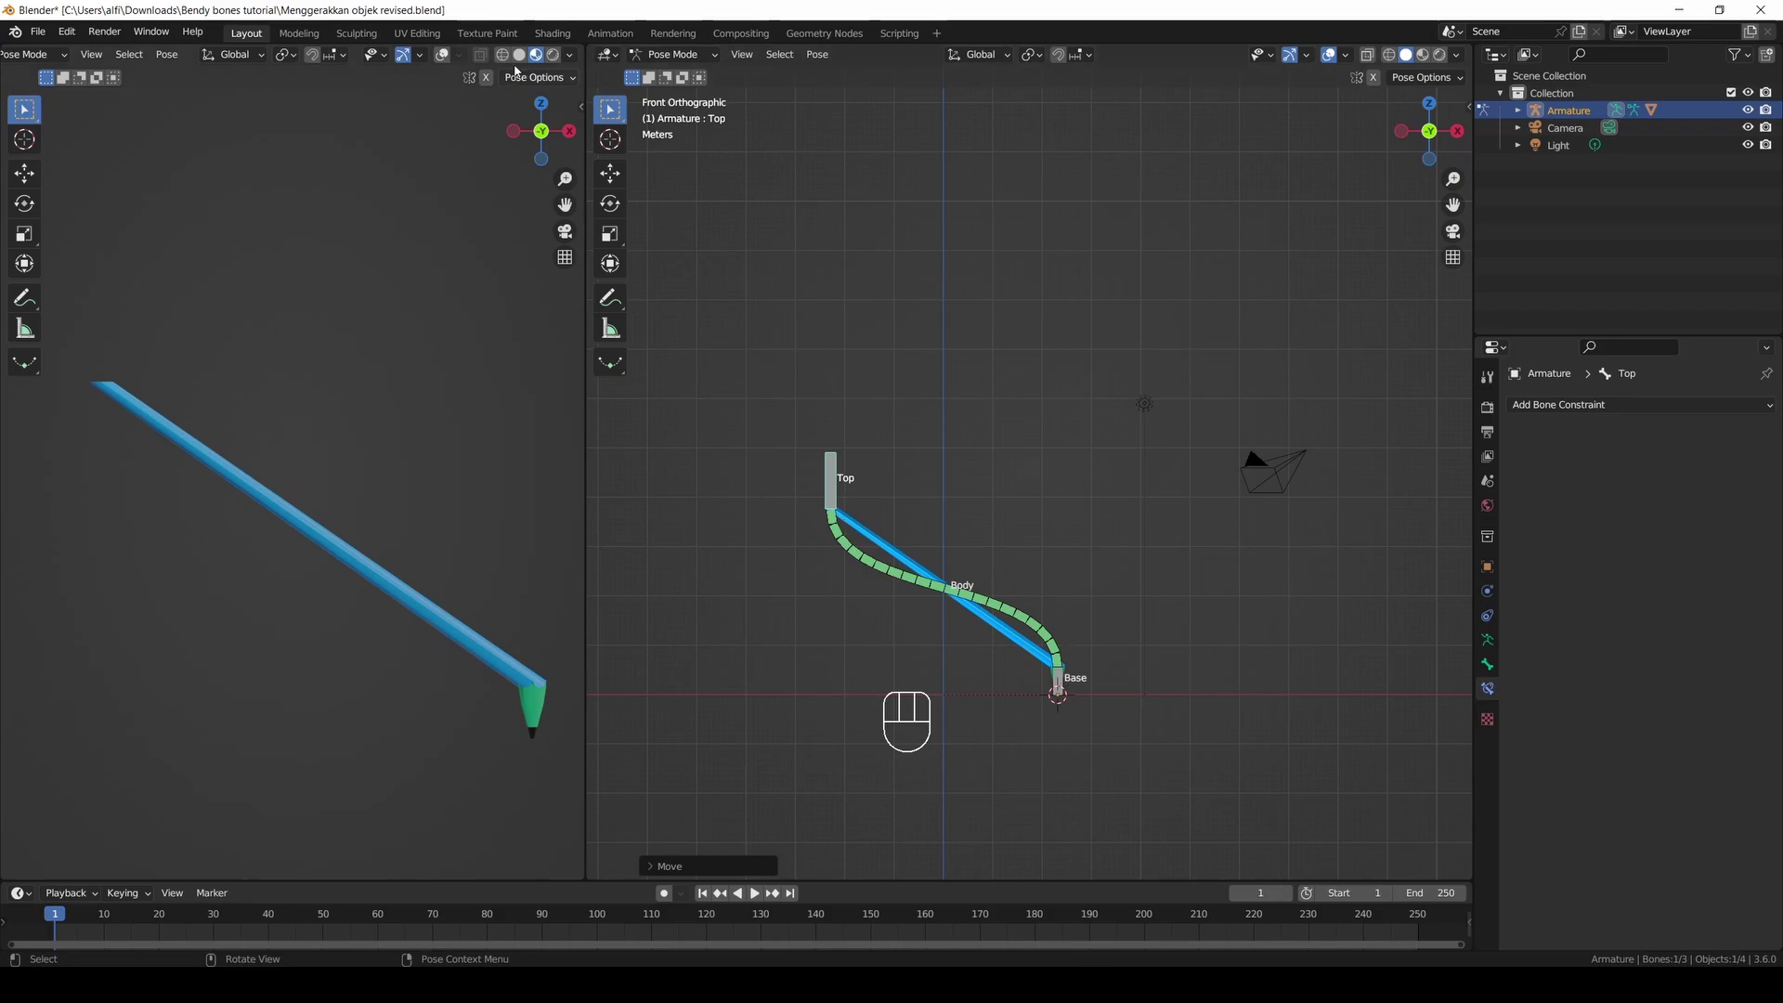
{"action": "left_click", "coordinate": [515, 56]}
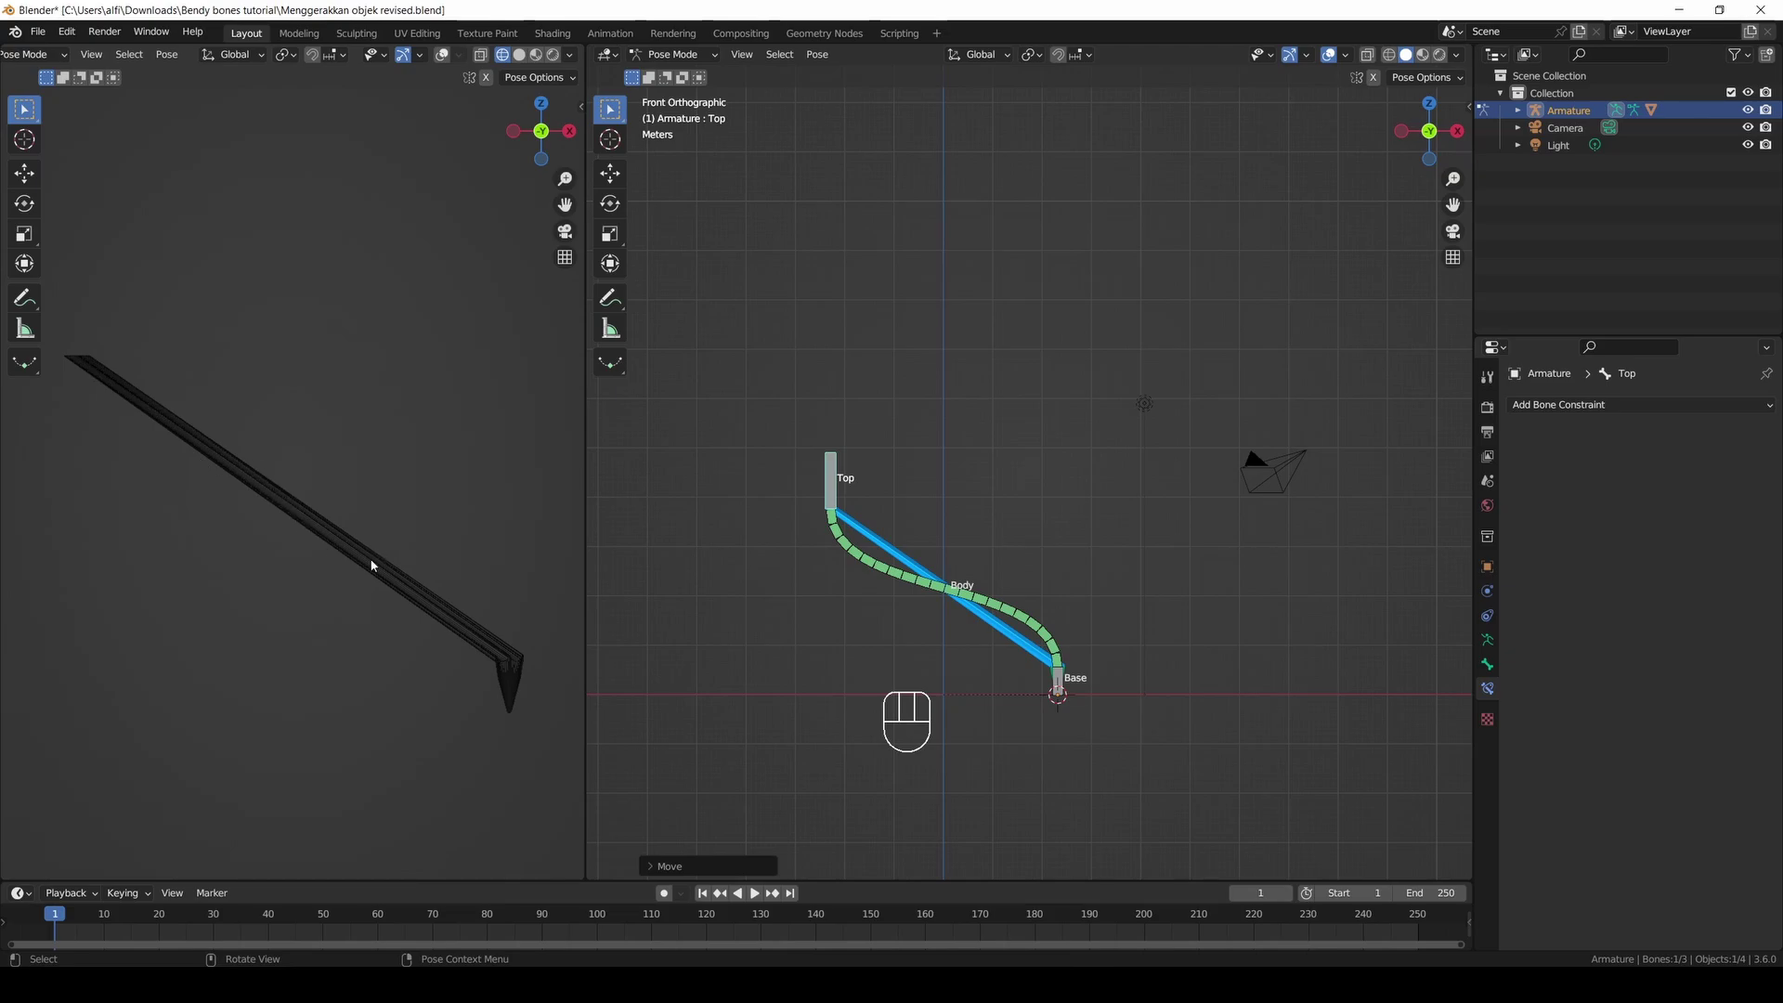
{"action": "left_click_drag", "start_coordinate": [714, 50], "coordinate": [706, 78]}
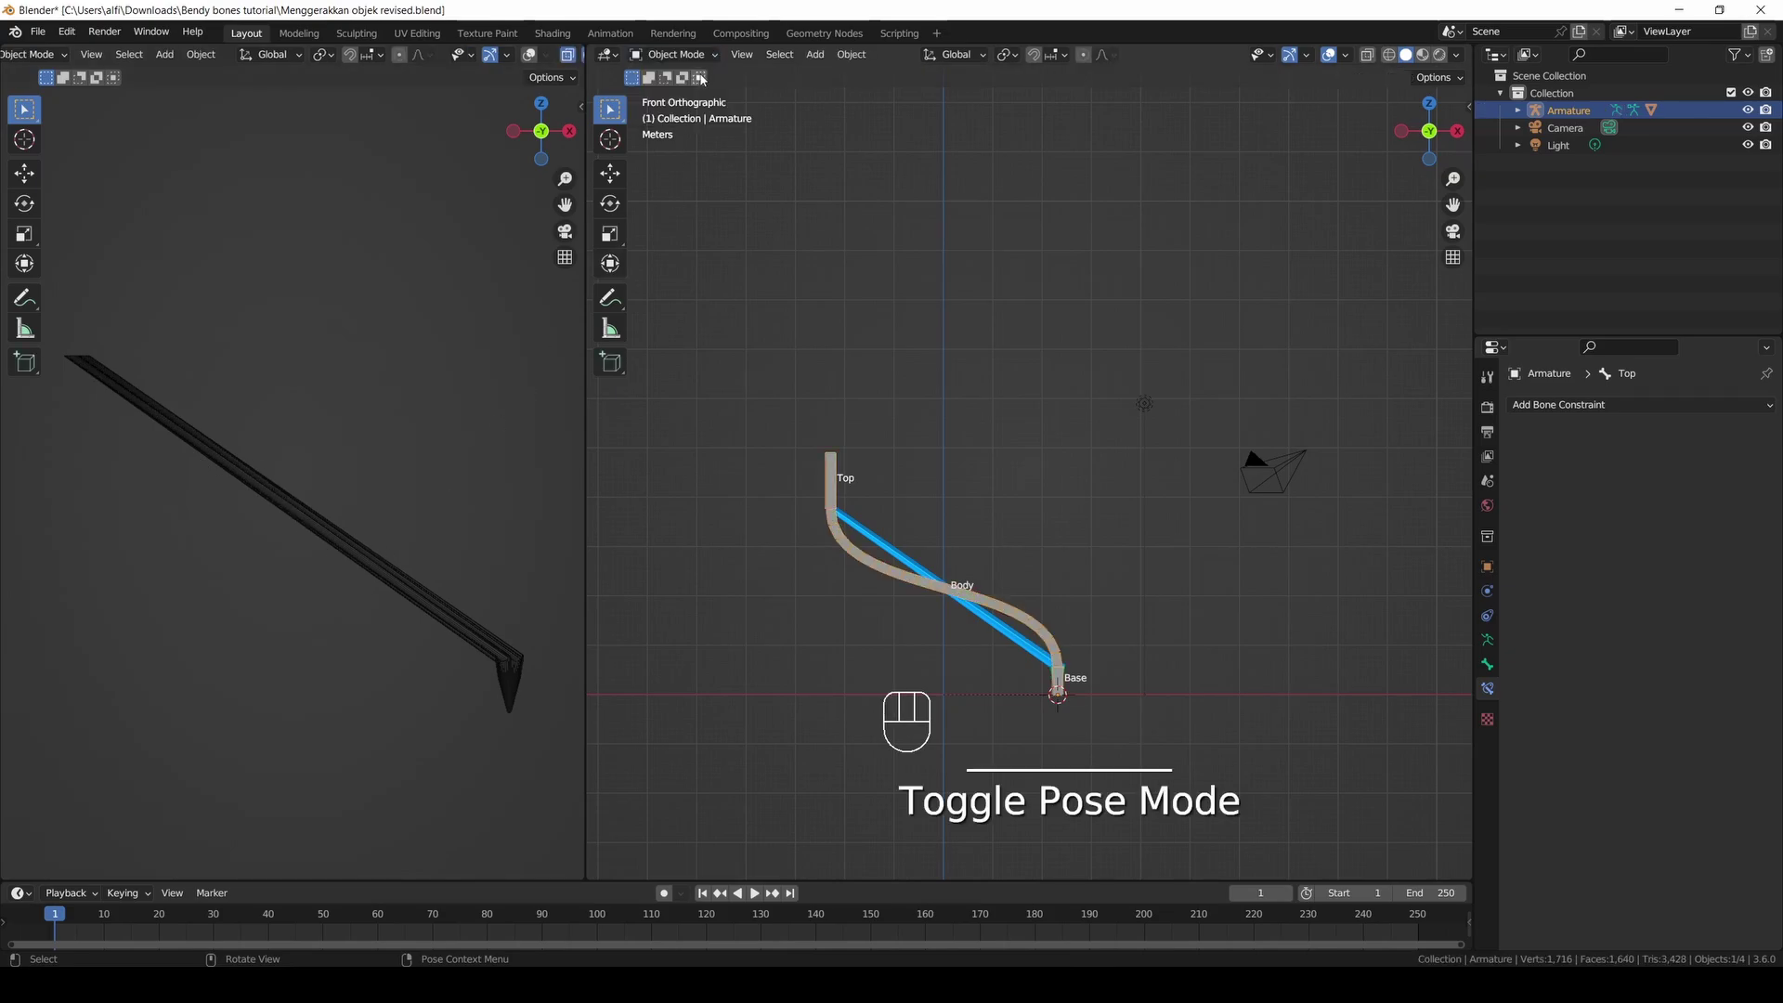
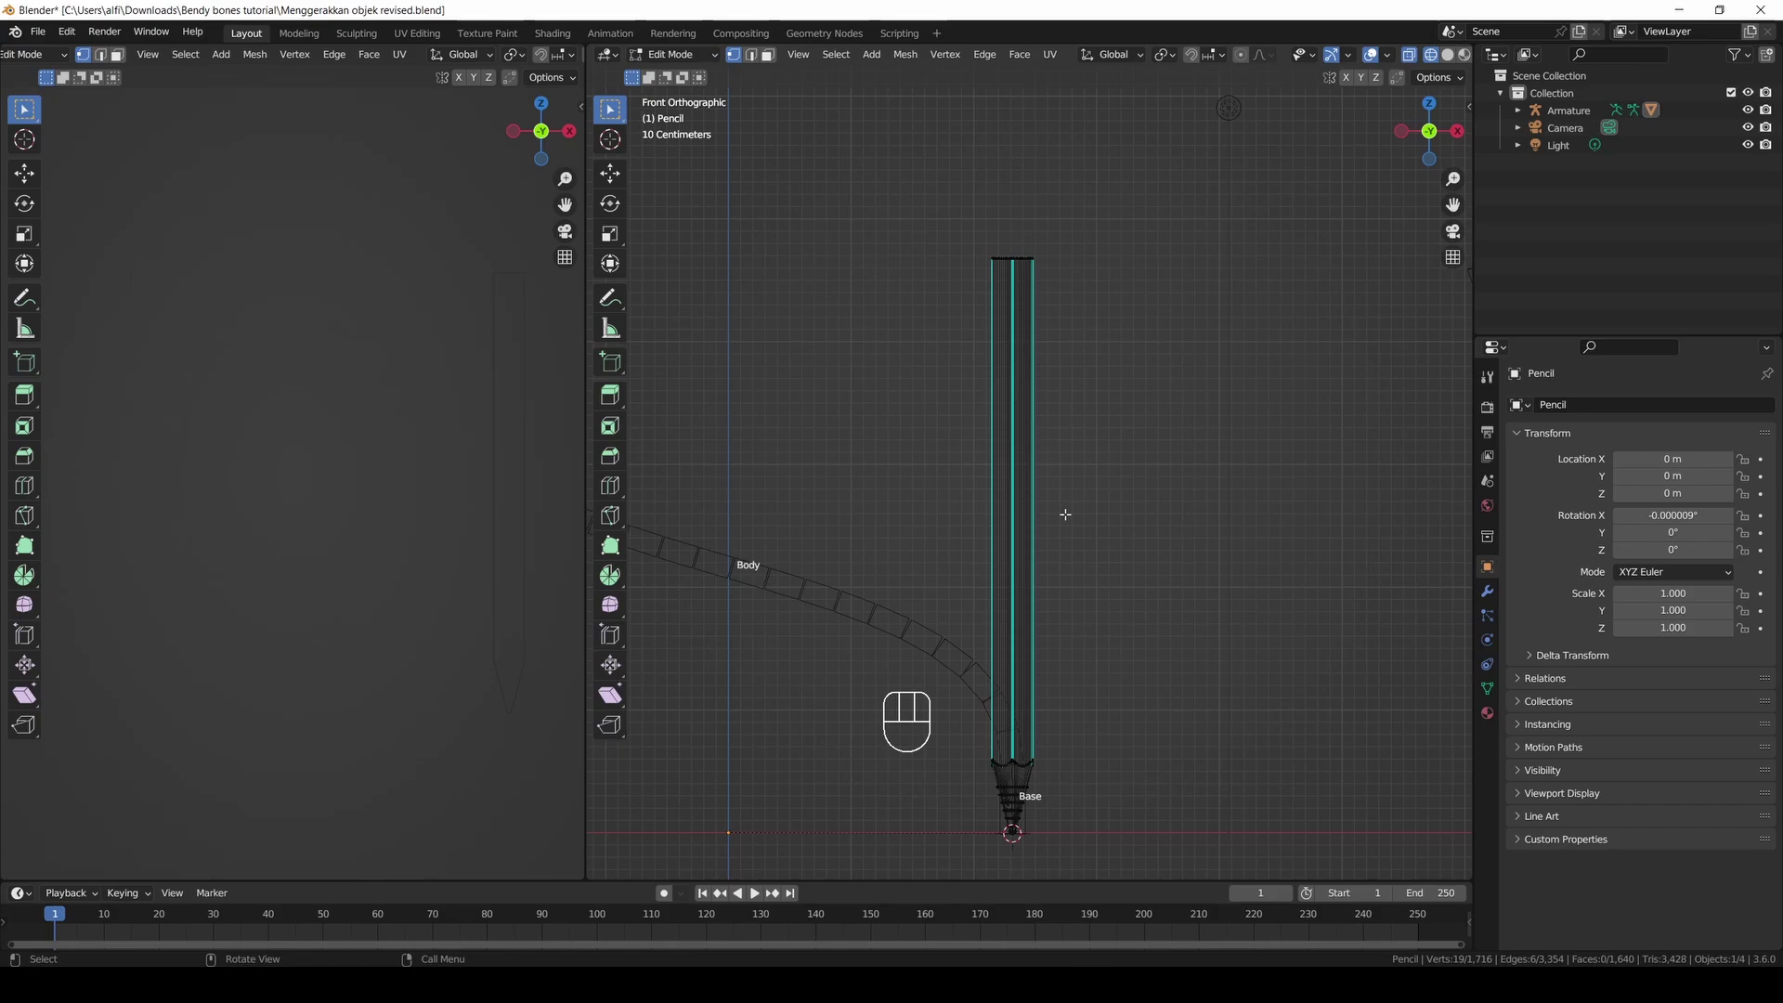
Add a row of loop cuts along the pencil shaft so it can bend smoothly.
{"action": "key", "text": "ctrl+r"}
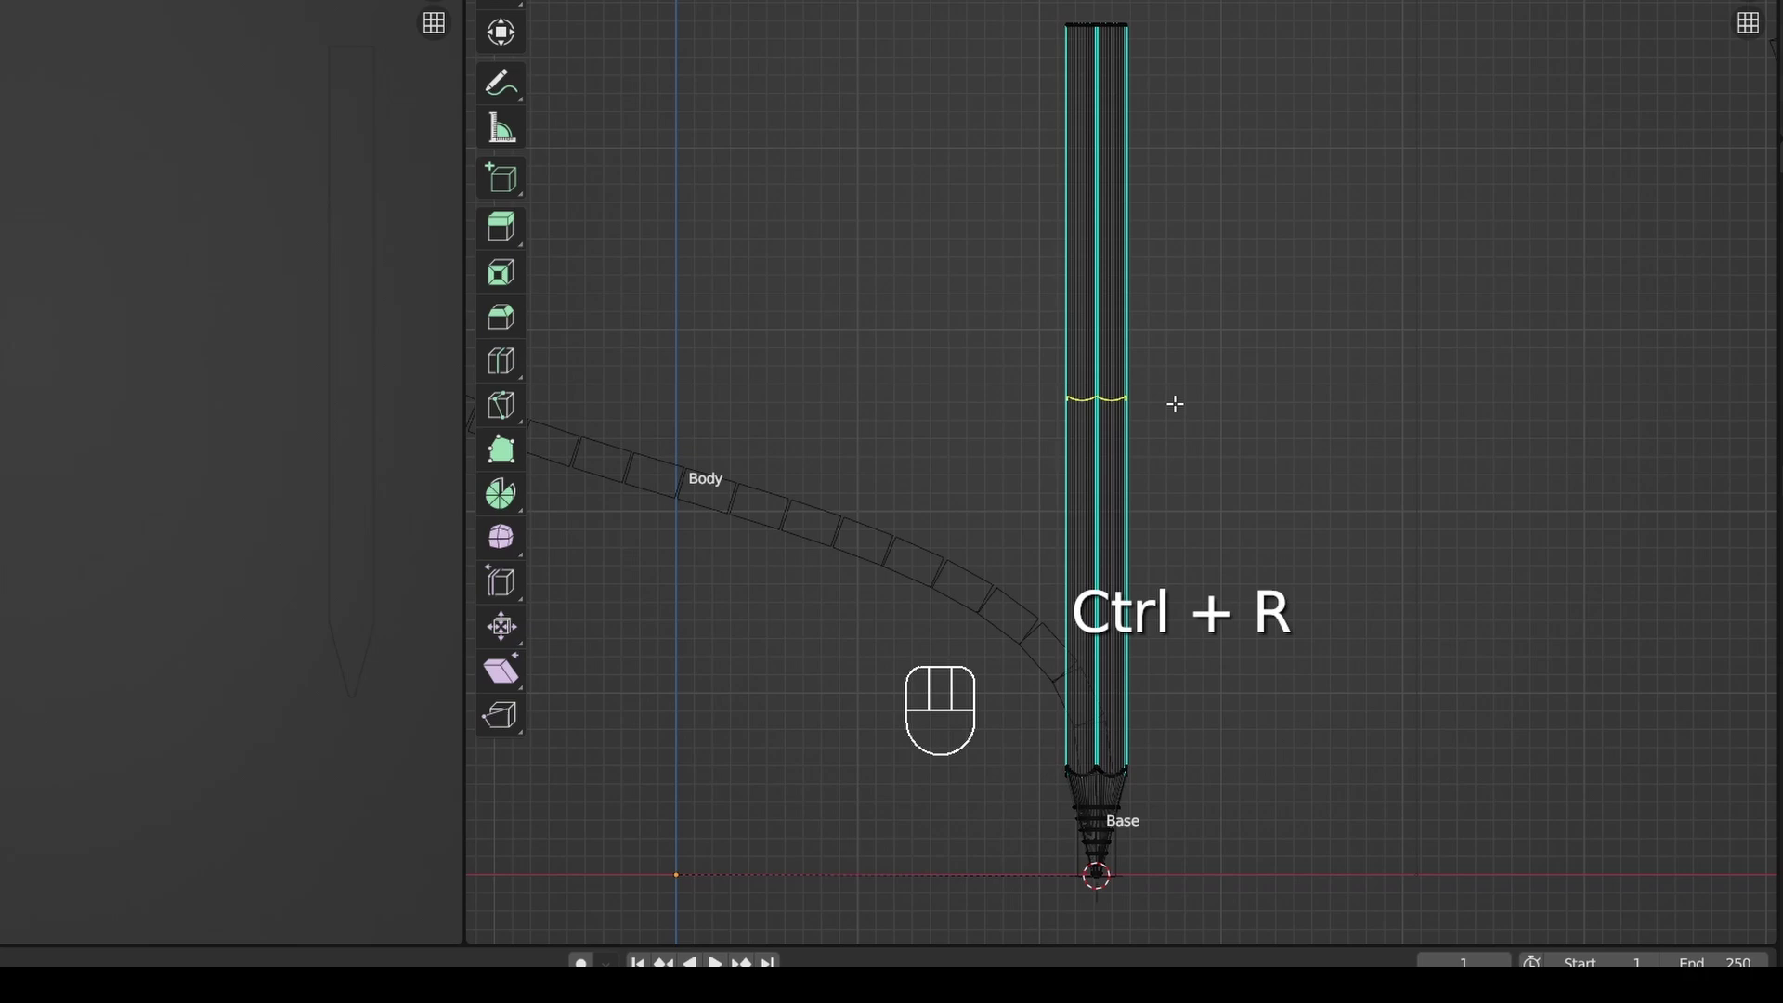
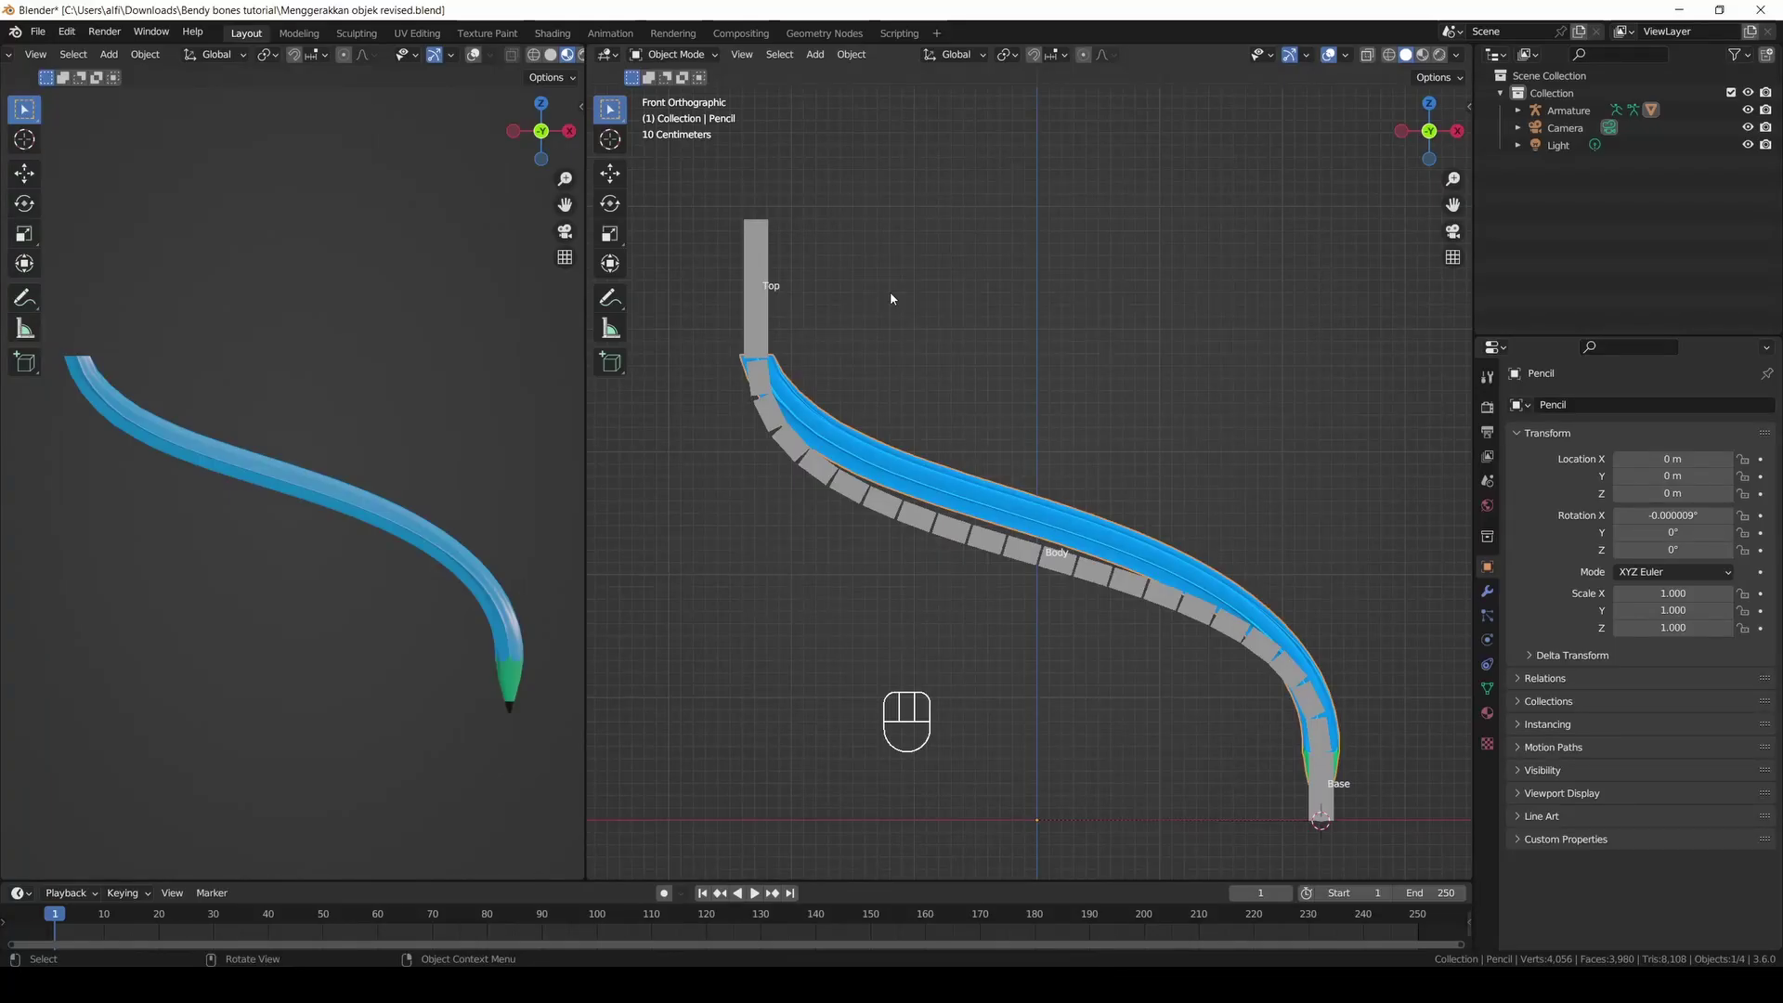
Select the armature and bring it into Pose Mode with the bones back at rest.
{"action": "left_click", "coordinate": [841, 443]}
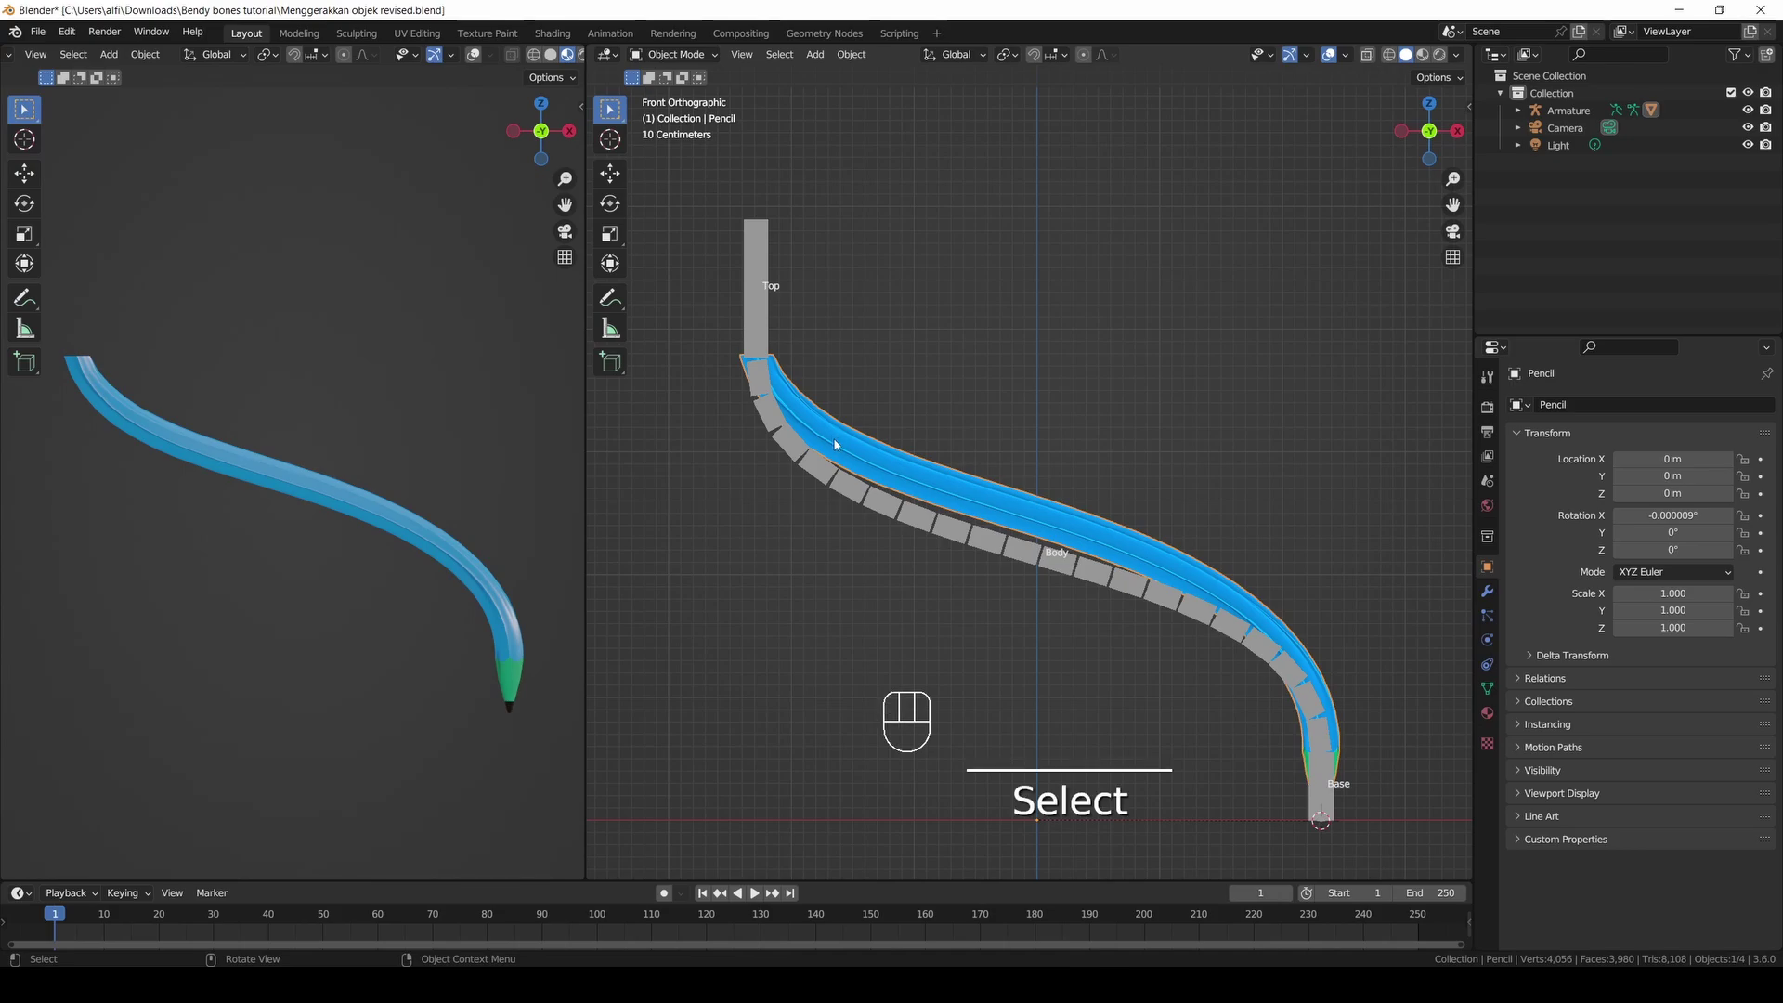
{"action": "left_click", "coordinate": [831, 484]}
{"action": "key", "text": "ctrl+p"}
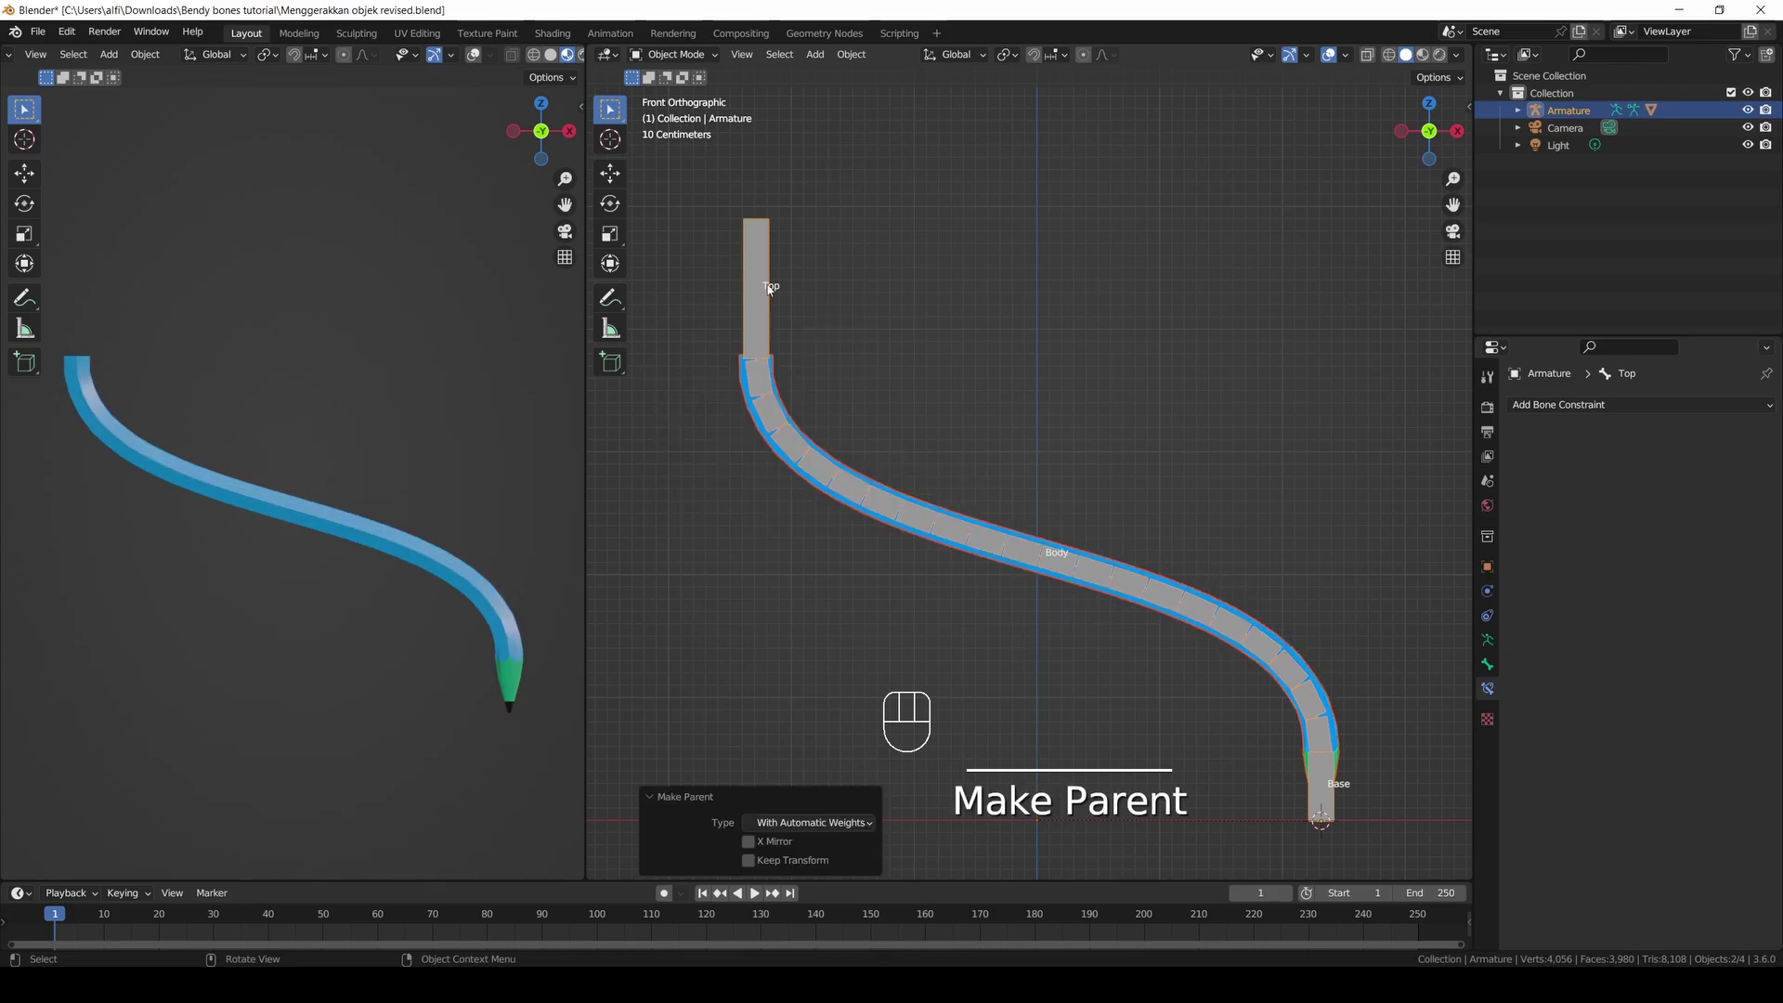
{"action": "left_click", "coordinate": [773, 287]}
{"action": "left_click_drag", "start_coordinate": [715, 56], "coordinate": [690, 117]}
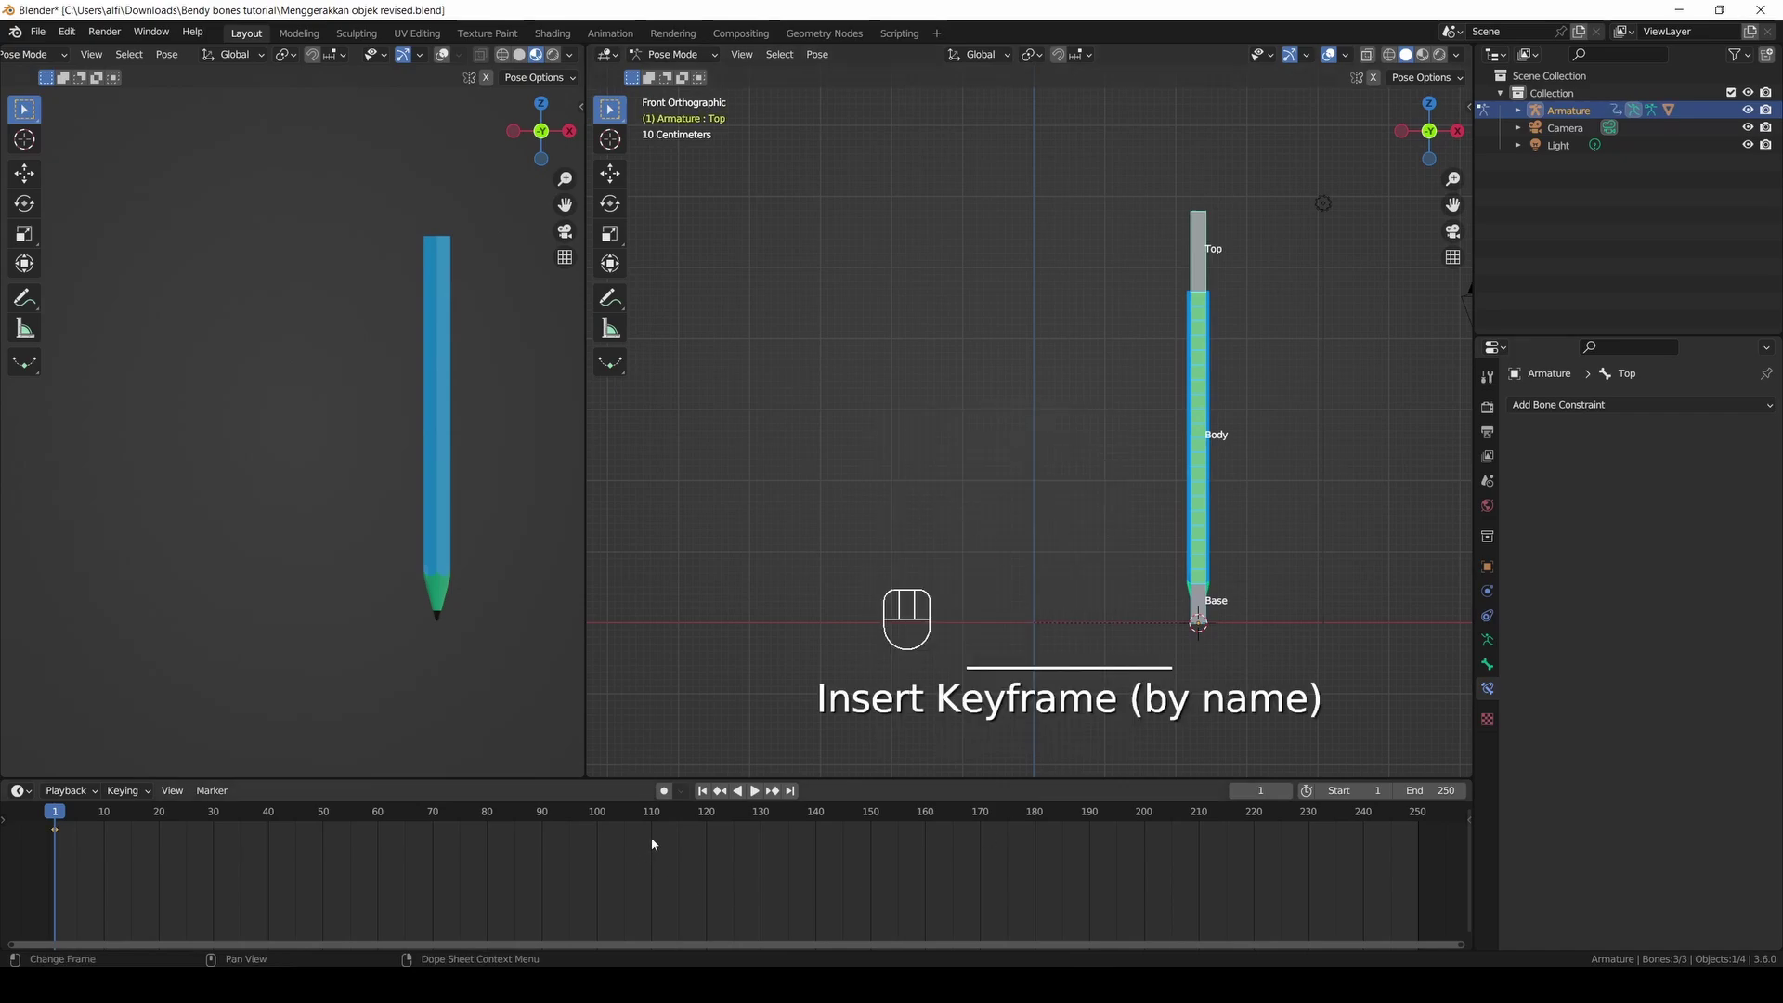
Key curved poses at frames 20 and 50, then pull a keyframe earlier in the Dope Sheet.
{"action": "left_click", "coordinate": [673, 798]}
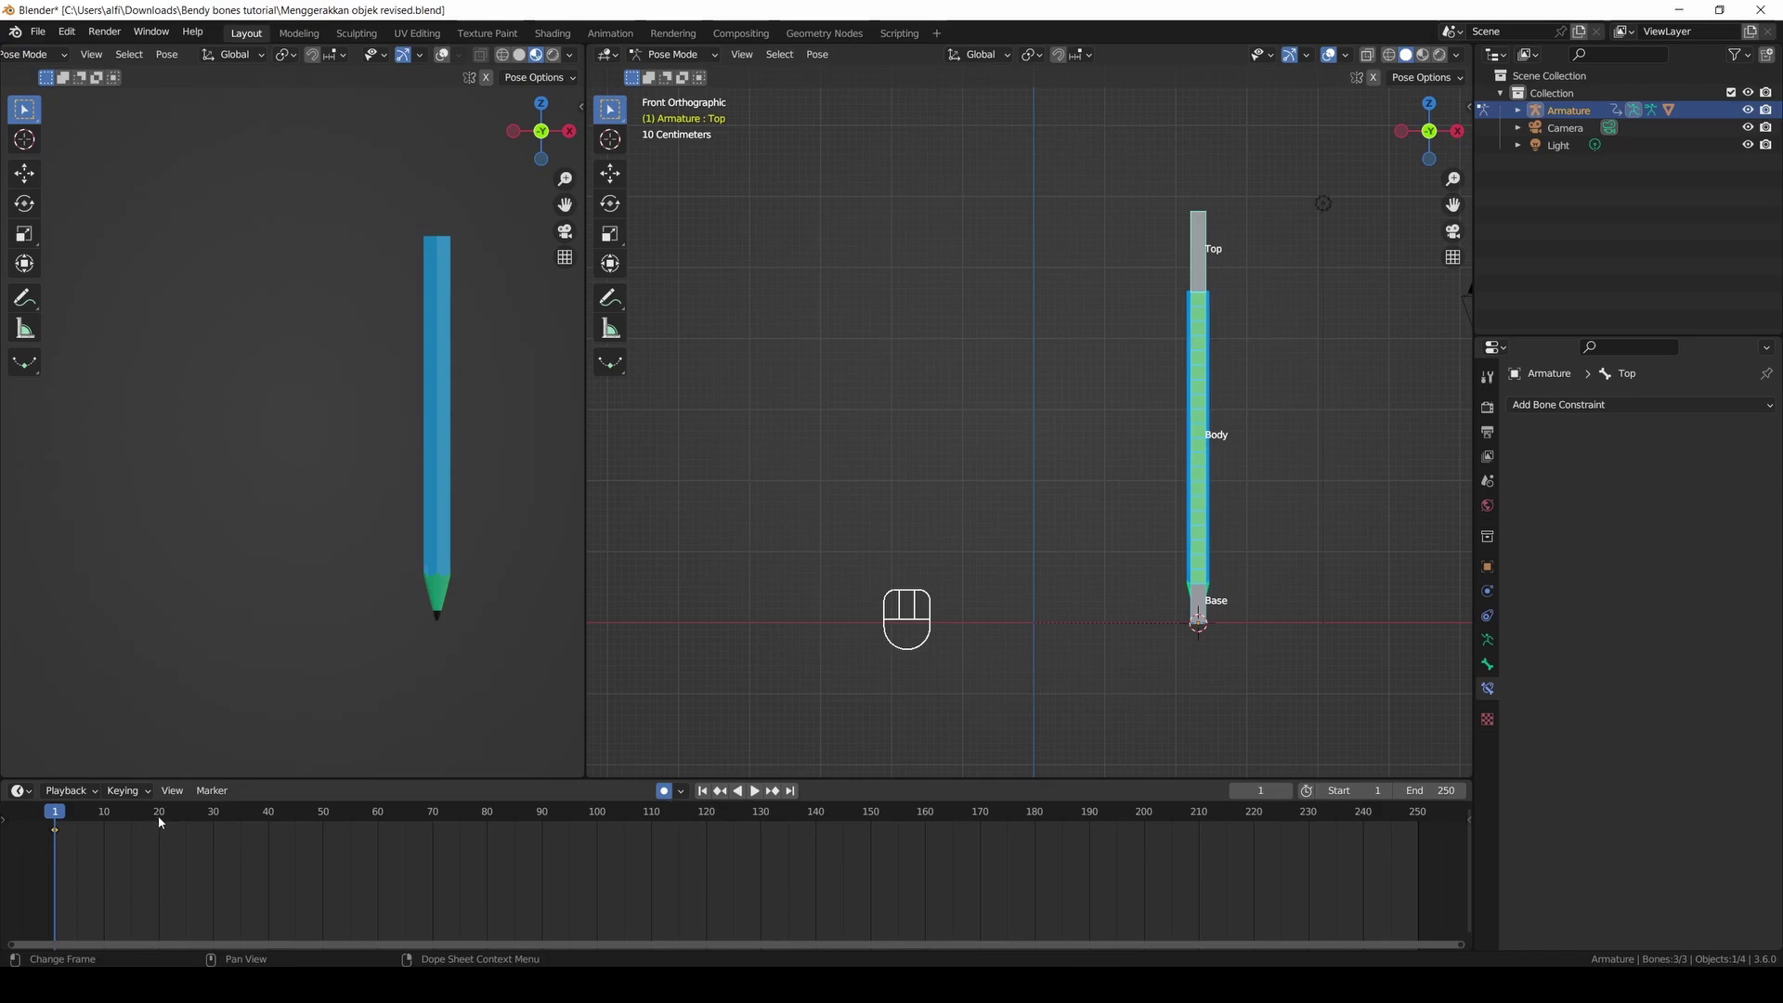
{"action": "left_click", "coordinate": [165, 821]}
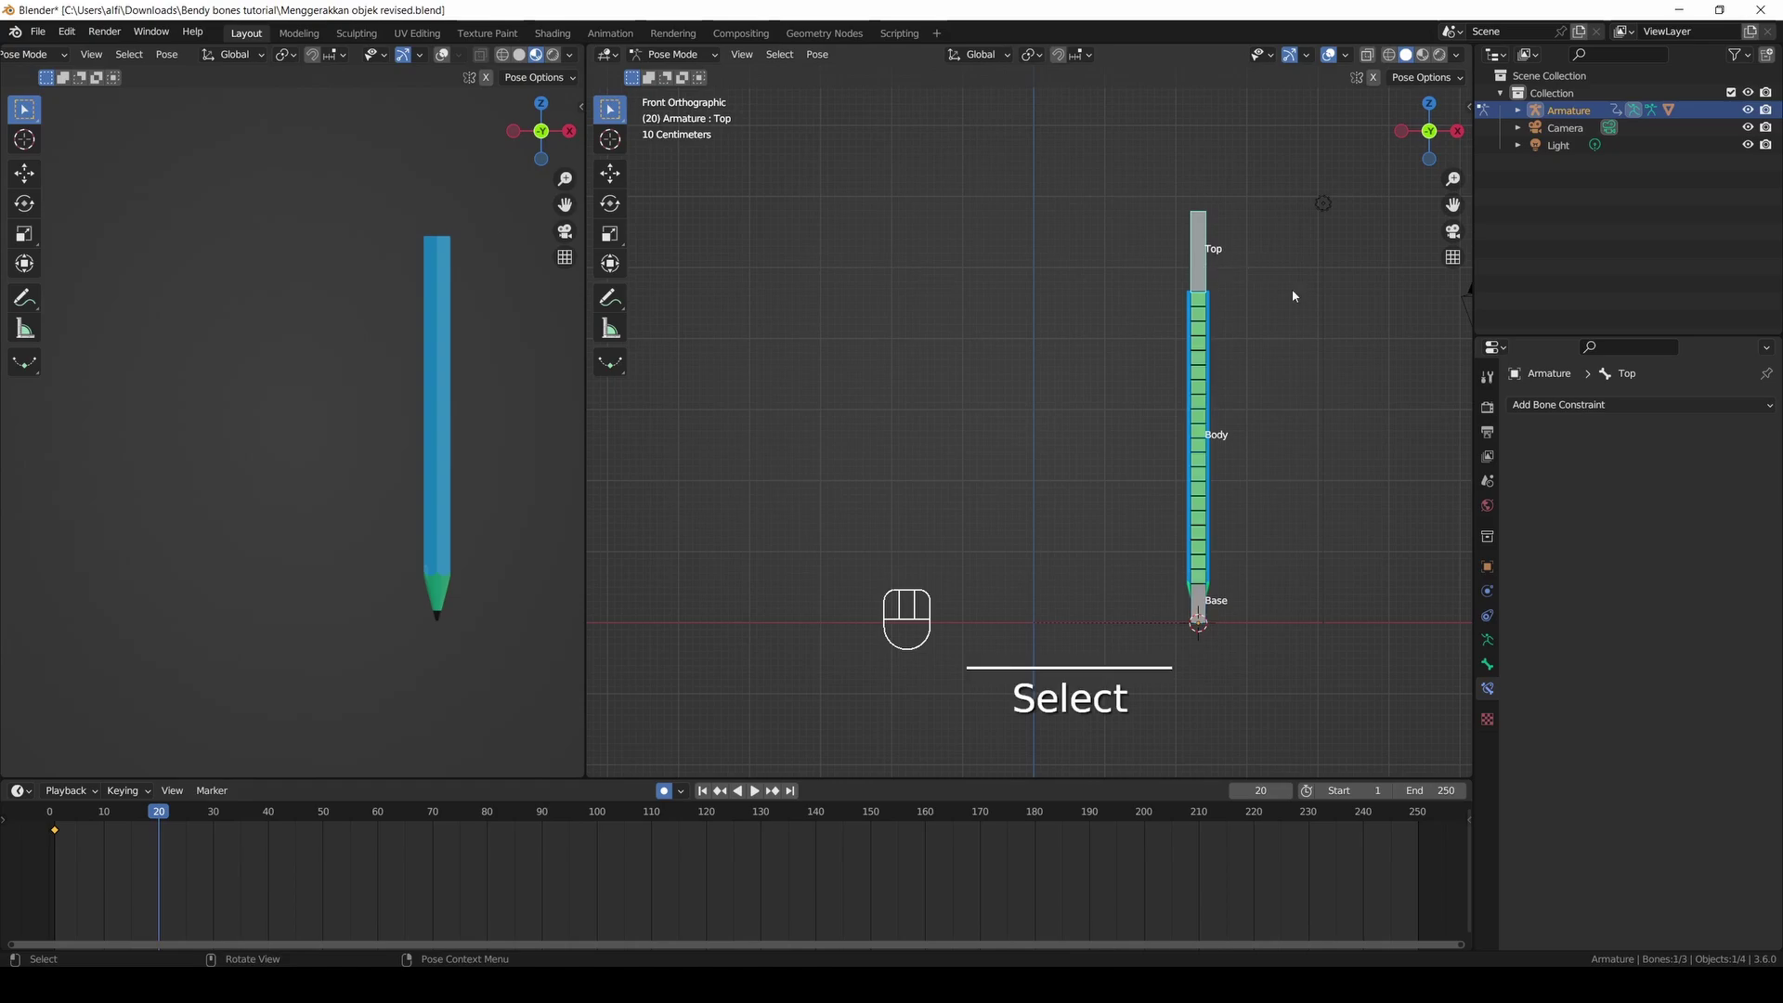
{"action": "left_click", "coordinate": [329, 821]}
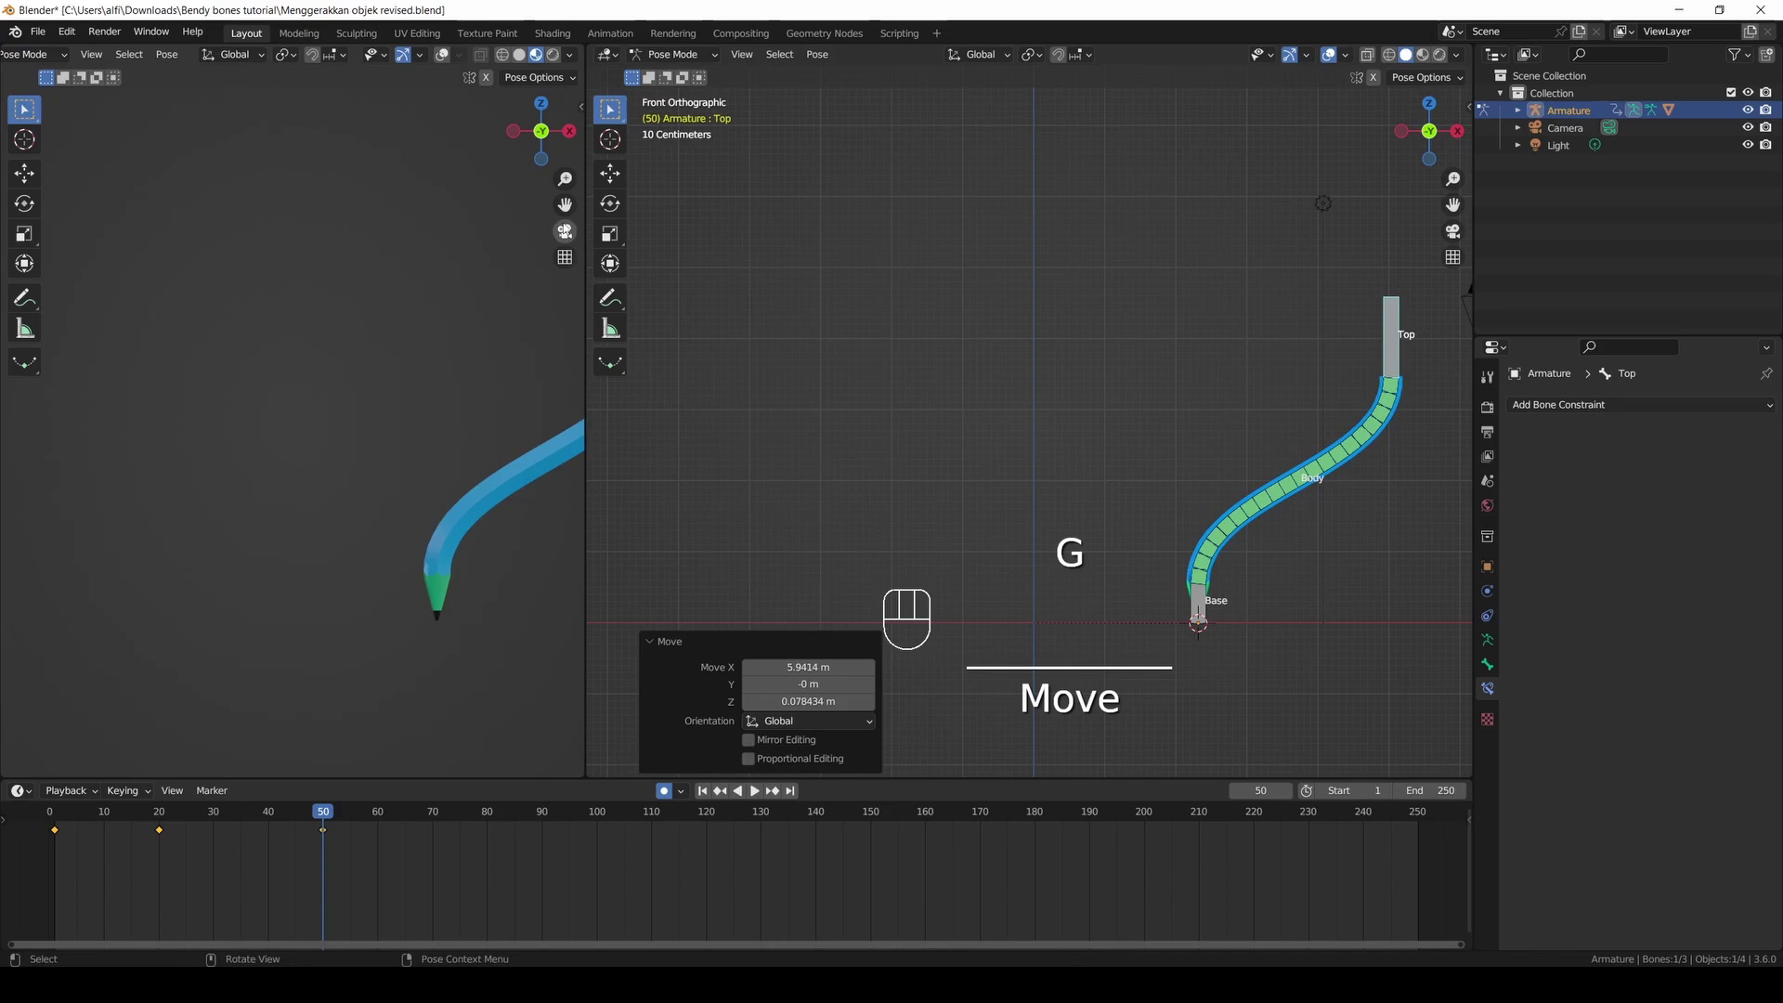
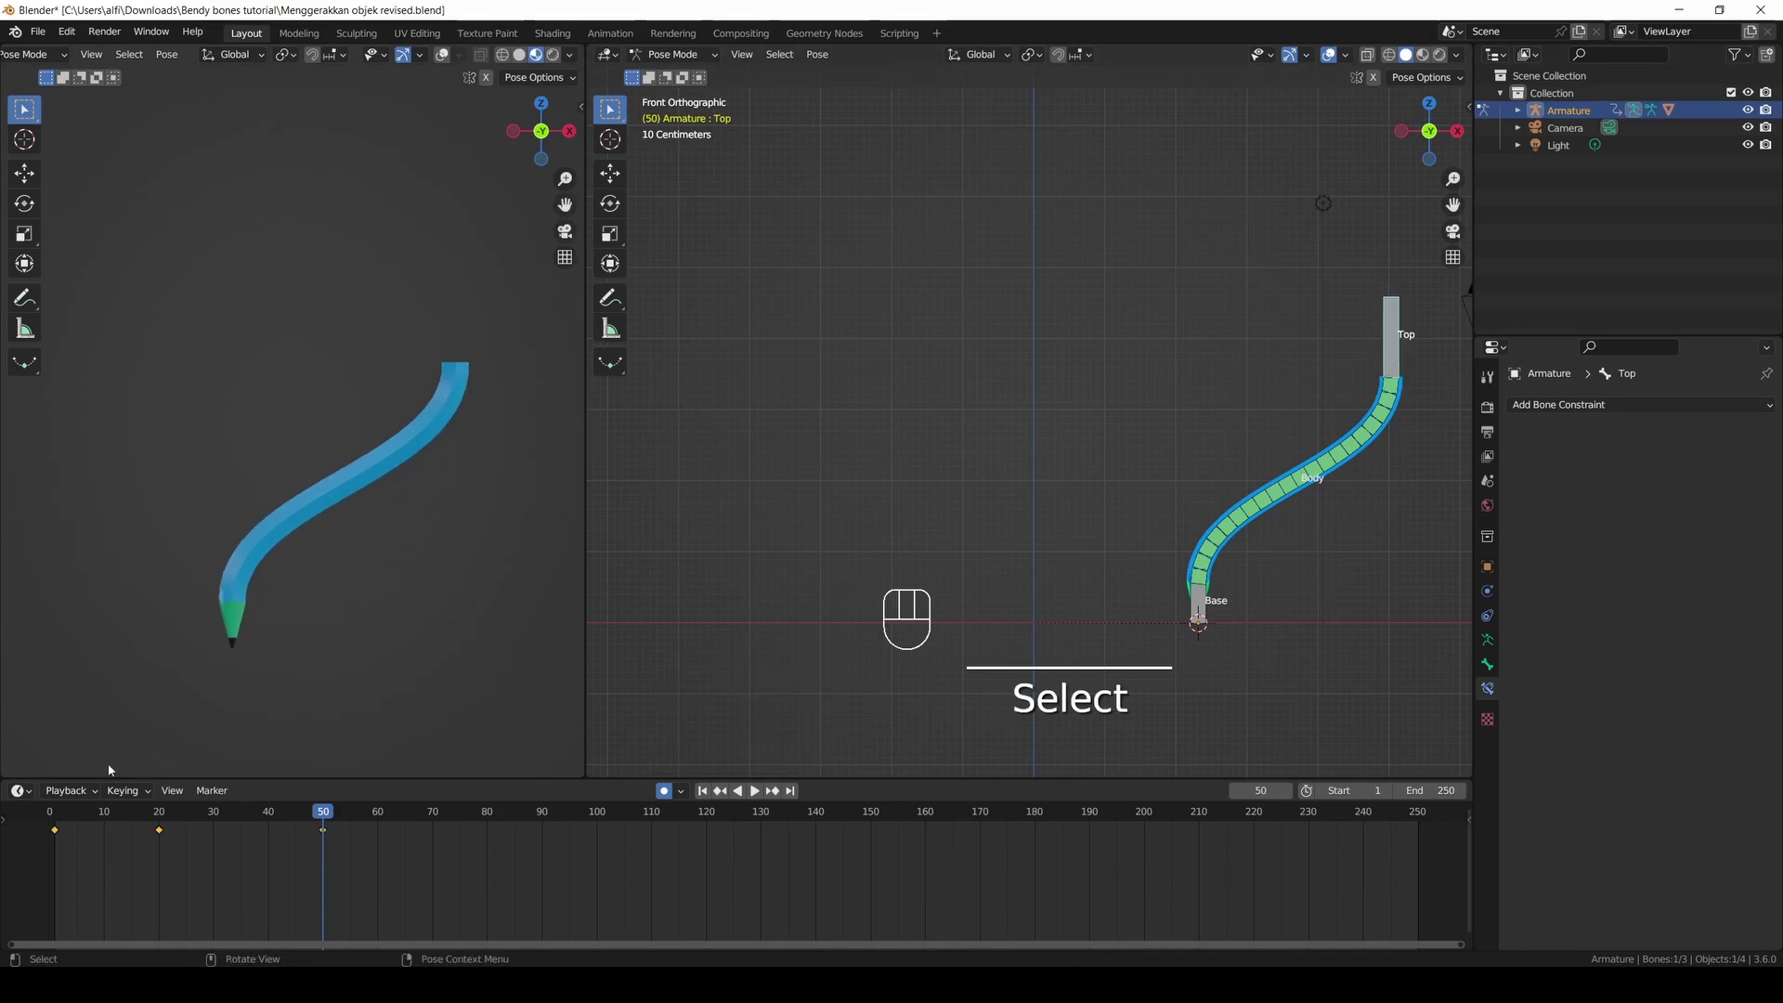
{"action": "left_click", "coordinate": [63, 840]}
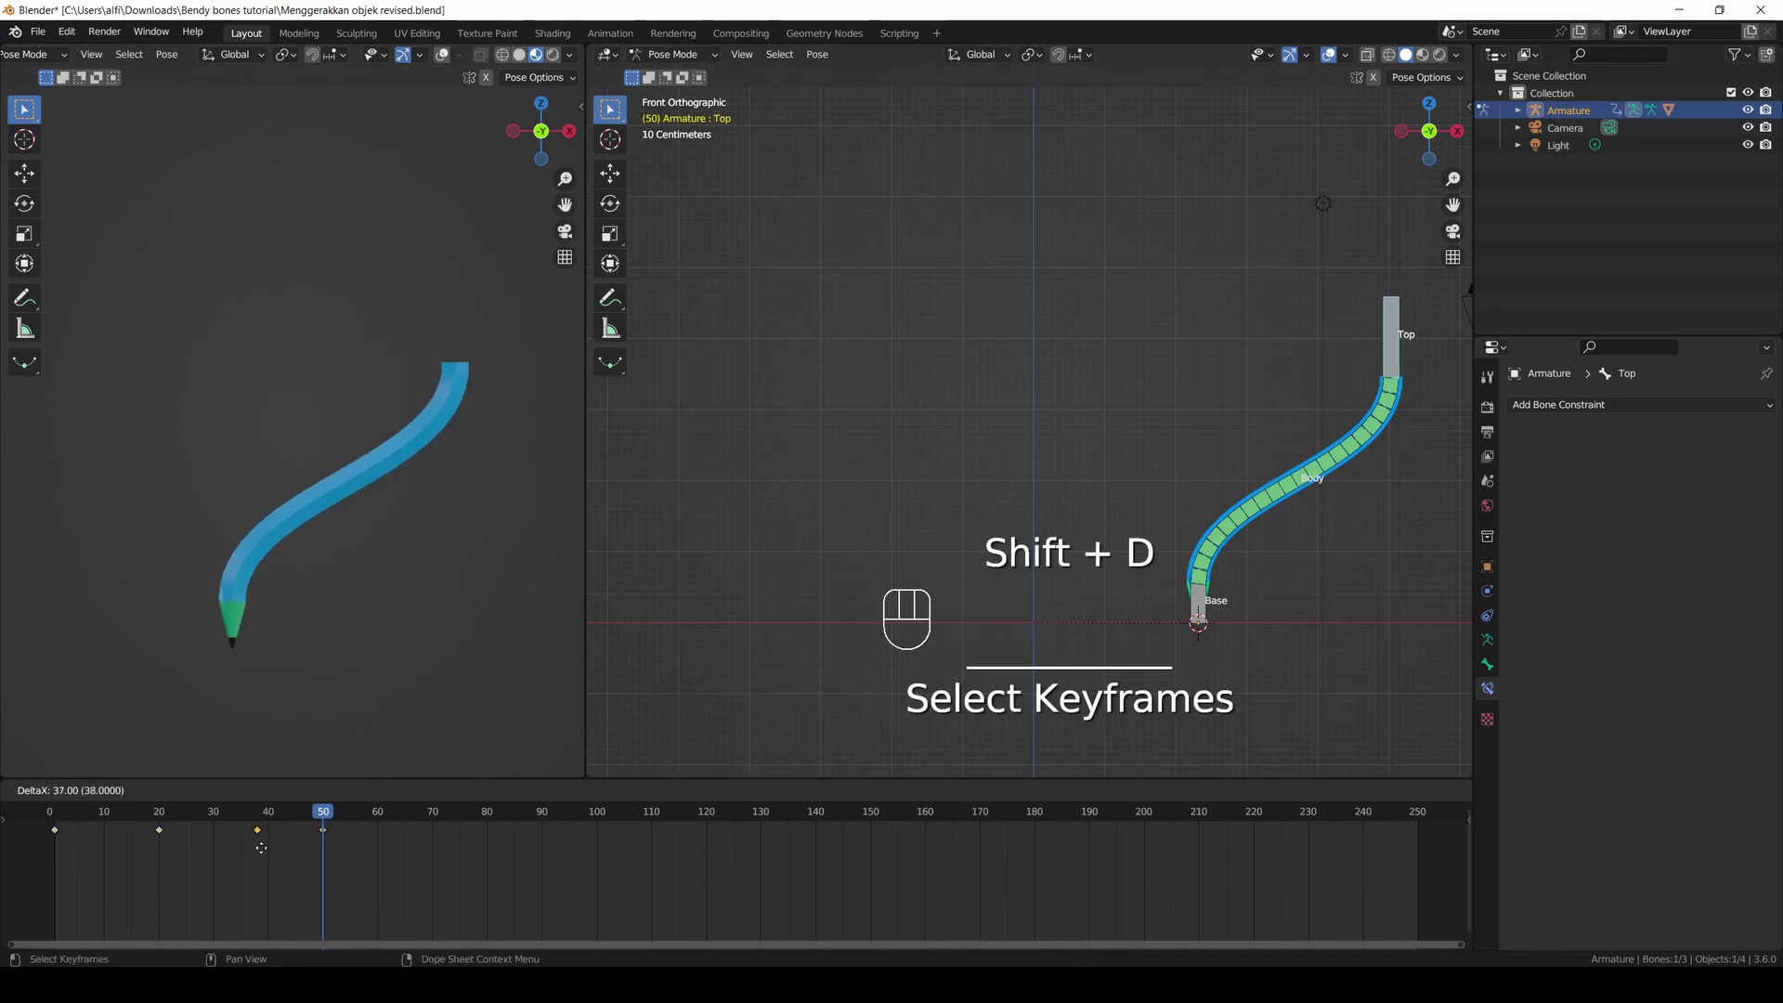
{"action": "left_click", "coordinate": [270, 851]}
{"action": "left_click_drag", "start_coordinate": [262, 810], "coordinate": [211, 831]}
Respace the pose keyframes along the timeline and play back the bending pencil.
{"action": "left_click", "coordinate": [263, 835]}
{"action": "left_click", "coordinate": [234, 840]}
{"action": "left_click", "coordinate": [266, 832]}
{"action": "left_click", "coordinate": [329, 833]}
{"action": "left_click_drag", "start_coordinate": [132, 845], "coordinate": [314, 831]}
{"action": "left_click", "coordinate": [283, 834]}
{"action": "left_click_drag", "start_coordinate": [211, 820], "coordinate": [110, 822]}
{"action": "left_click", "coordinate": [708, 796]}
{"action": "left_click", "coordinate": [672, 797]}
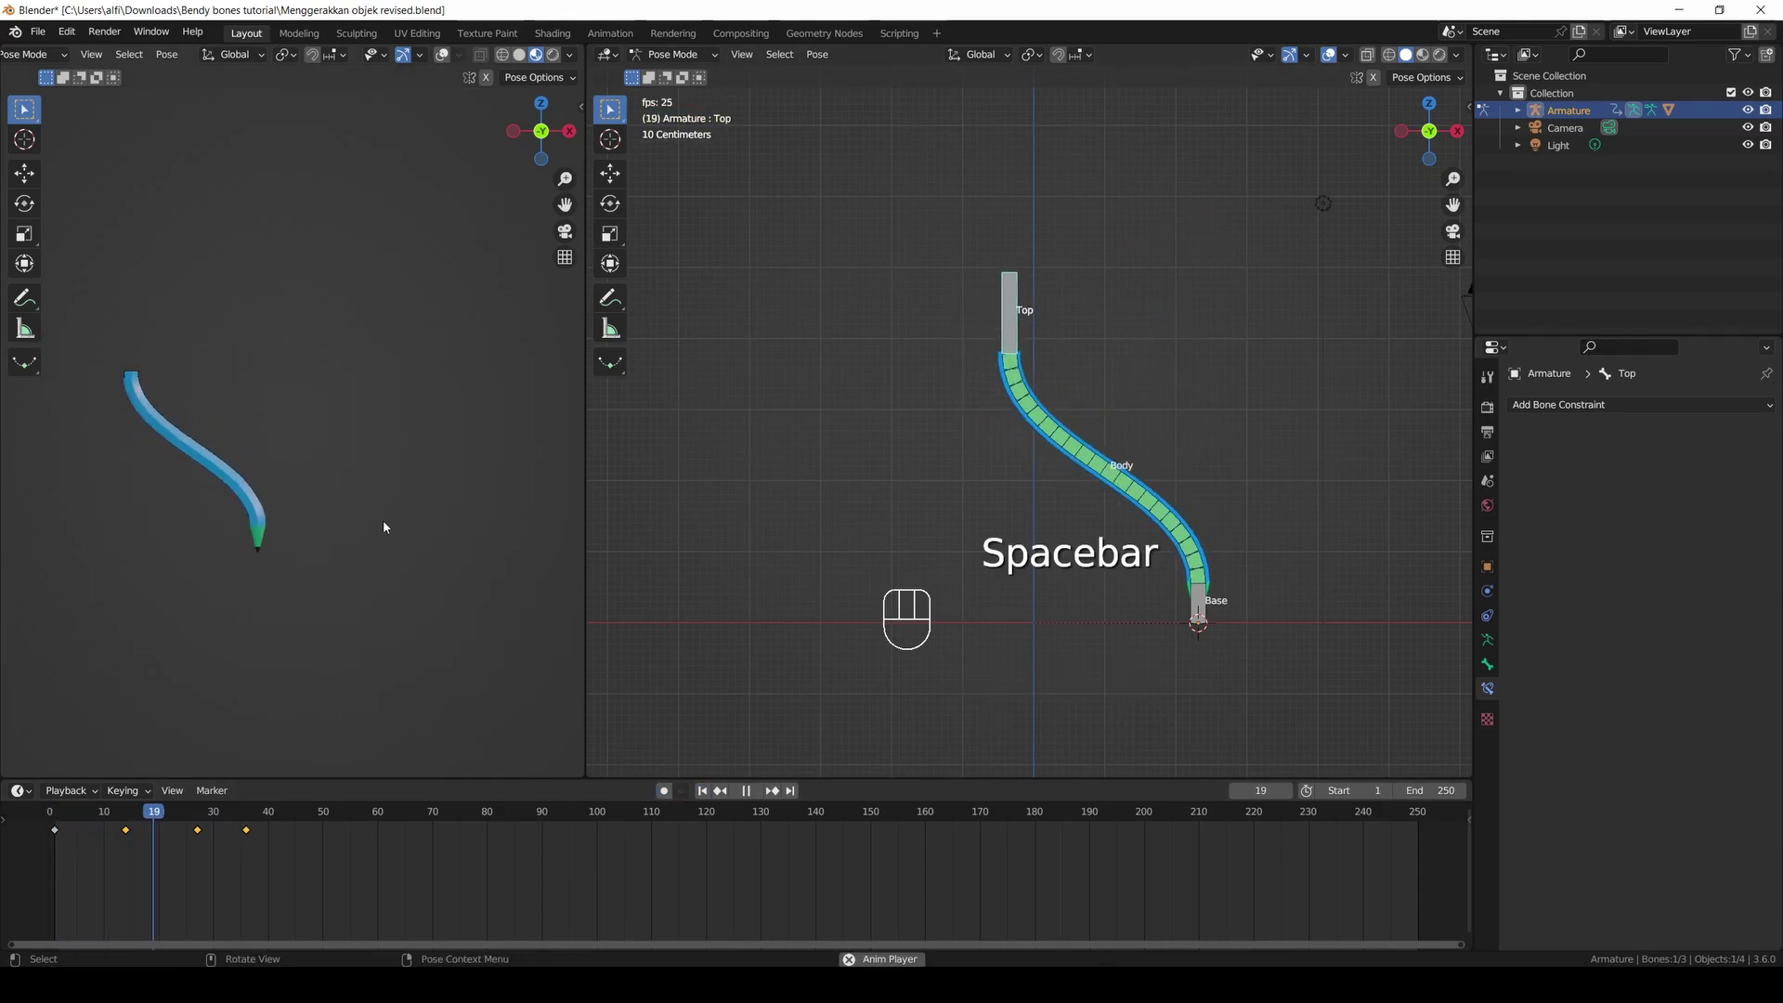
Scrub to frame 46, paste the keys further along past frame 70 and play the wiggle.
{"action": "left_click_drag", "start_coordinate": [124, 847], "coordinate": [270, 827]}
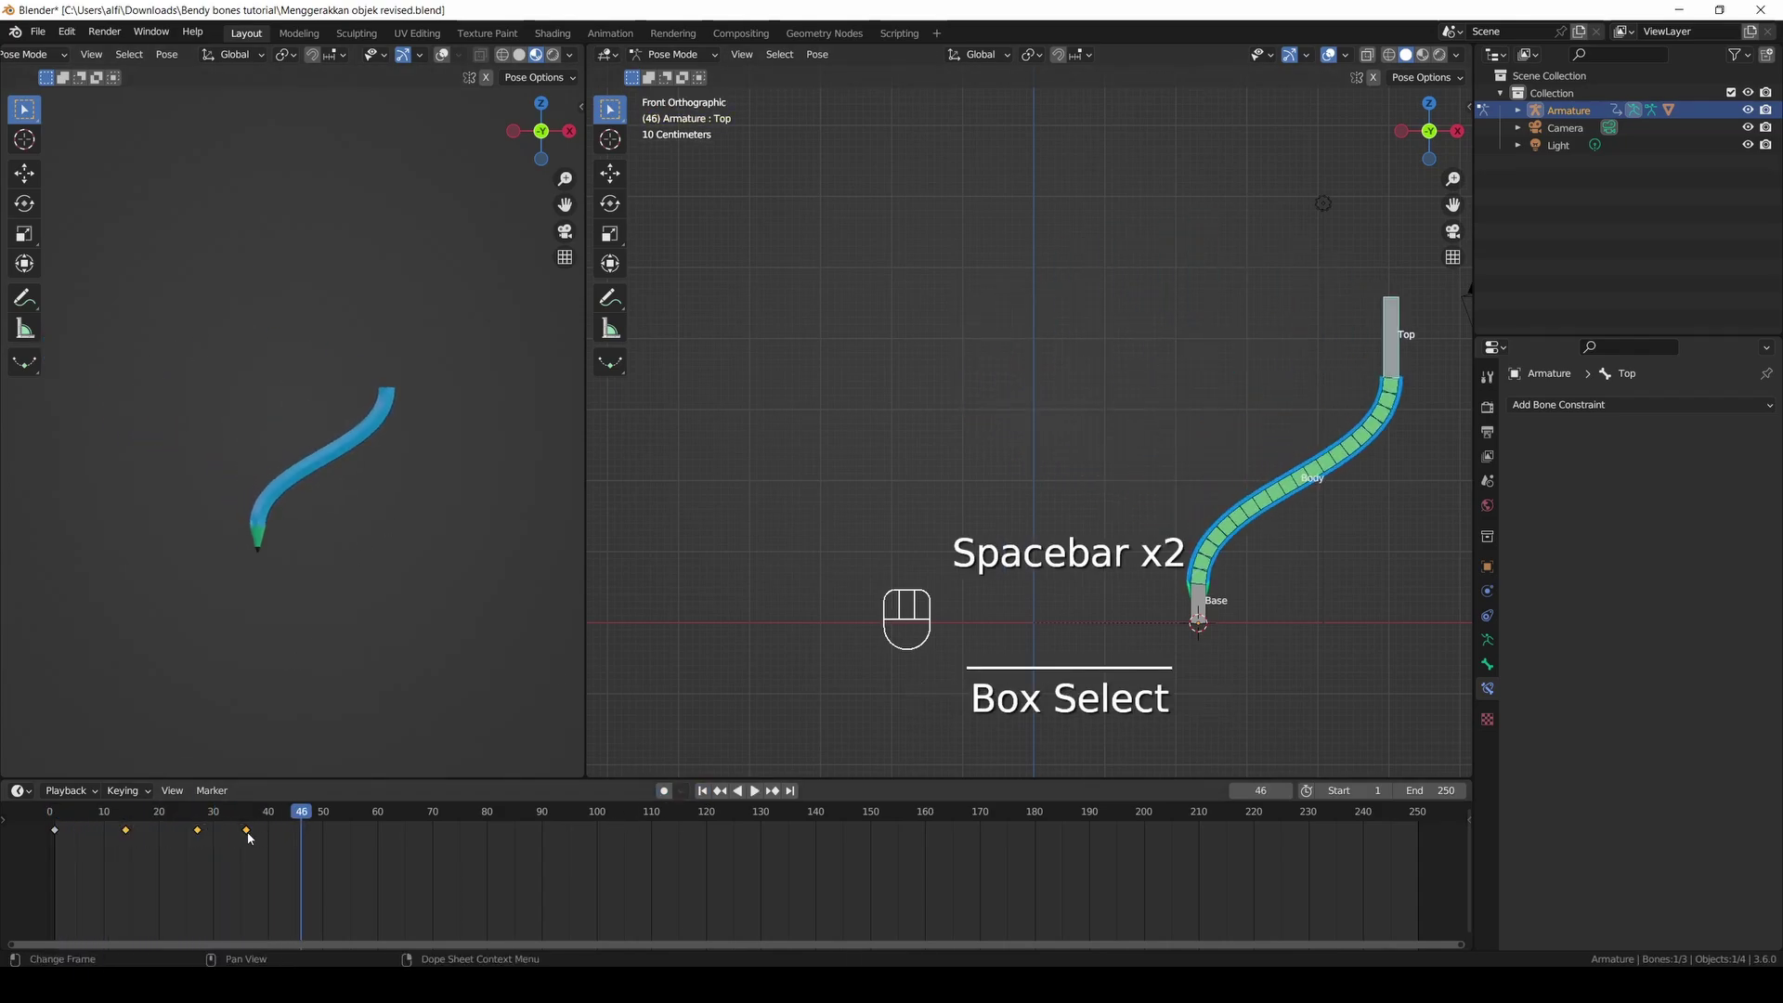
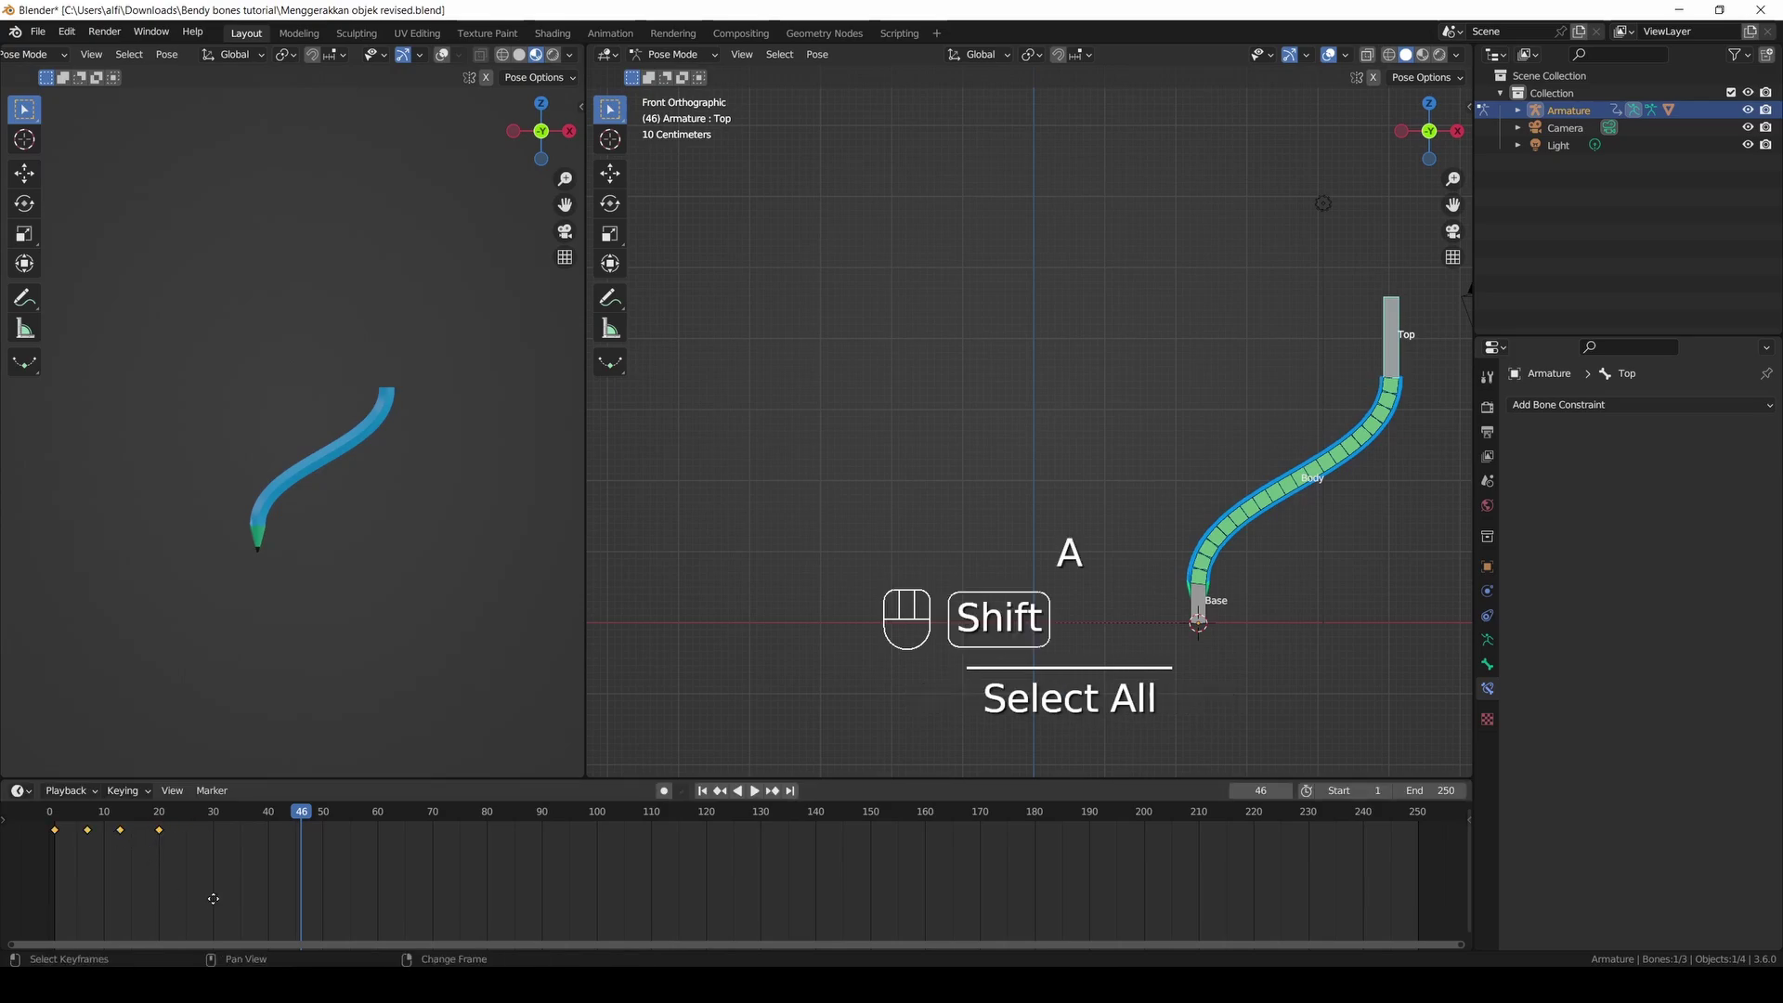
{"action": "left_click", "coordinate": [353, 917]}
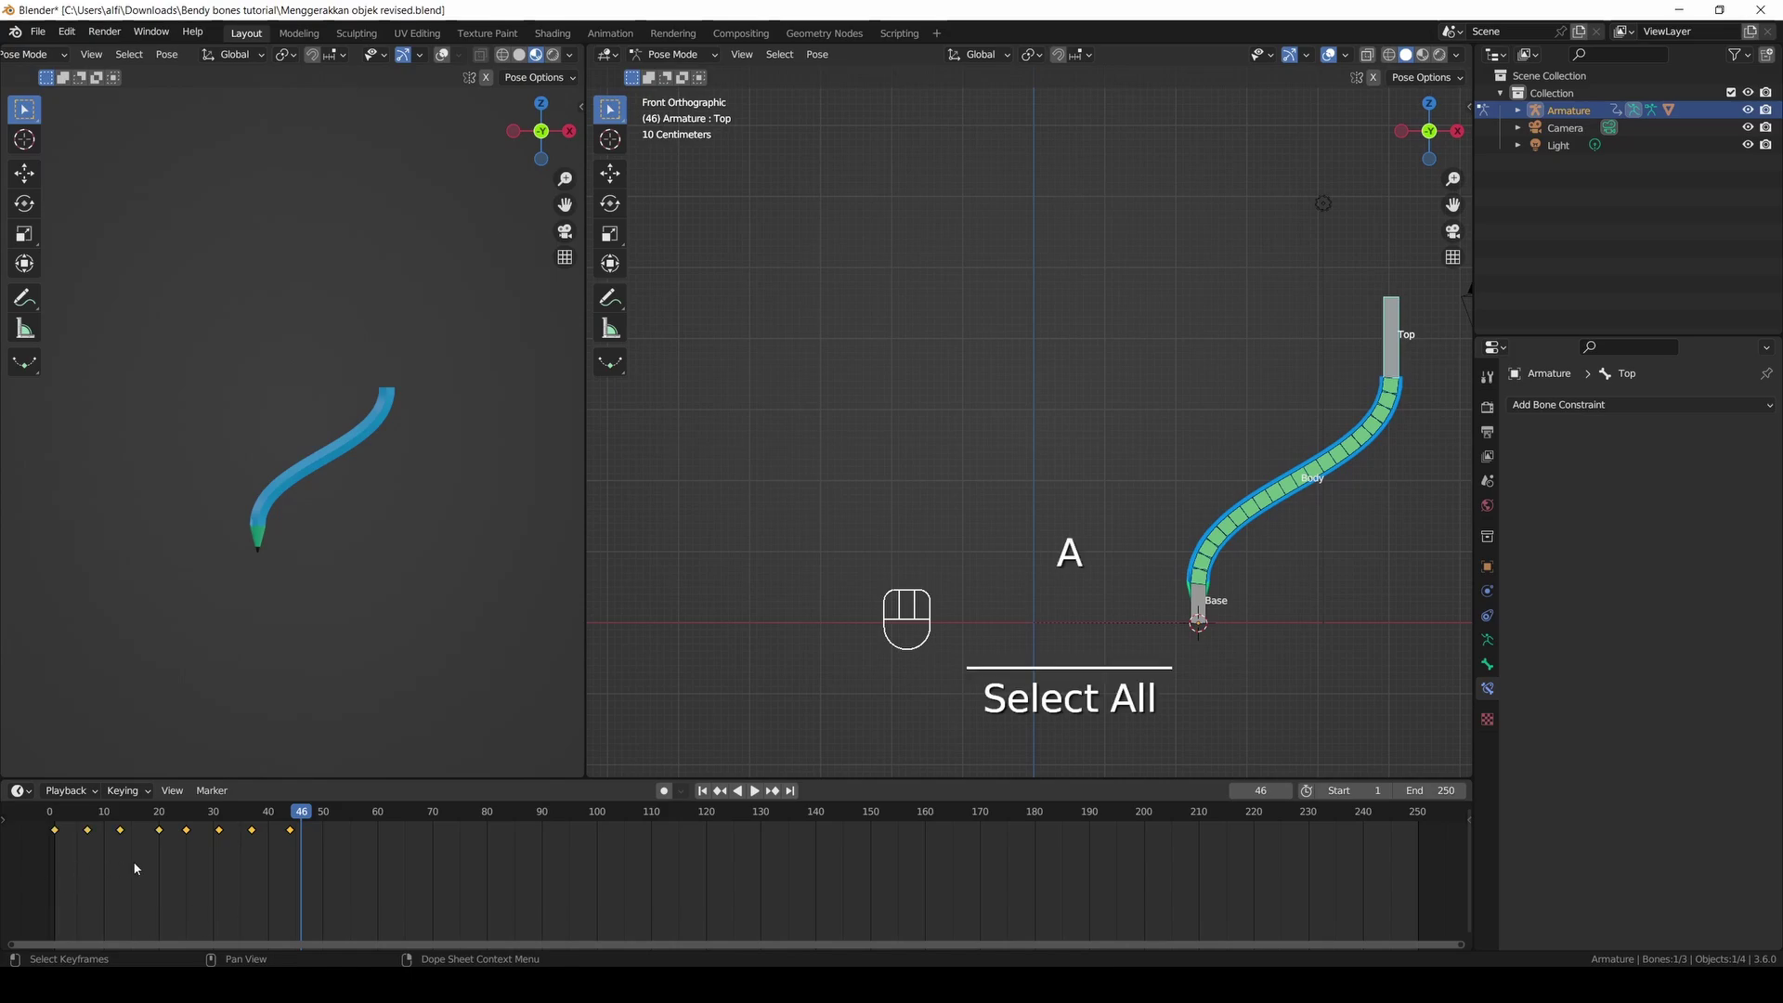
{"action": "left_click", "coordinate": [711, 794]}
{"action": "left_click", "coordinate": [761, 794]}
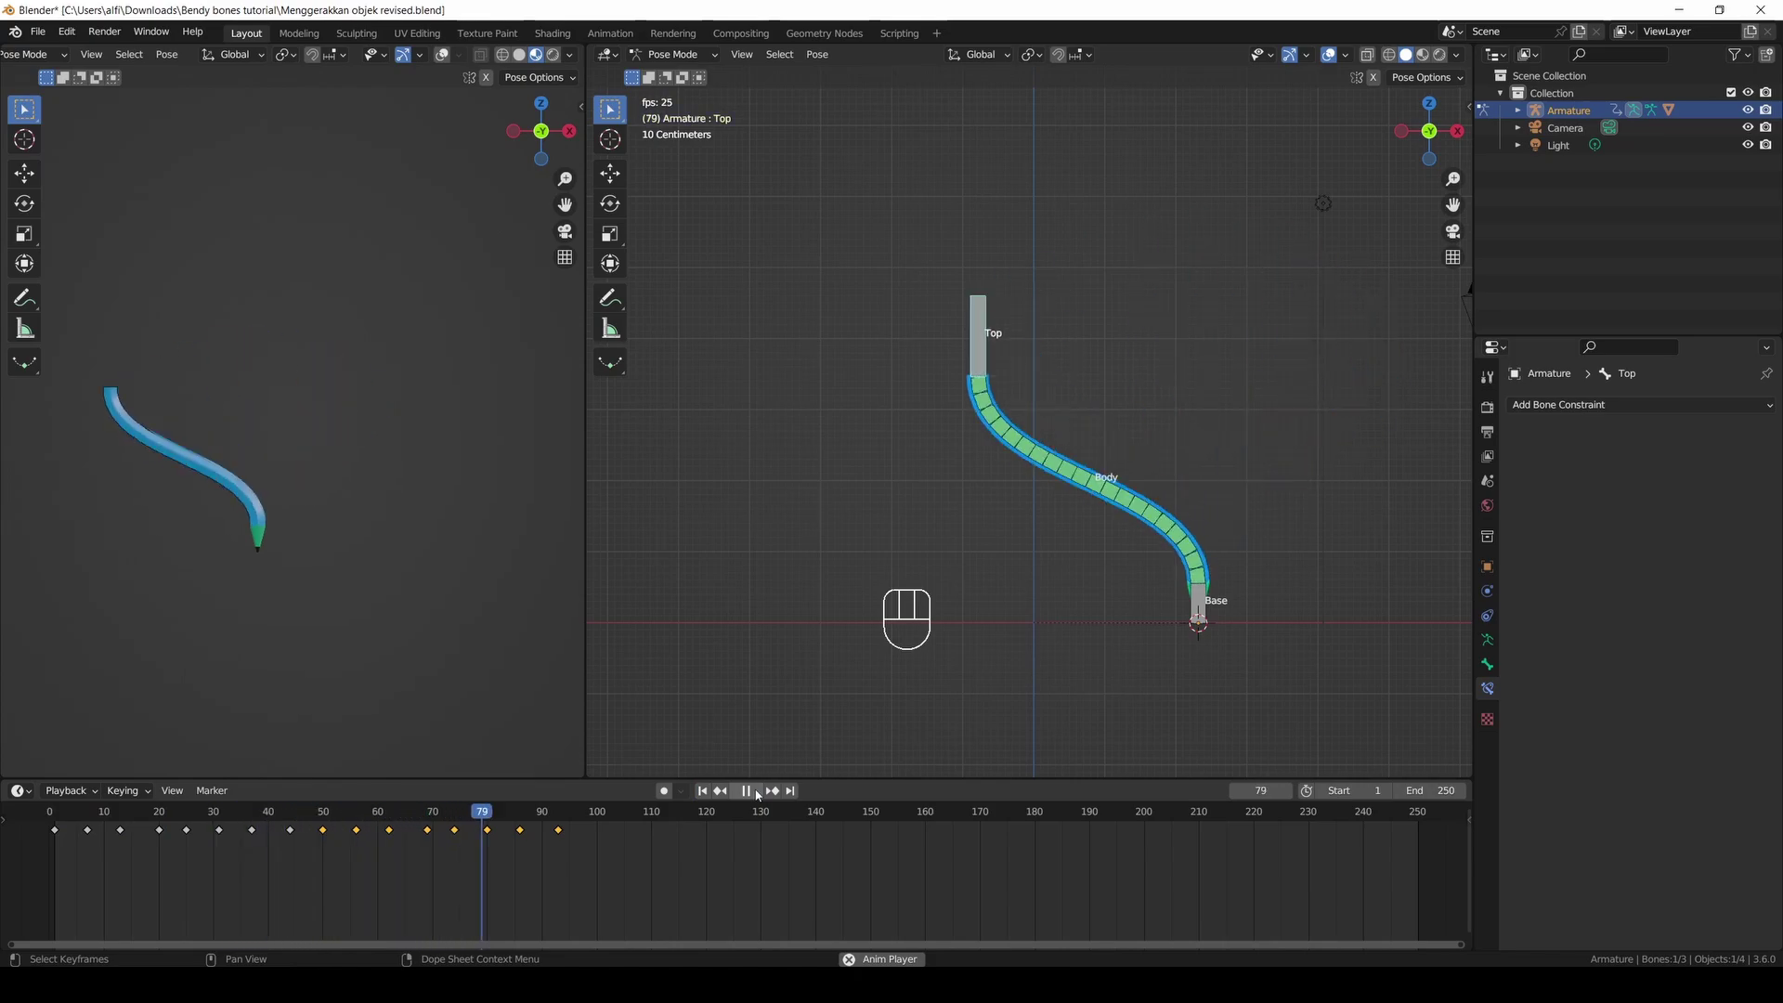